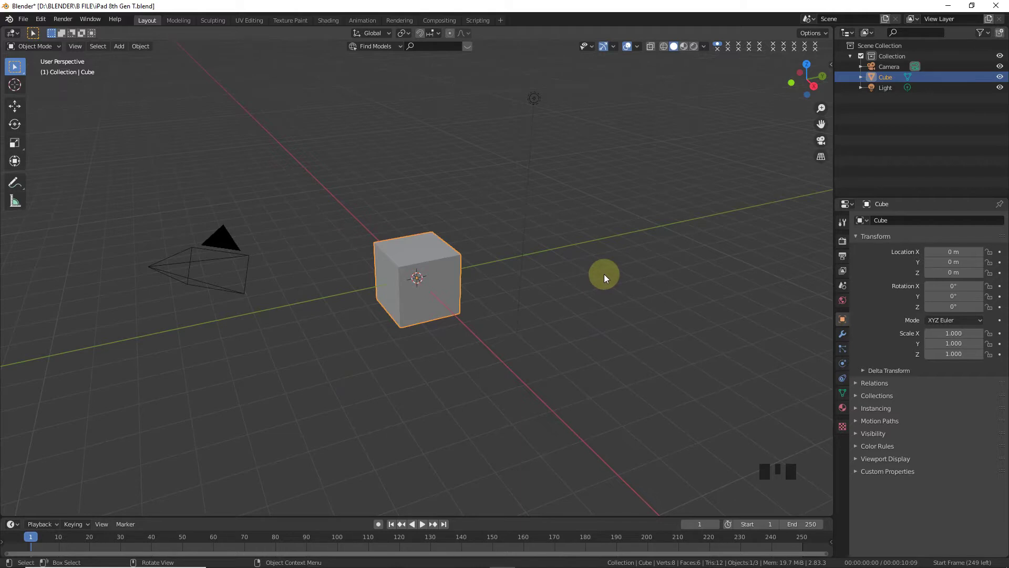
- Deselect the cube and view the default scene from the top orthographic view
drag(620, 296, 638, 314)
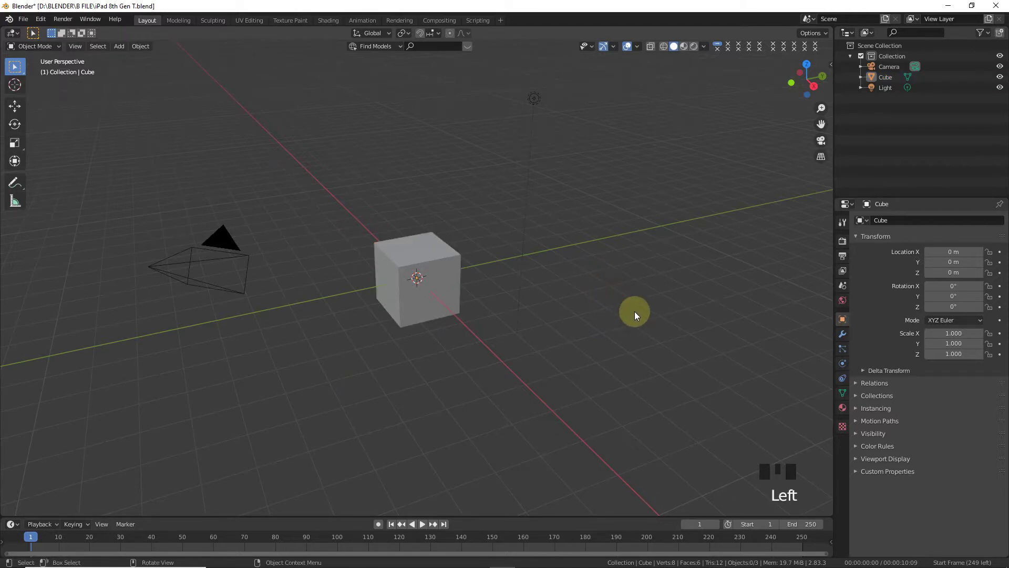
key(KP_7)
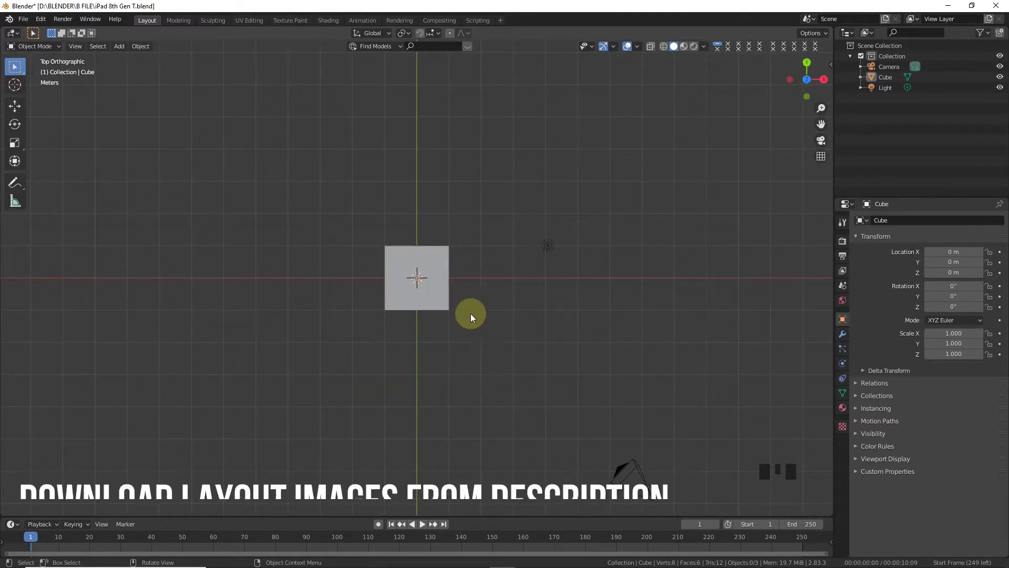
- Add the iPad layout picture as a reference image behind the cube
key(shift+a)
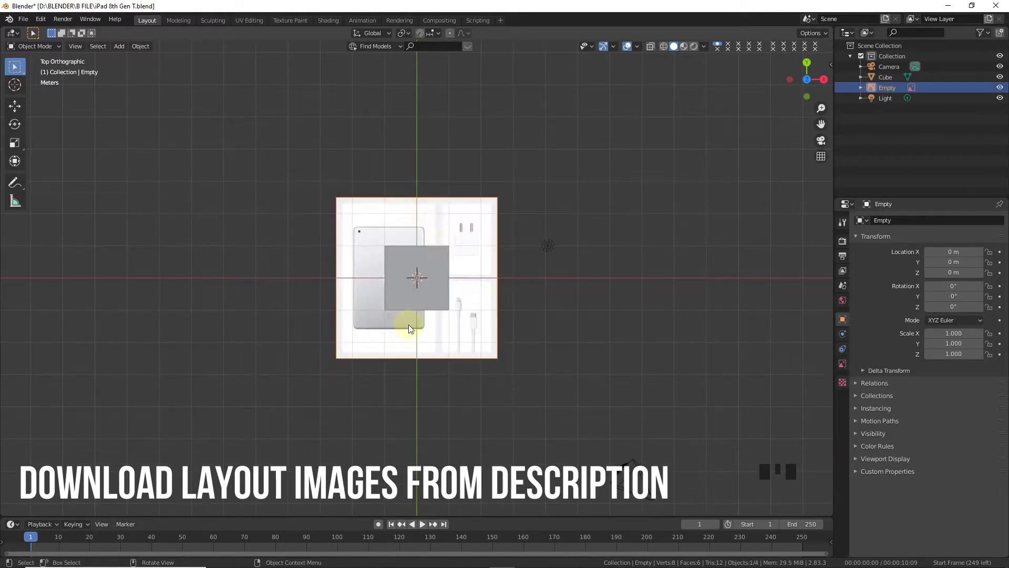
click(407, 235)
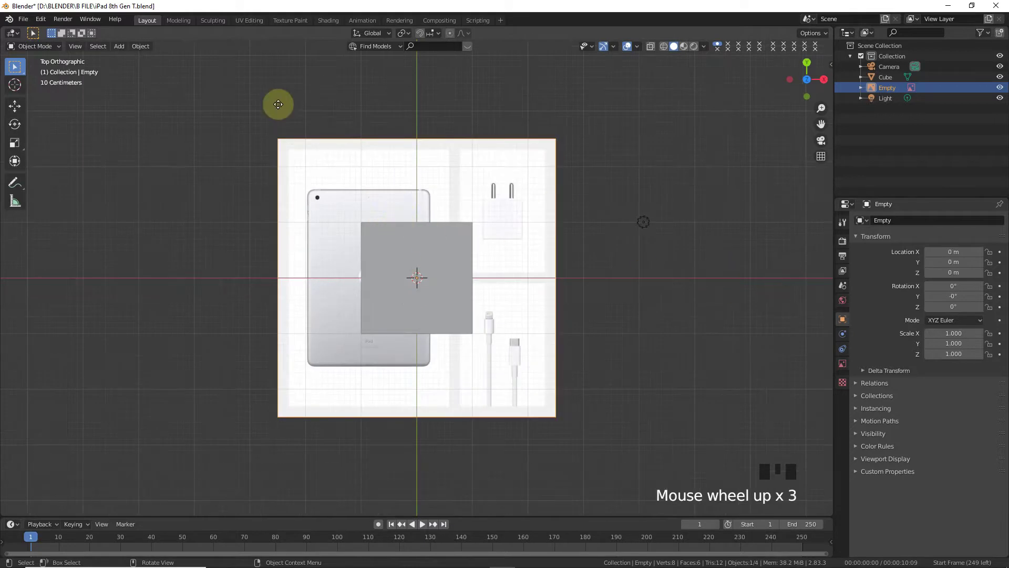
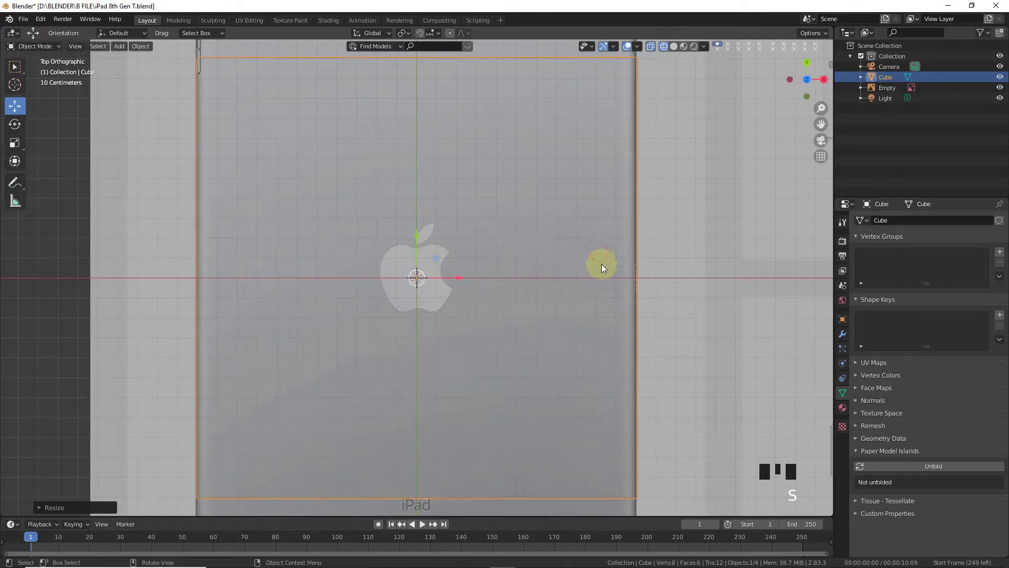
- Scale the cube to match the iPad back's outline in the reference, then view it from below
click(454, 279)
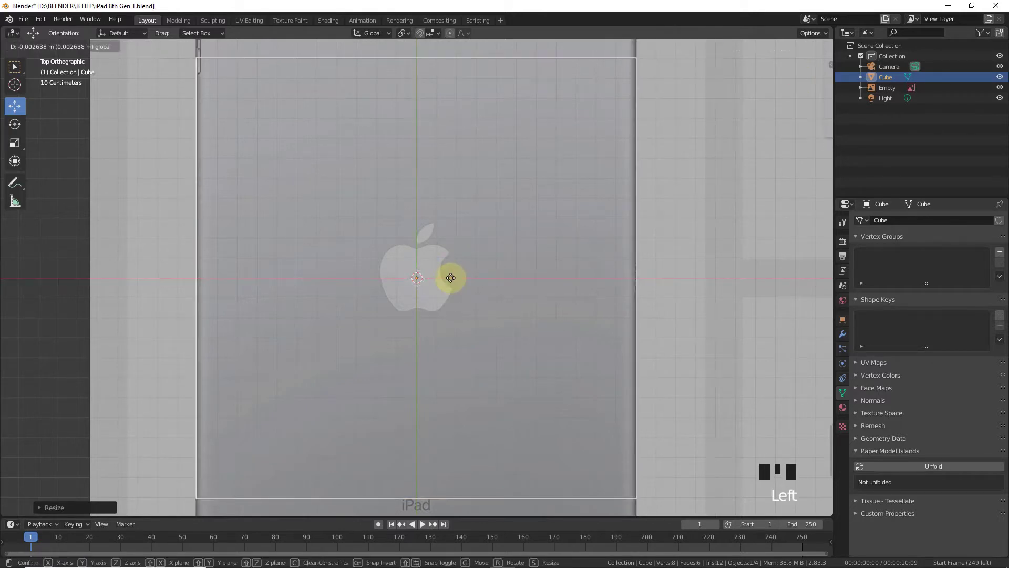
scroll(down, 3)
key(s)
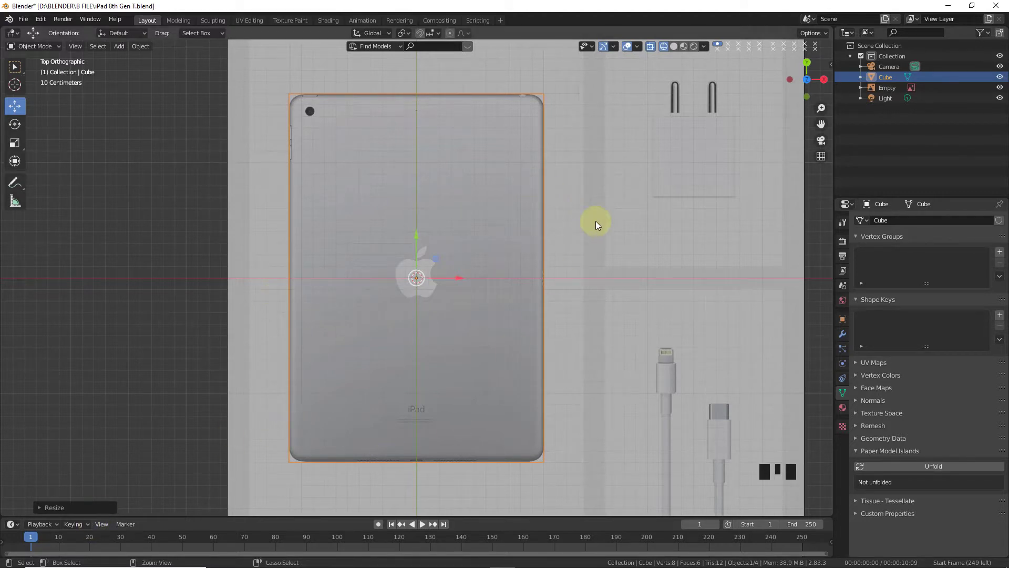
key(ctrl+KP_7)
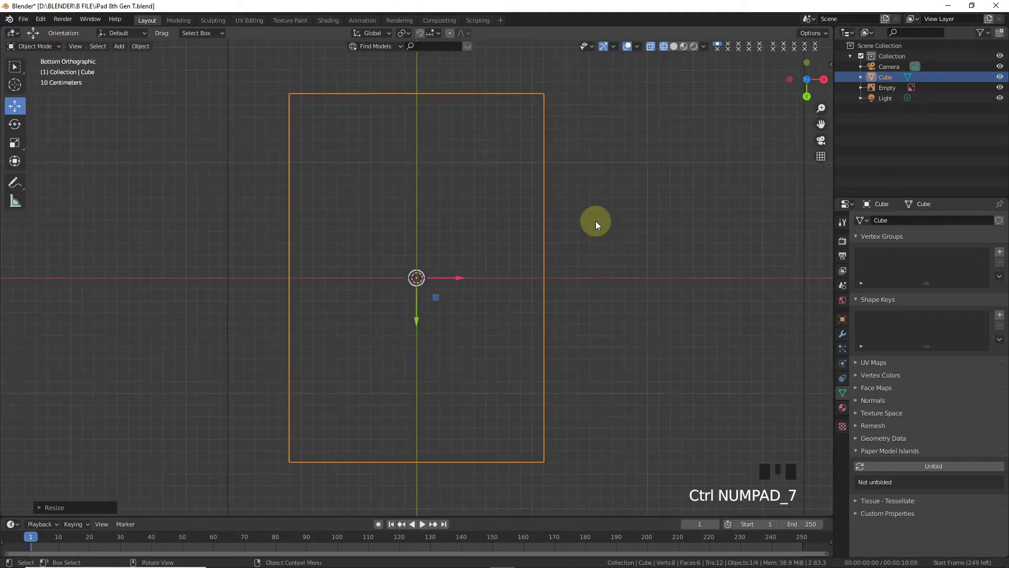
- Add the front.jpg reference image on the underside and scale it to fit the cube's outline
key(shift+a)
key(s)
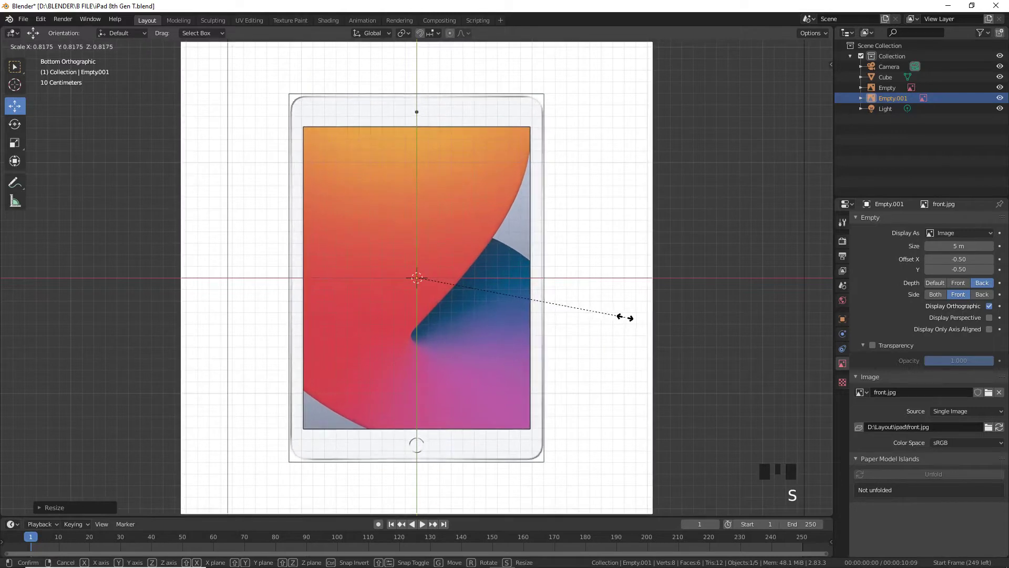
scroll(up, 3)
key(s)
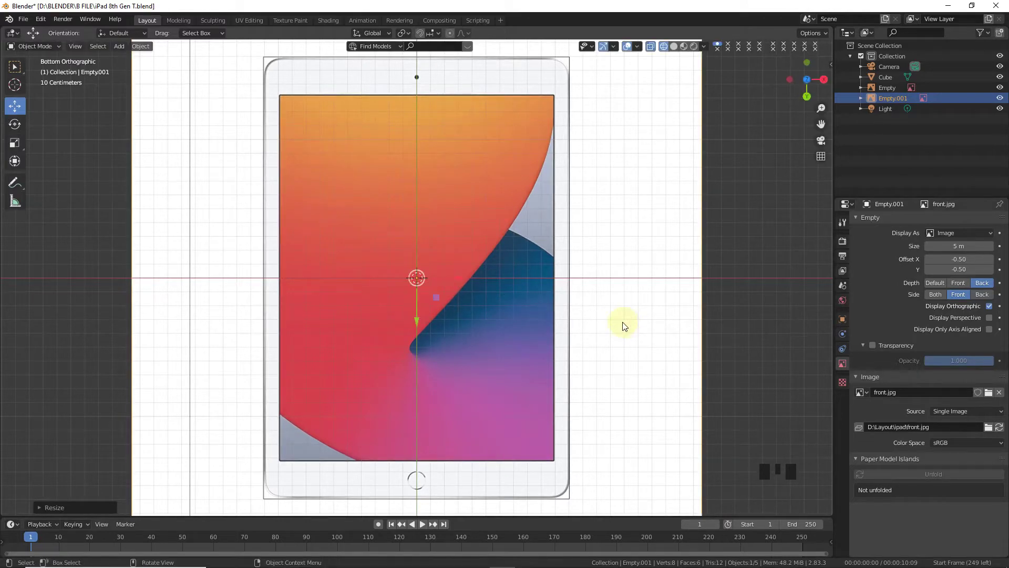
key(KP_7)
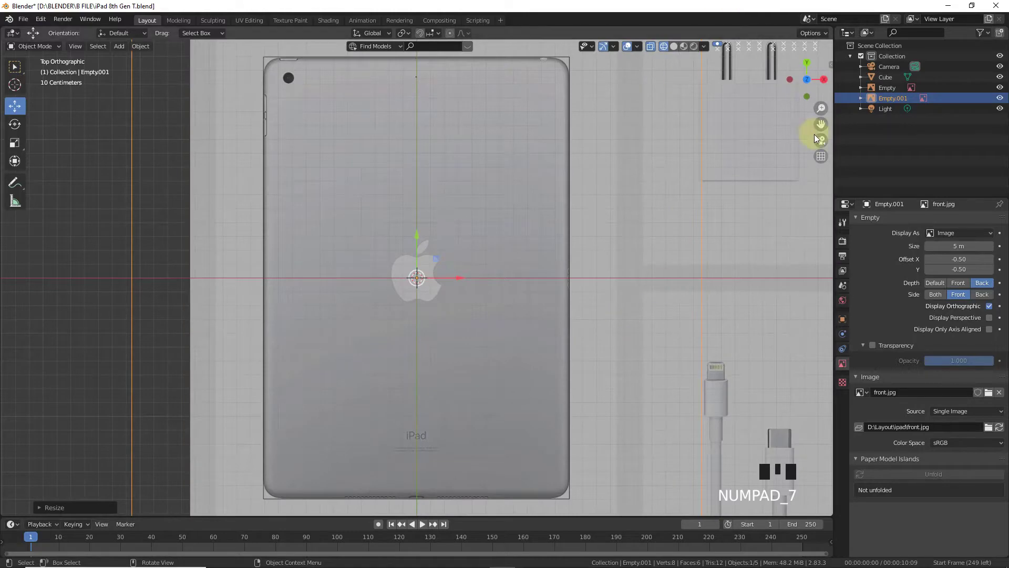
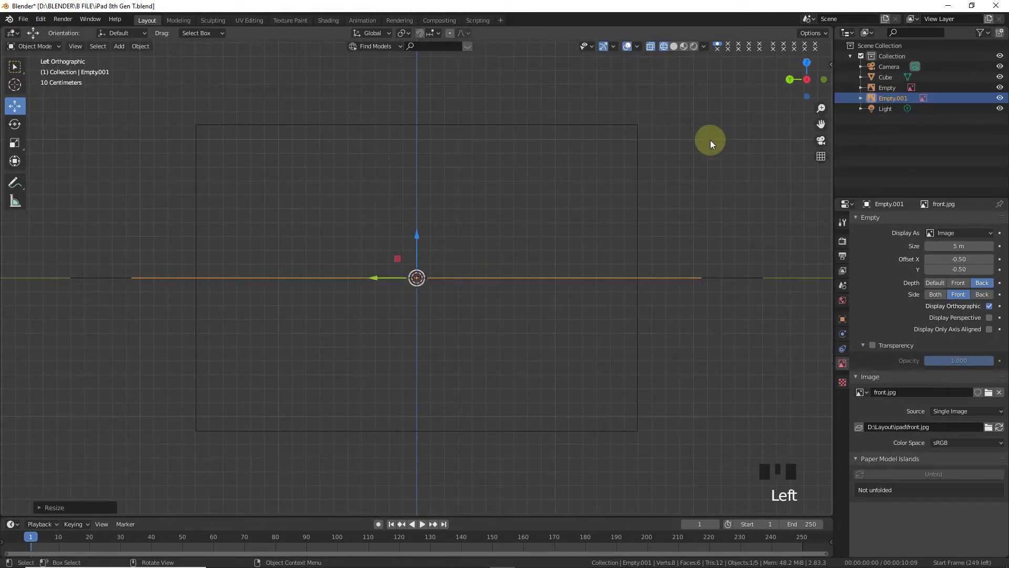
- In Left view, add the side.png reference image, scale it down and rotate it level
key(ctrl+KP_3)
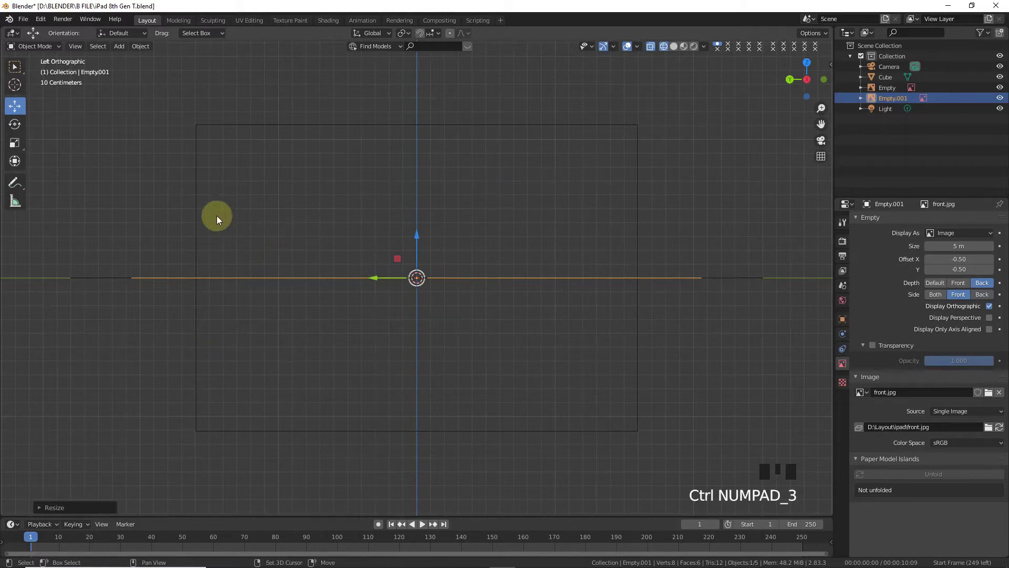
key(shift+a)
scroll(up, 3)
key(s)
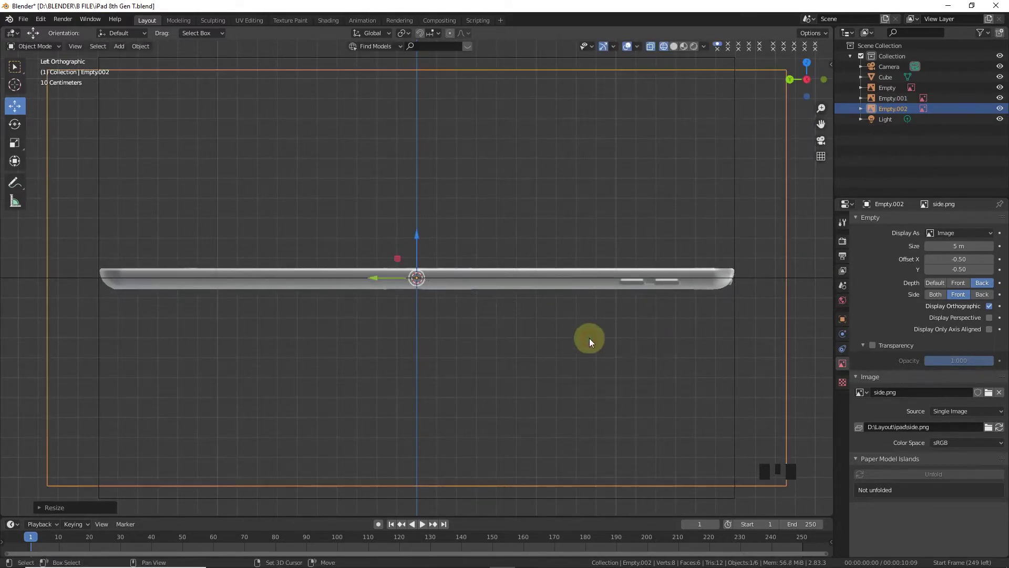
key(r)
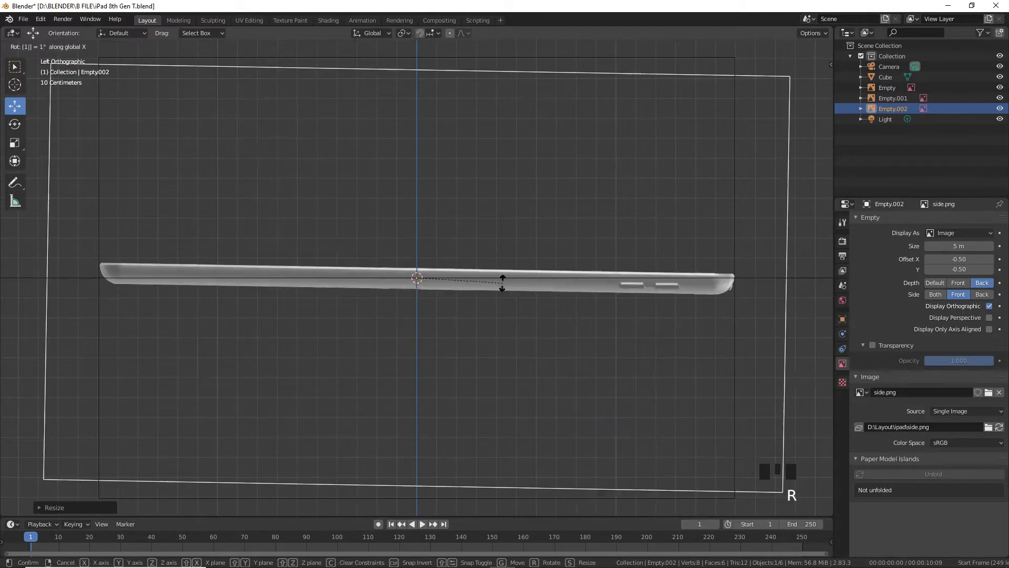
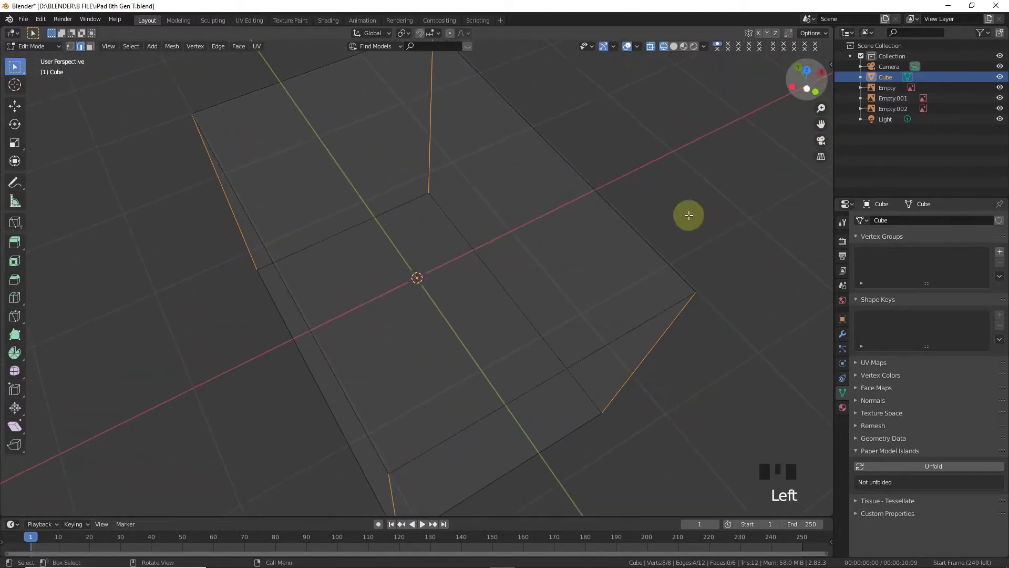
- Bevel the body's four corner edges into smooth rounded corners with 50 segments
key(KP_7)
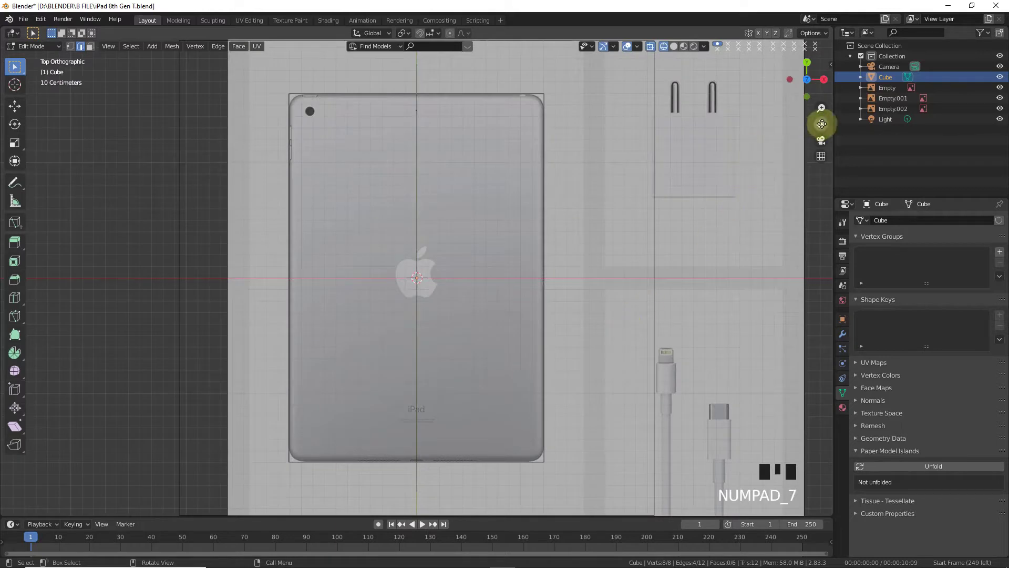
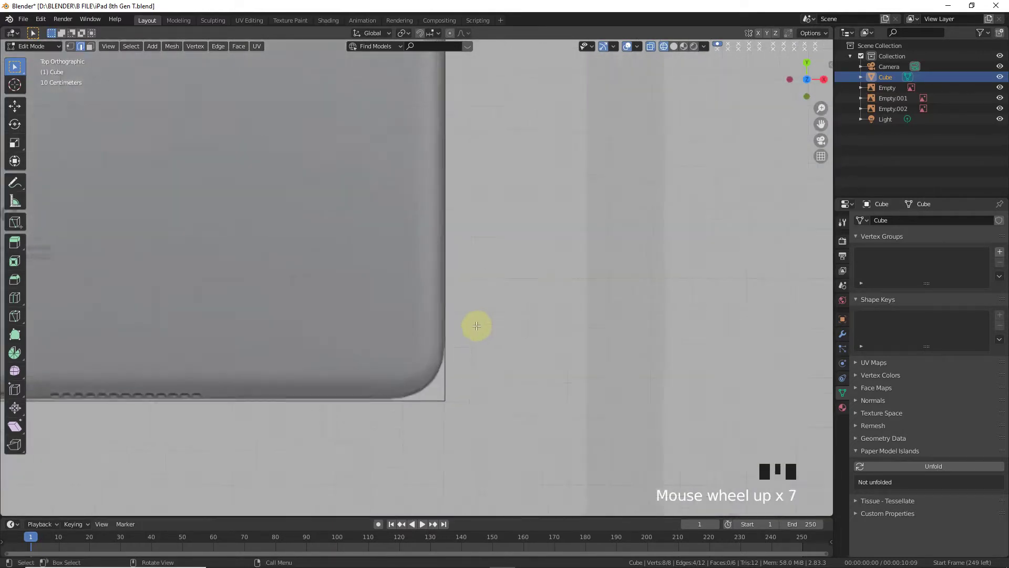
key(ctrl+b)
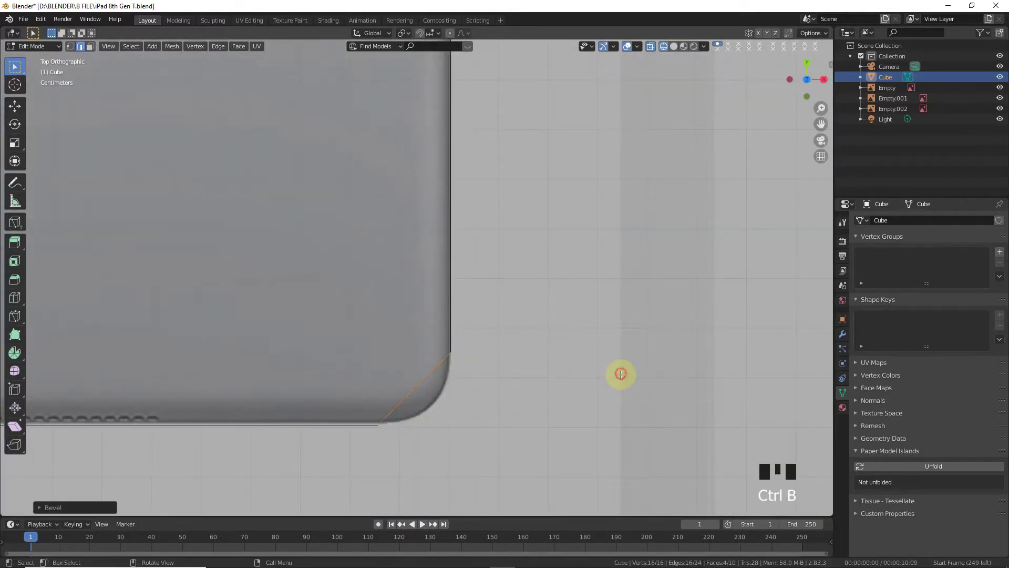
drag(62, 511, 55, 442)
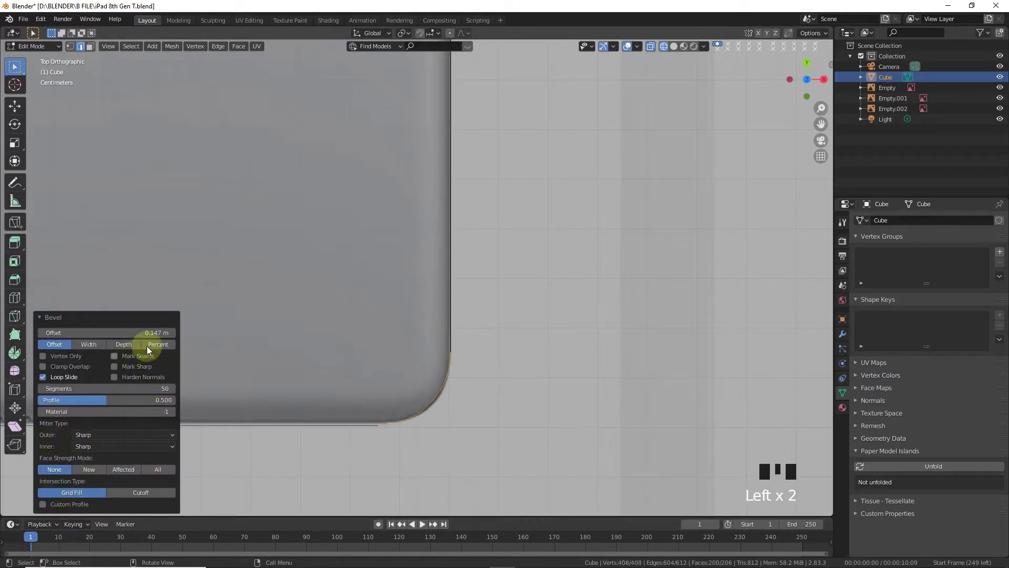
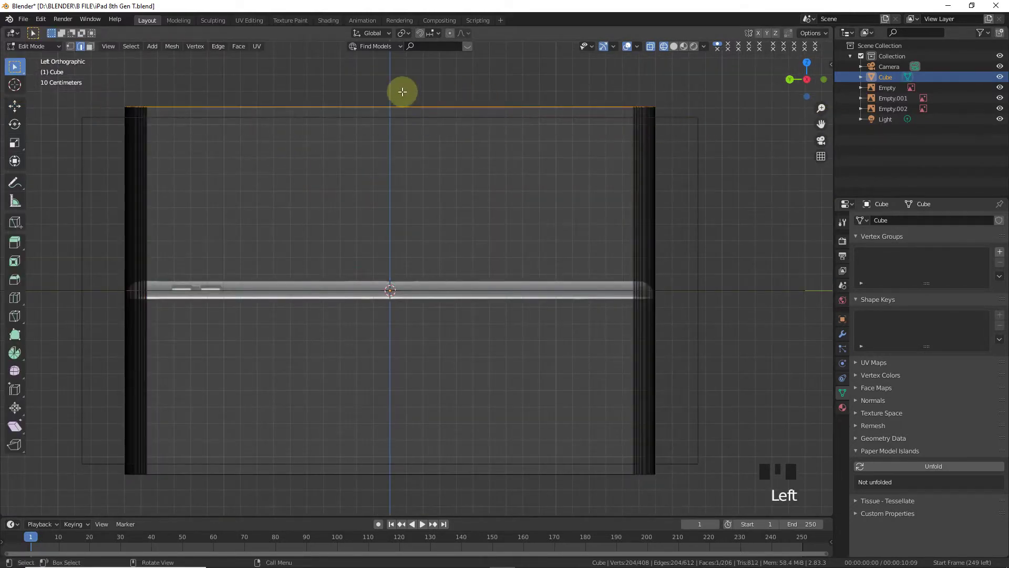
- Lower the top face to the iPad's thickness, then extrude the bottom face slightly and taper it inward
drag(16, 113, 385, 163)
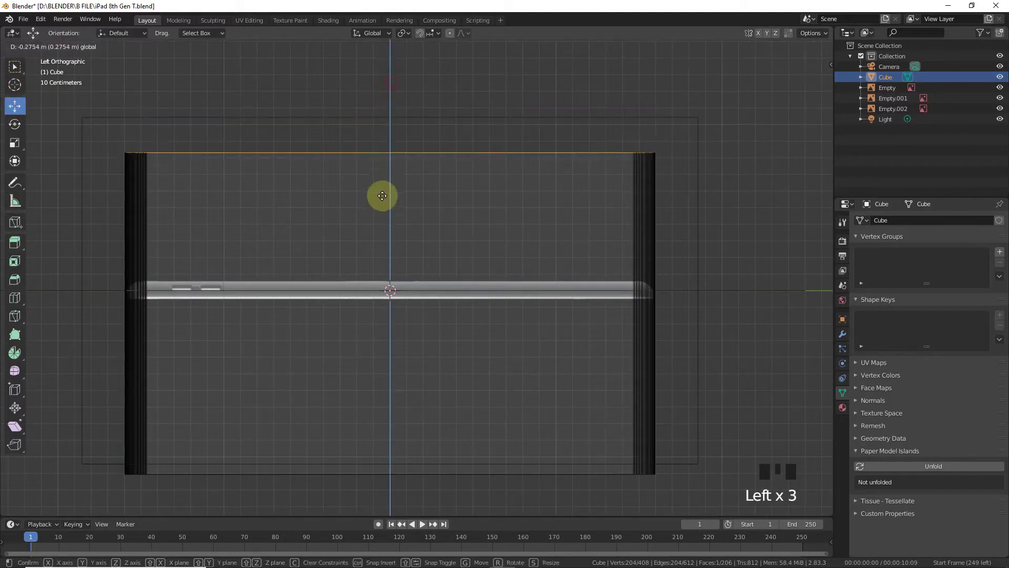
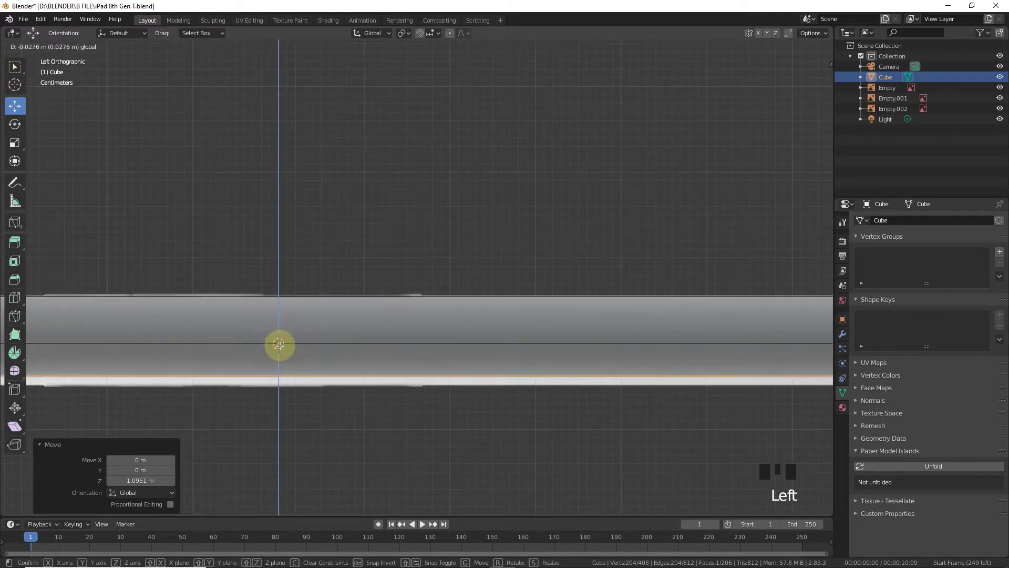
key(e)
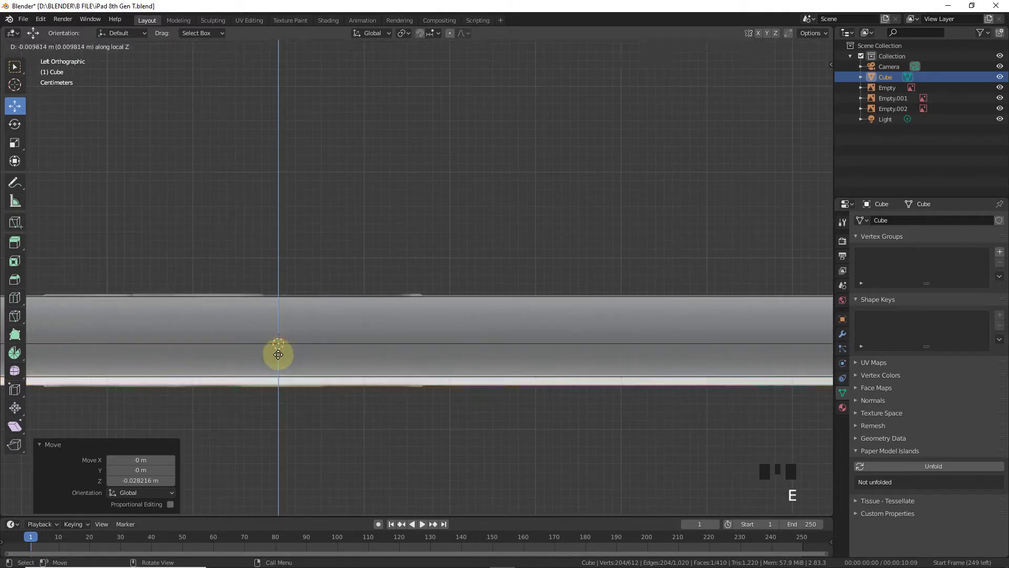
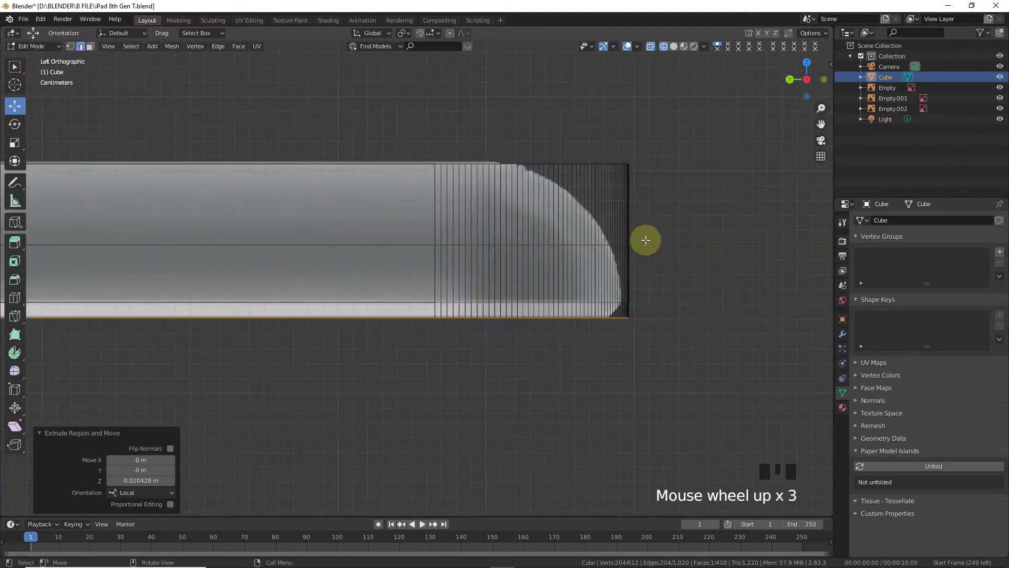
key(s)
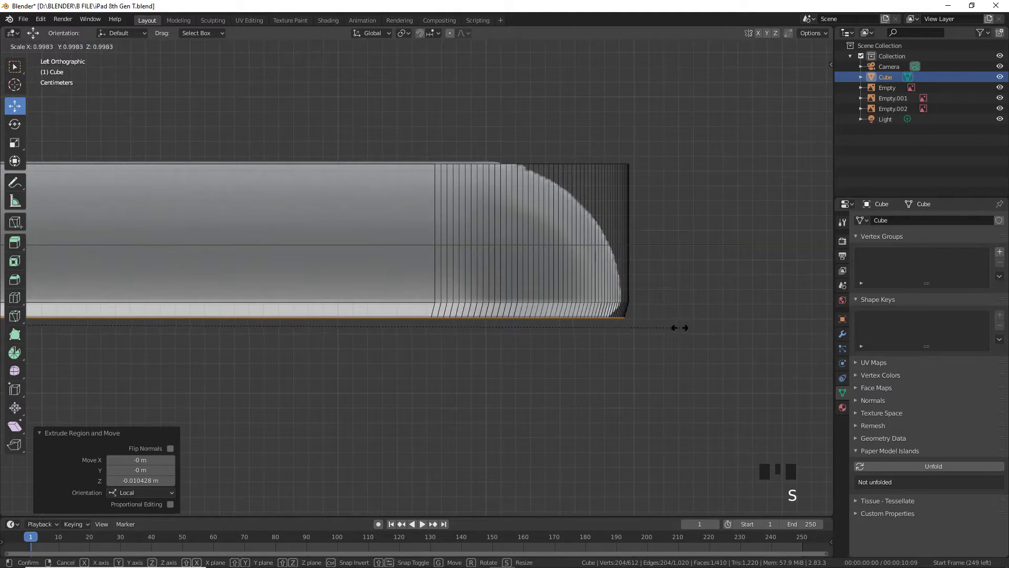
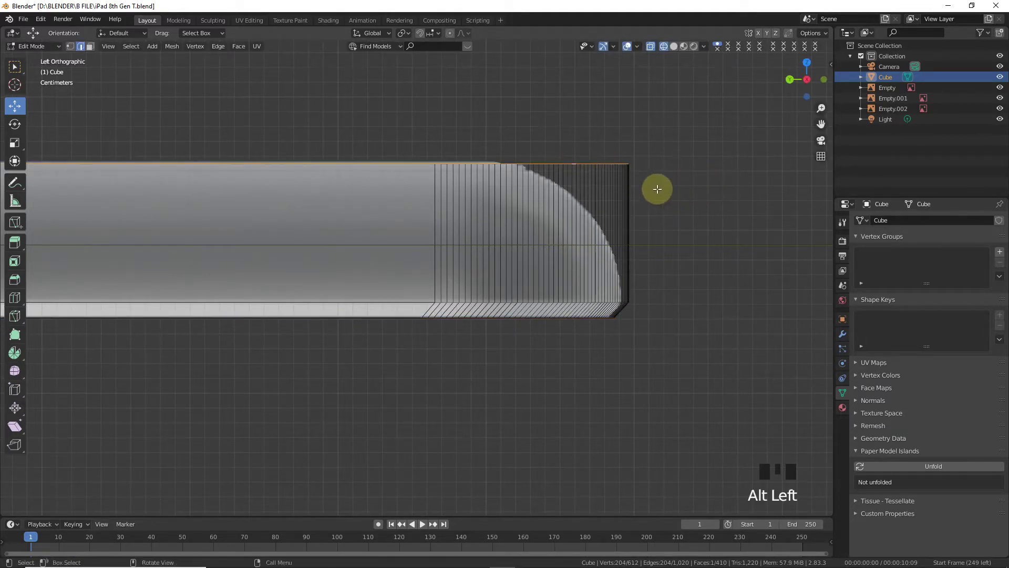
- Bevel the body's top rim edge loop into a rounded edge
key(ctrl+b)
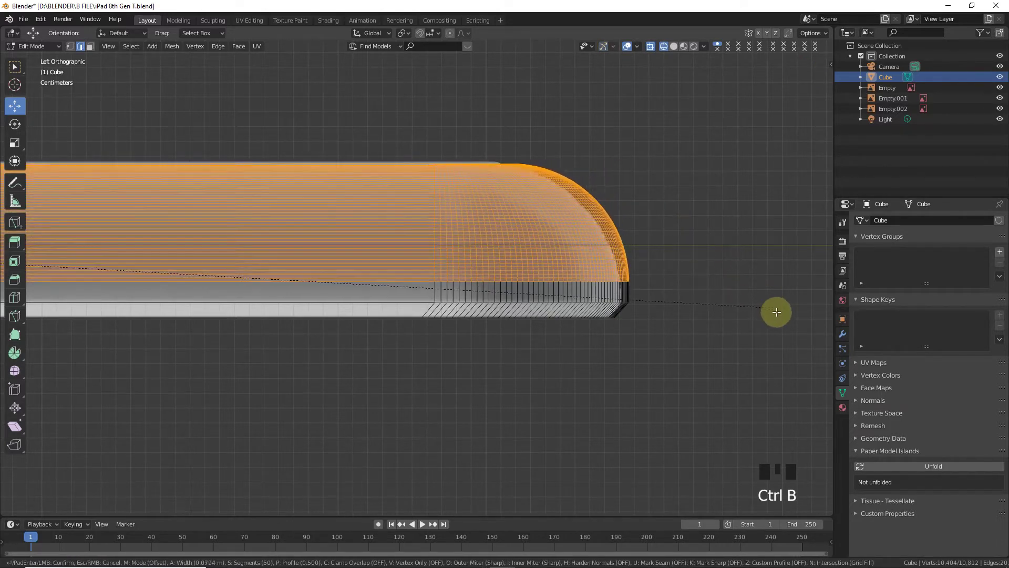
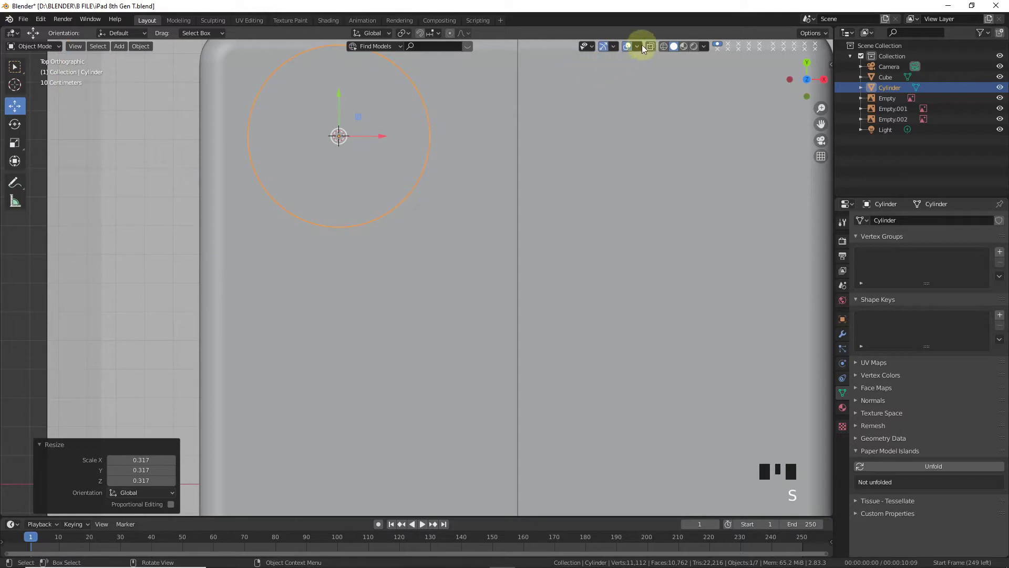
- Move the lens cylinder over the camera lens circle in the reference image
drag(651, 47, 284, 411)
scroll(up, 3)
click(327, 403)
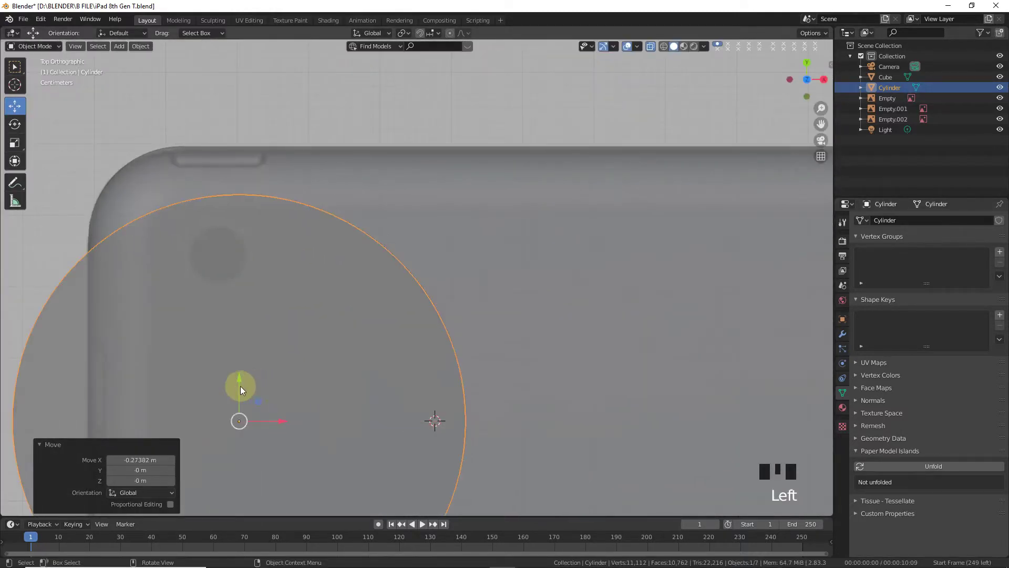
drag(241, 369, 243, 309)
key(s)
drag(821, 121, 453, 235)
scroll(up, 3)
drag(430, 242, 398, 242)
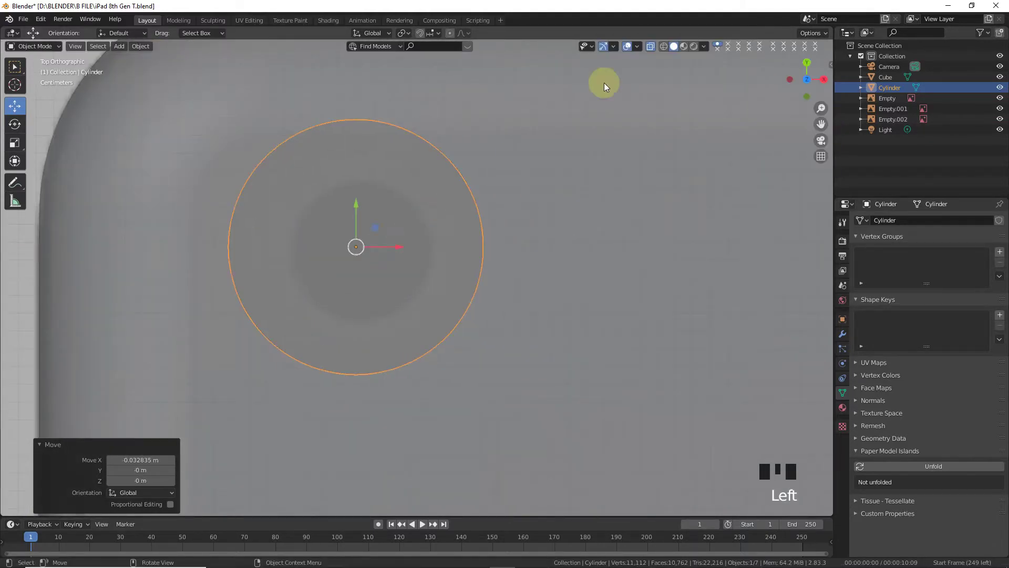
drag(665, 44, 624, 141)
- Scale and nudge the lens cylinder until it matches the camera circle exactly
key(s)
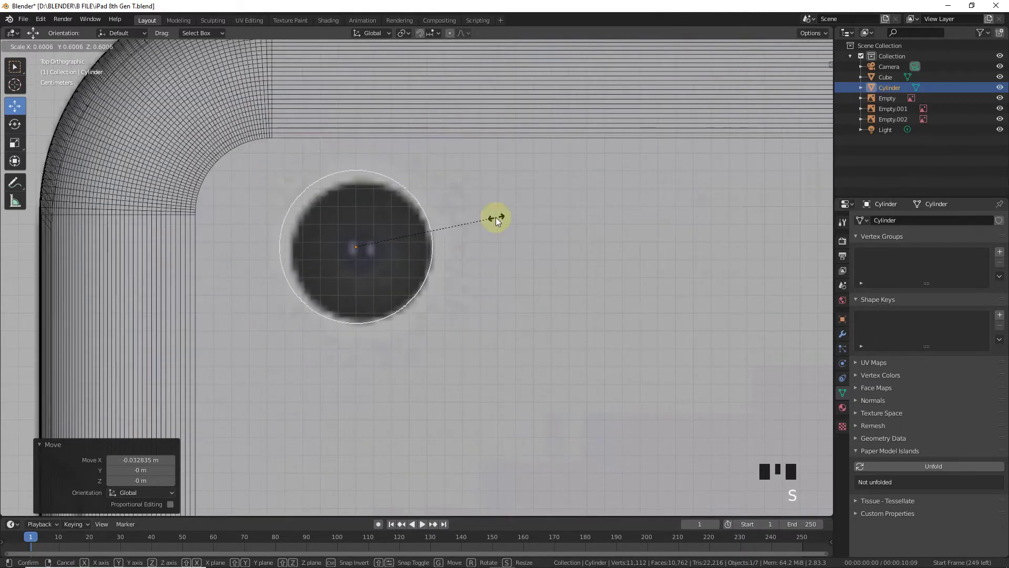
scroll(up, 3)
click(330, 205)
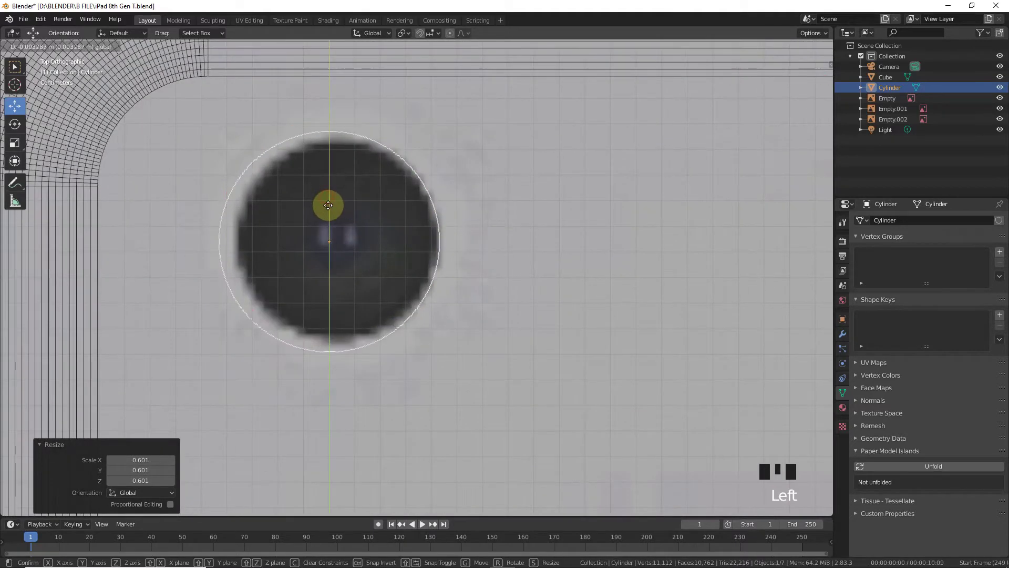
click(371, 245)
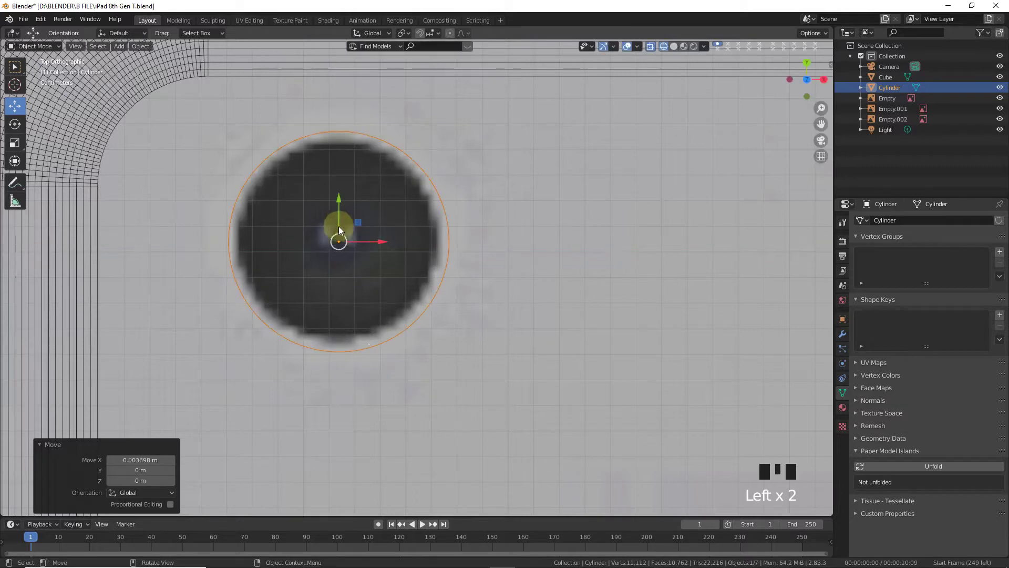
click(340, 214)
key(s)
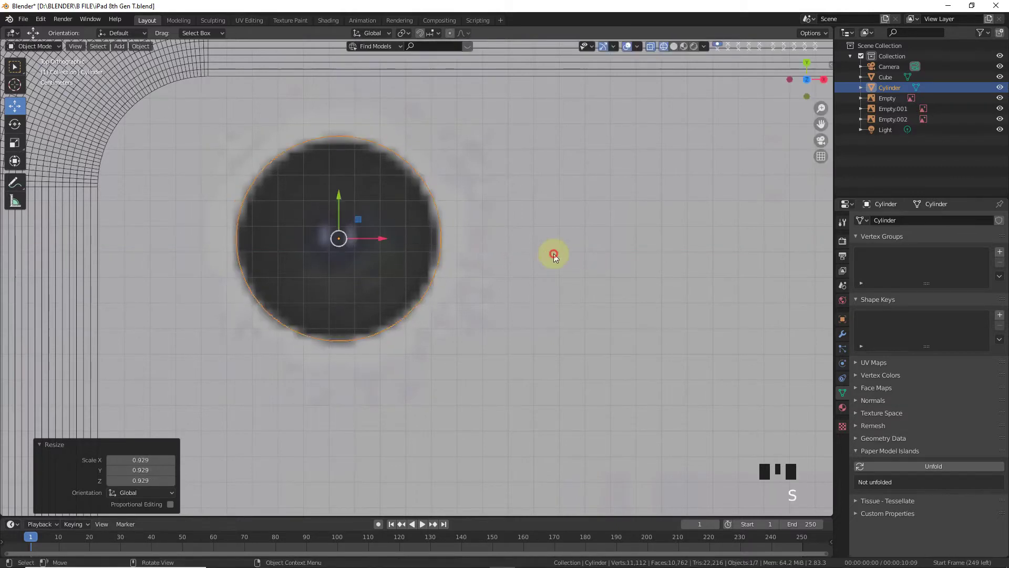
click(370, 242)
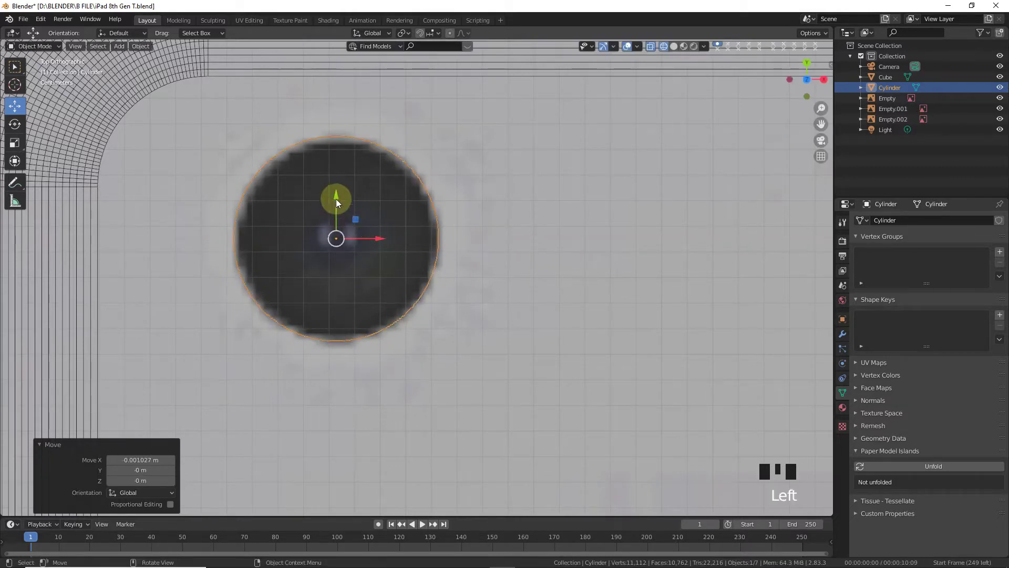
click(337, 199)
click(379, 240)
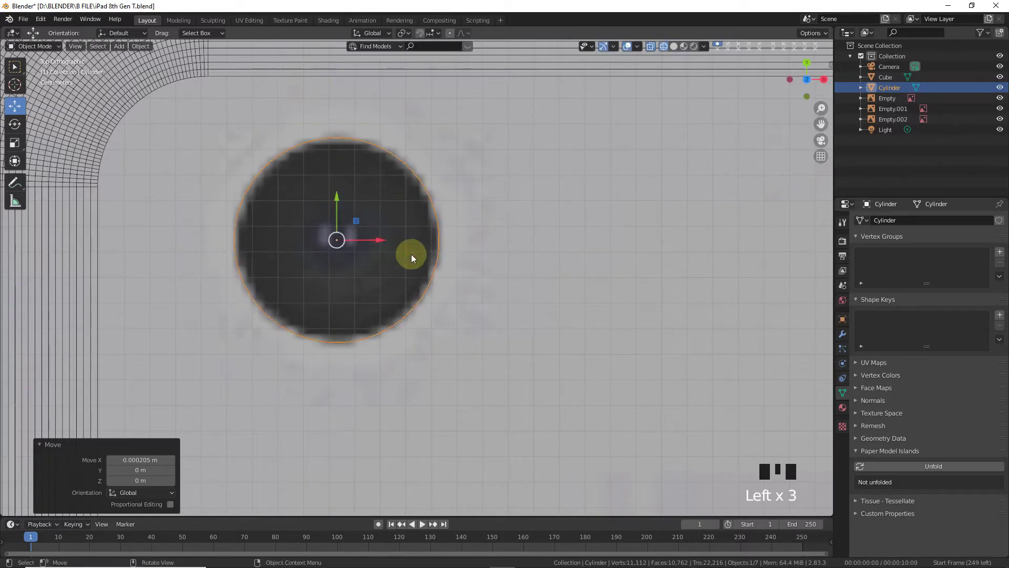
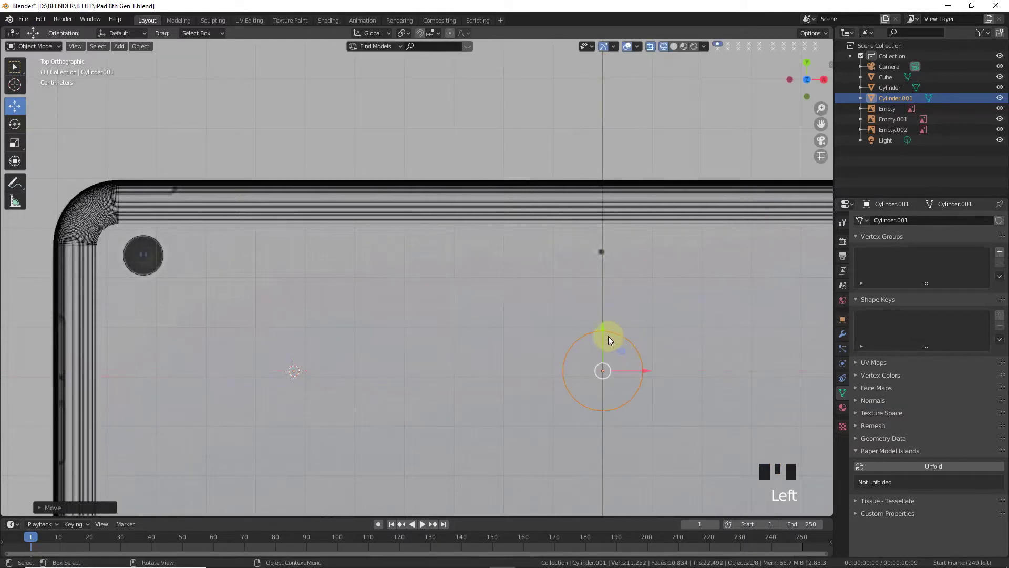
- Add a second cylinder, shrink it to a tiny hole and place it near the tablet's top edge
click(610, 301)
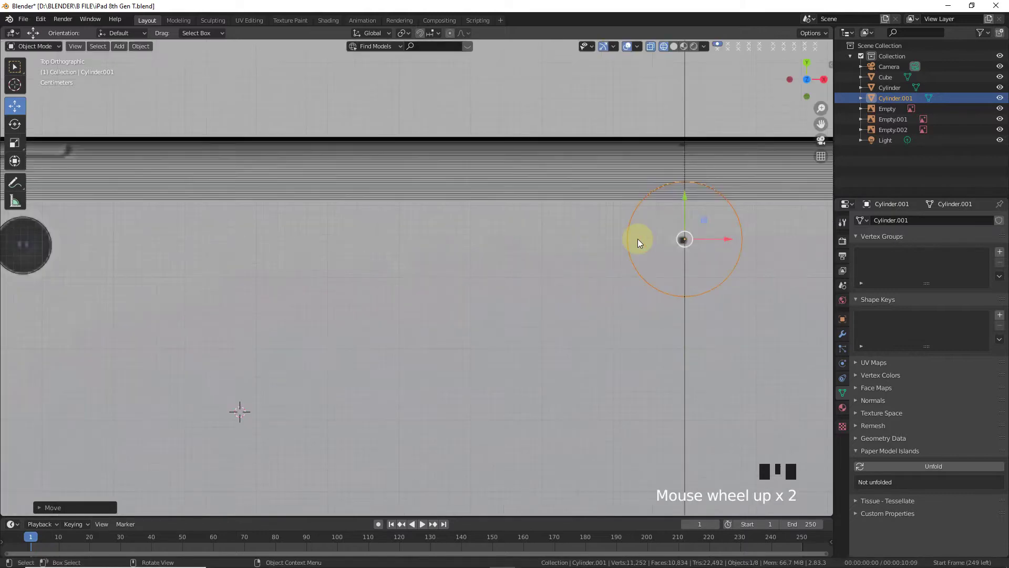
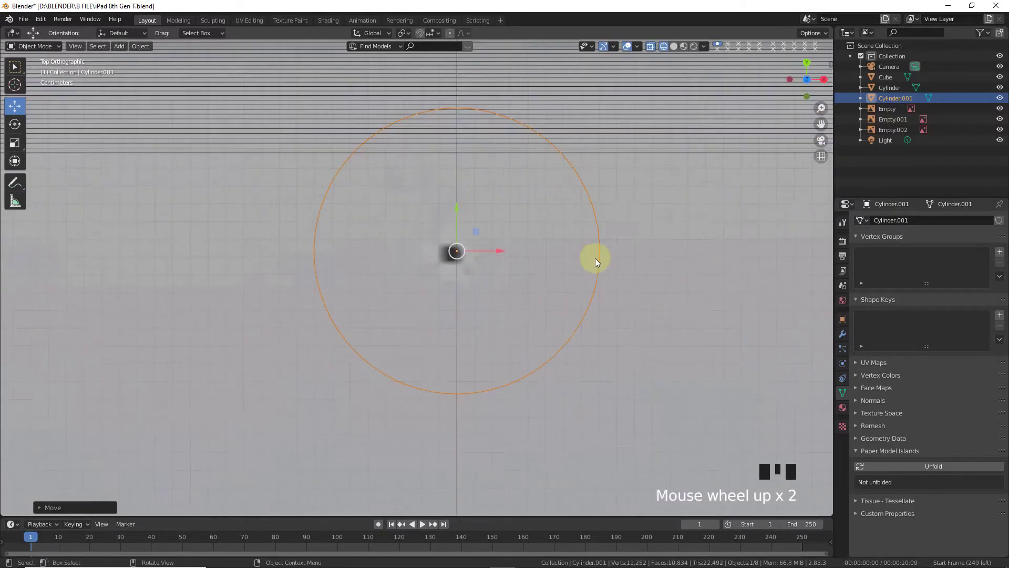
key(s)
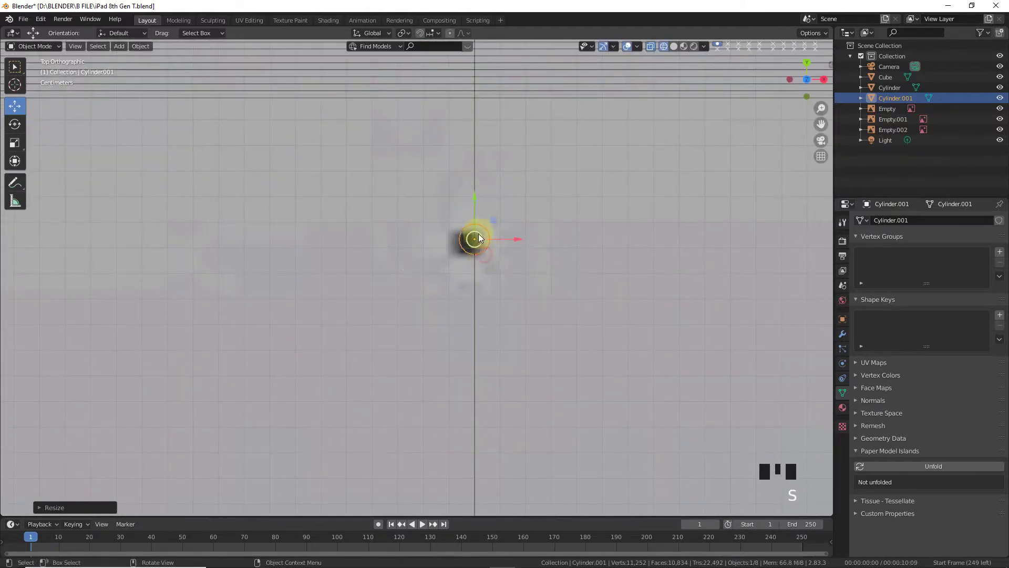
click(478, 222)
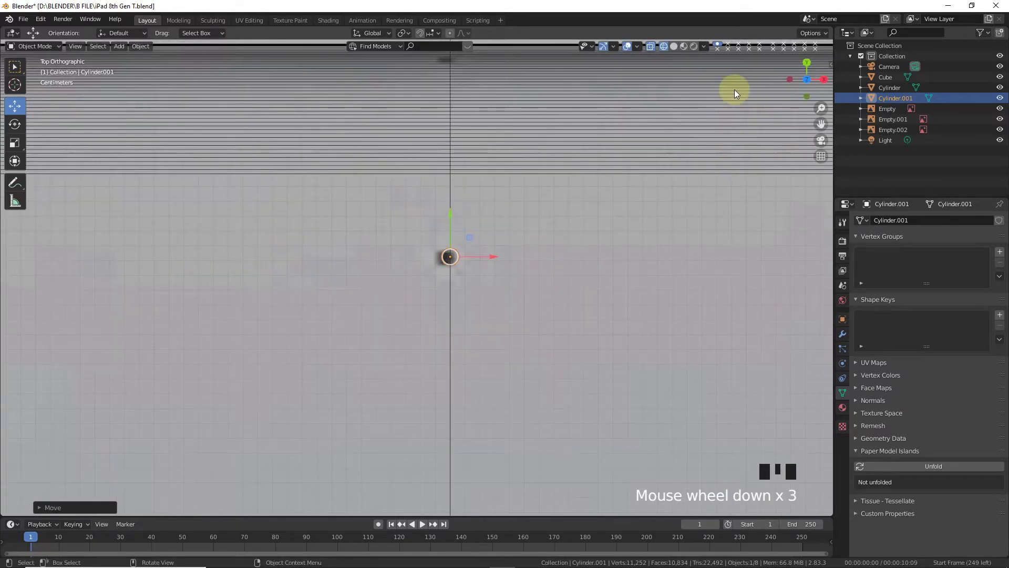
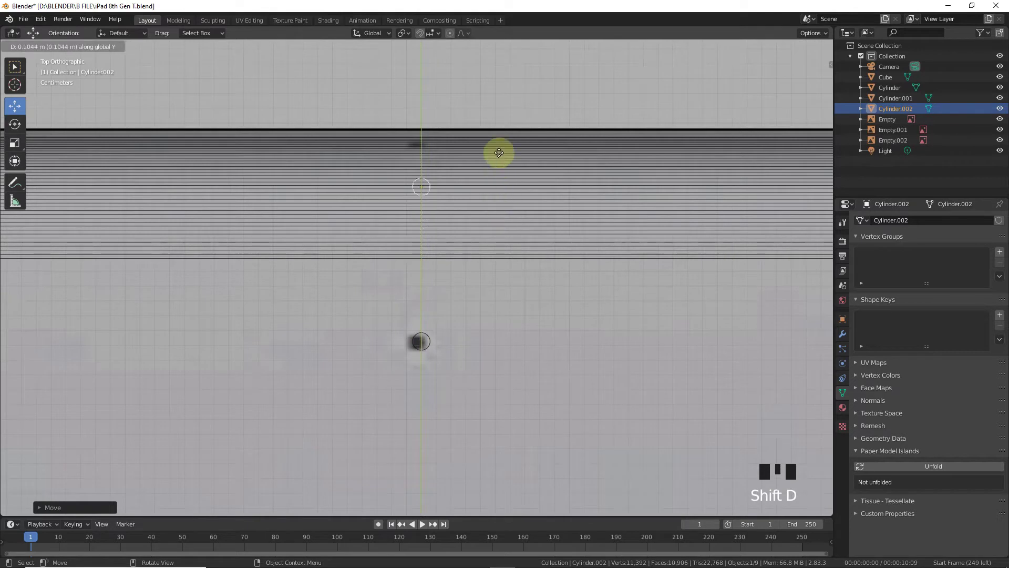
- Rotate the duplicate cylinder 90° on X, resize it and lower it onto the tablet's top edge
key(r)
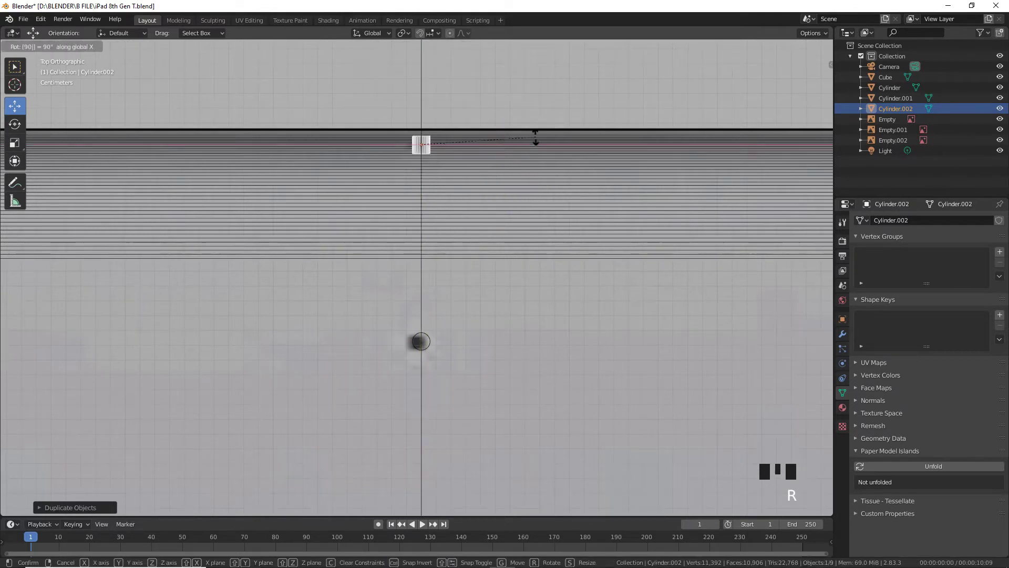
key(s)
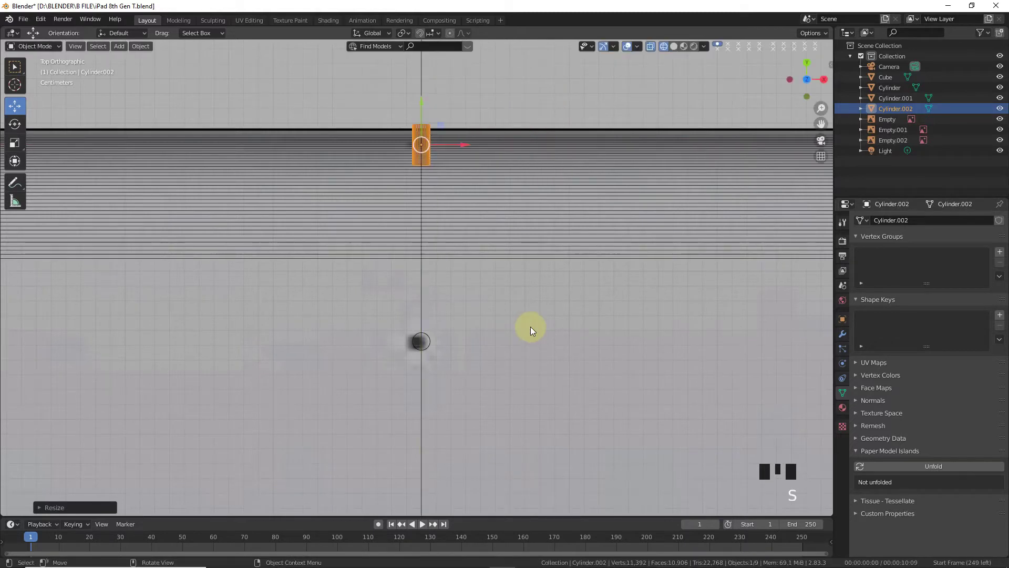
drag(673, 44, 680, 111)
click(804, 81)
click(651, 45)
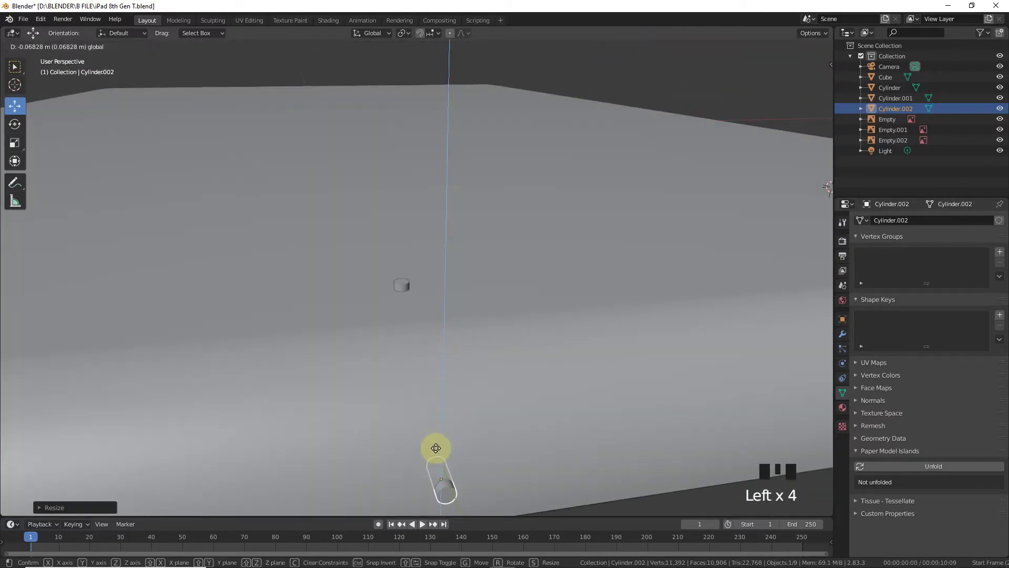
scroll(down, 3)
click(441, 409)
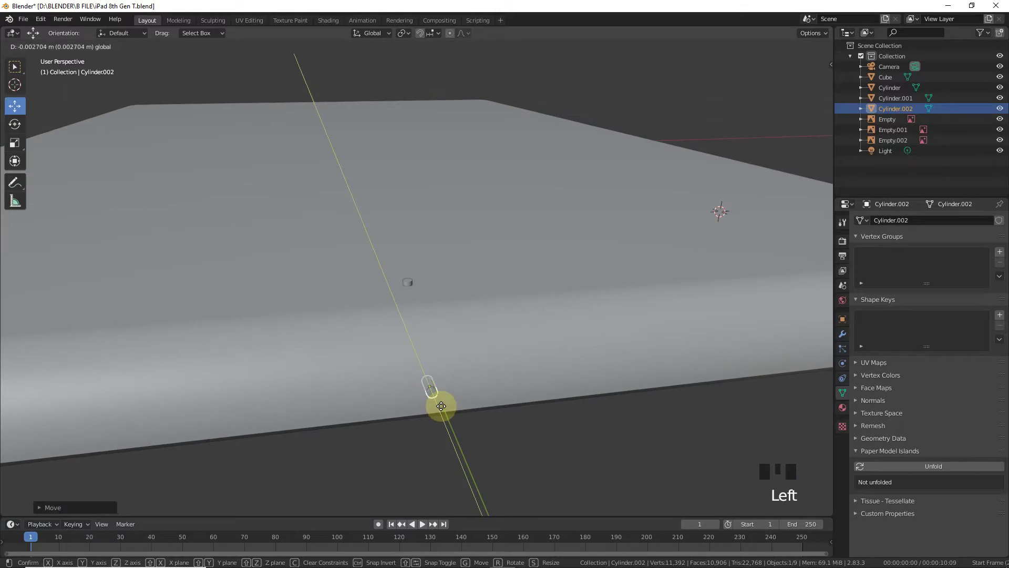
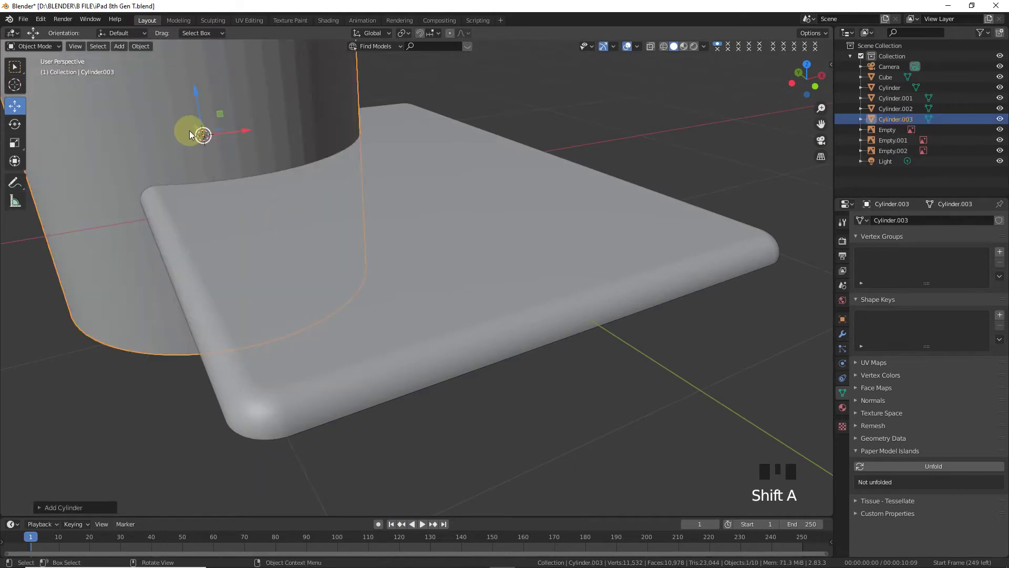
- Add a new cylinder, turn it on its side and shrink it to slot size
click(196, 128)
key(r)
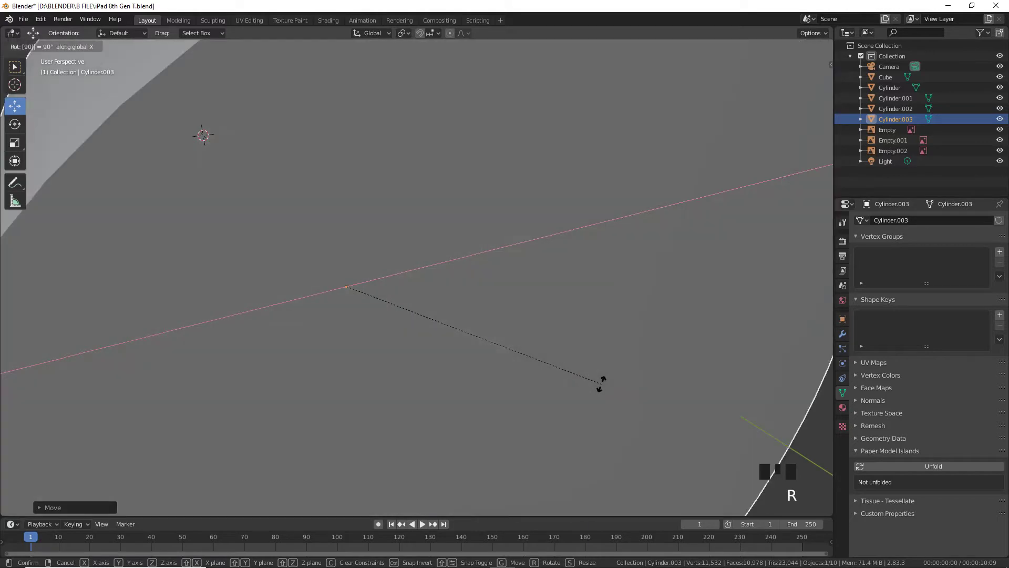
key(s)
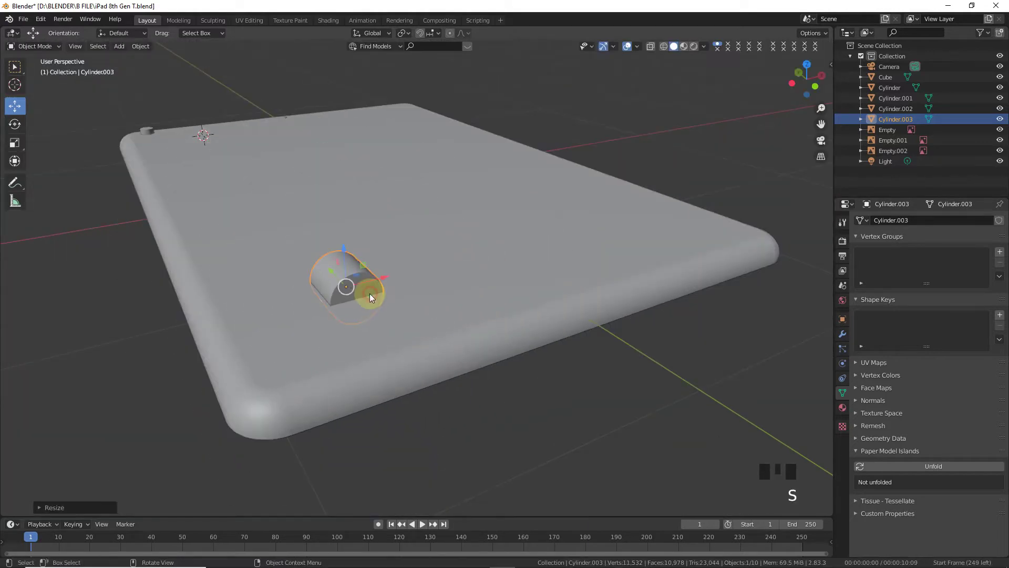
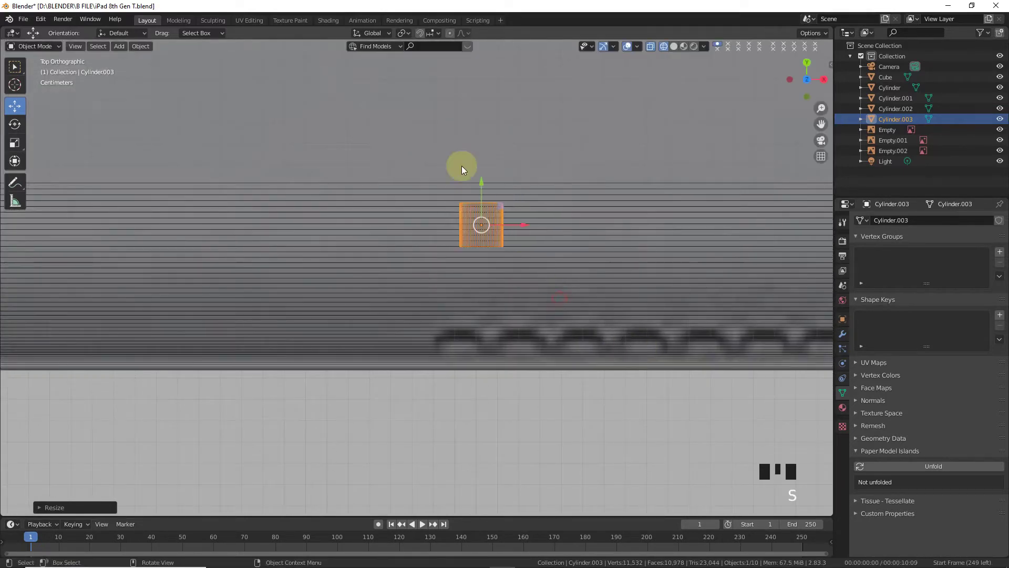
- Move the slot down to the speaker-hole reference and stretch it lengthwise
drag(489, 251, 491, 295)
click(503, 345)
key(s)
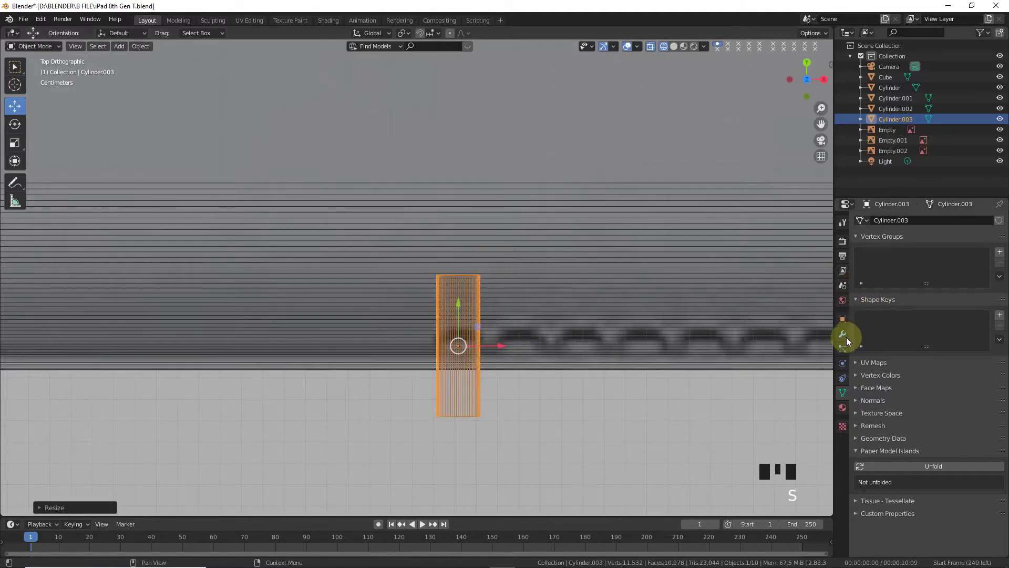
- Array the slot into a row of 13 holes, duplicate the row to the other side and sink both into the edge
click(843, 336)
drag(896, 225, 916, 314)
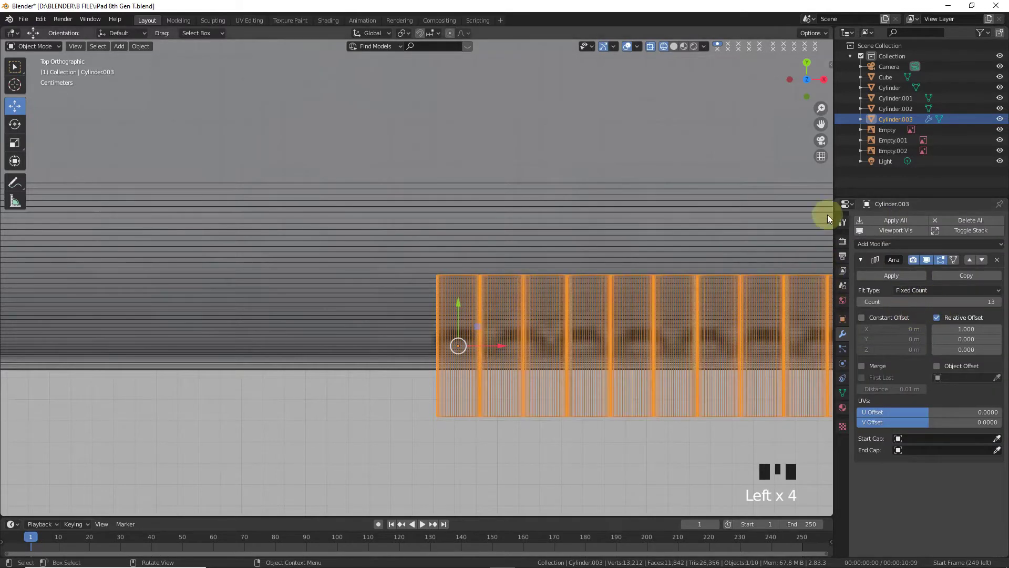
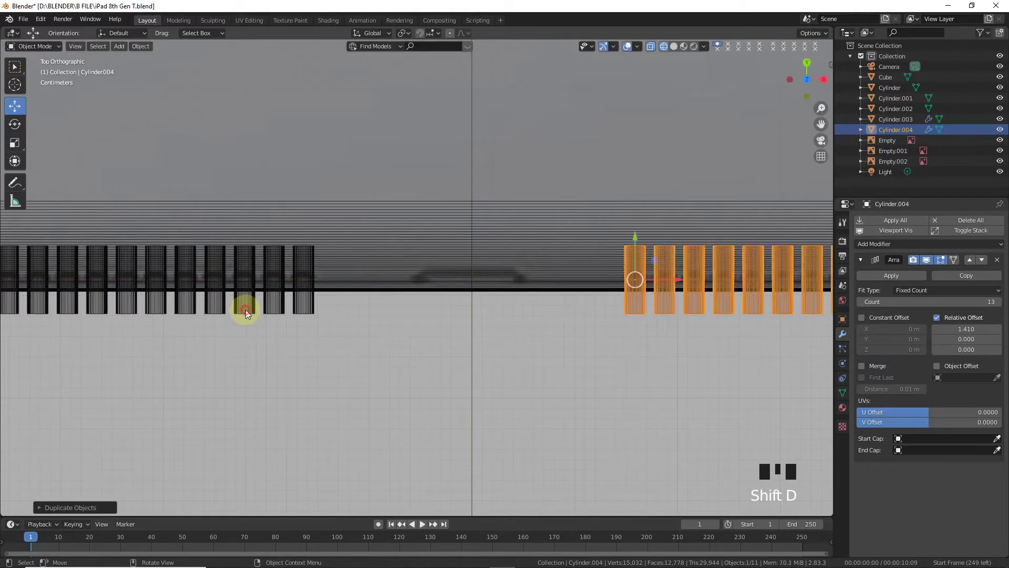
drag(674, 47, 670, 73)
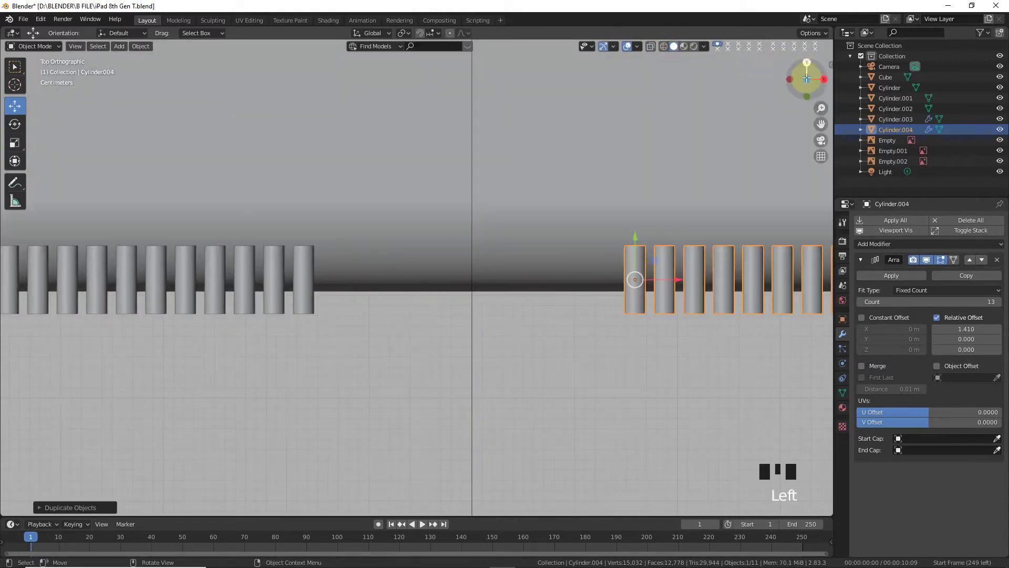
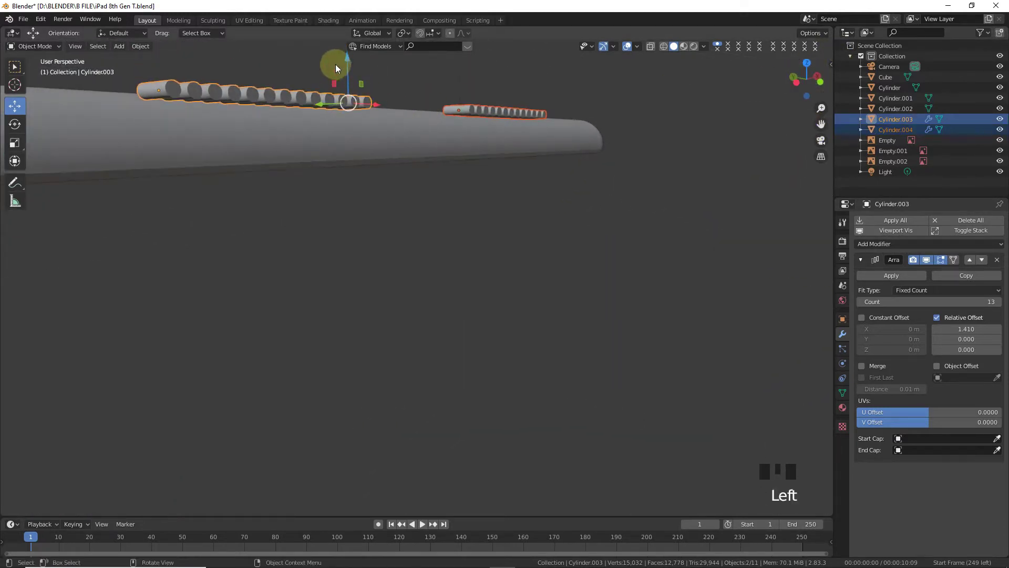
click(349, 72)
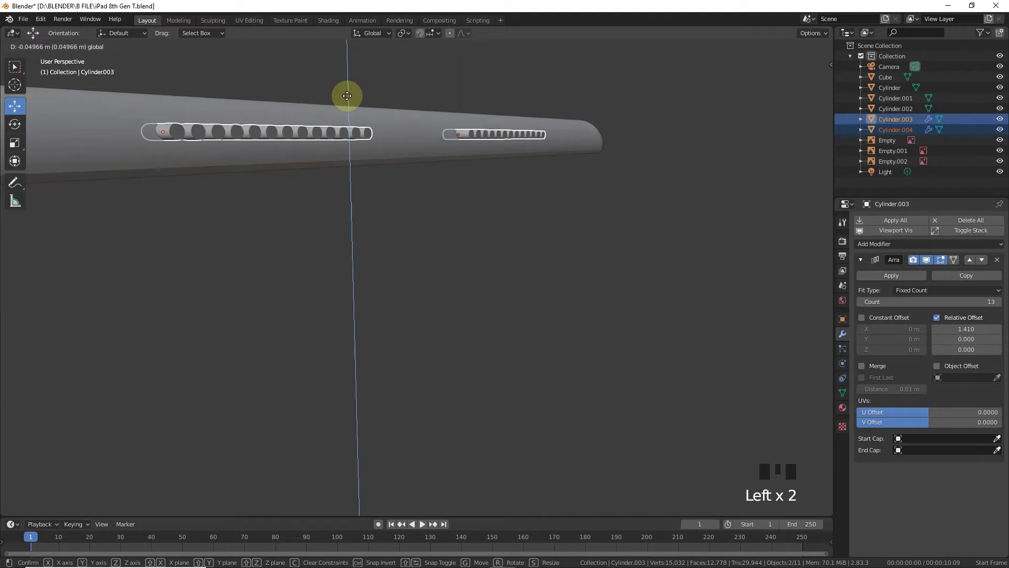
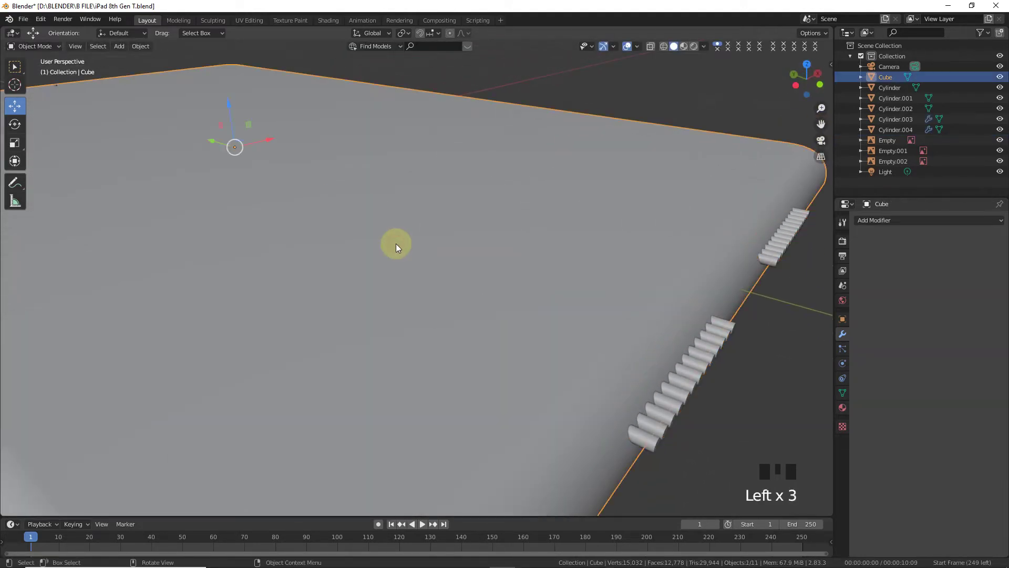
- Add a new cube at the 3D cursor and stretch it into a button shape
scroll(down, 3)
key(shift+s)
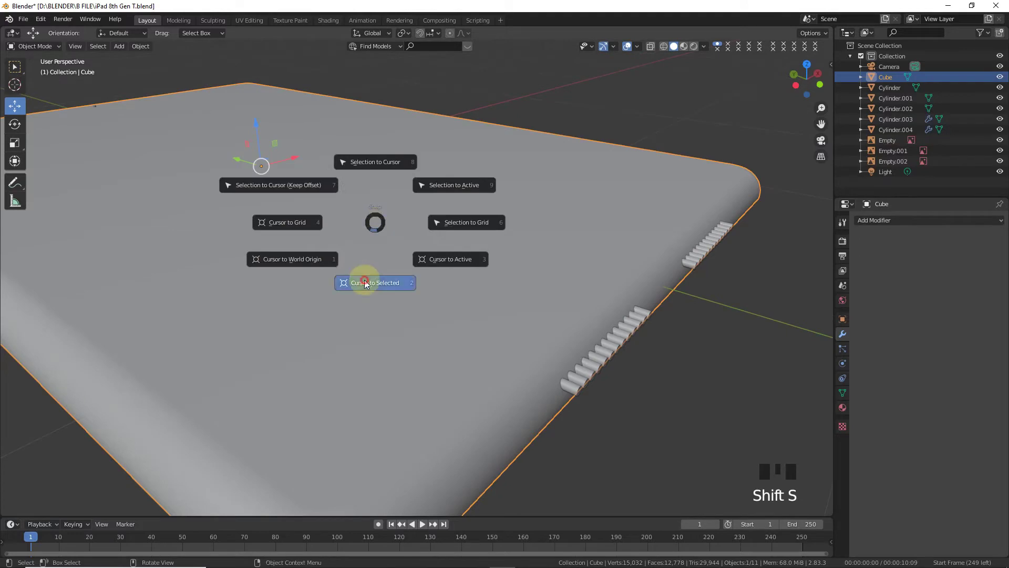
key(shift+a)
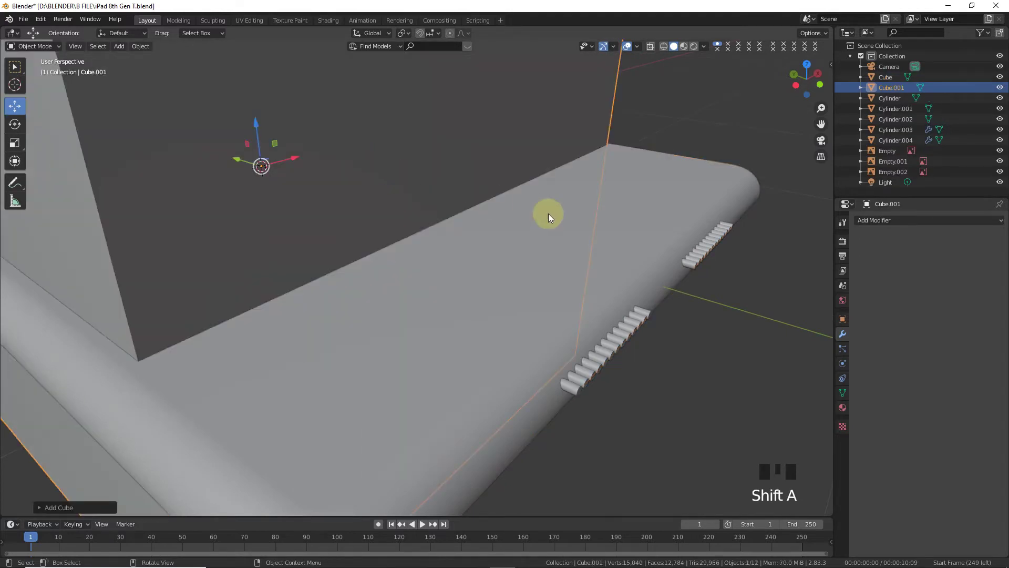
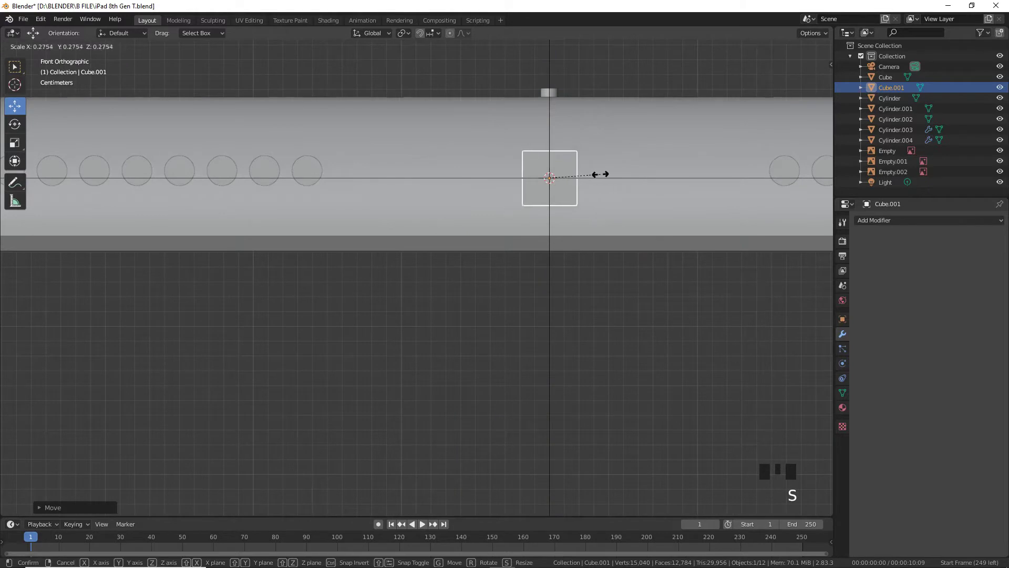
key(s)
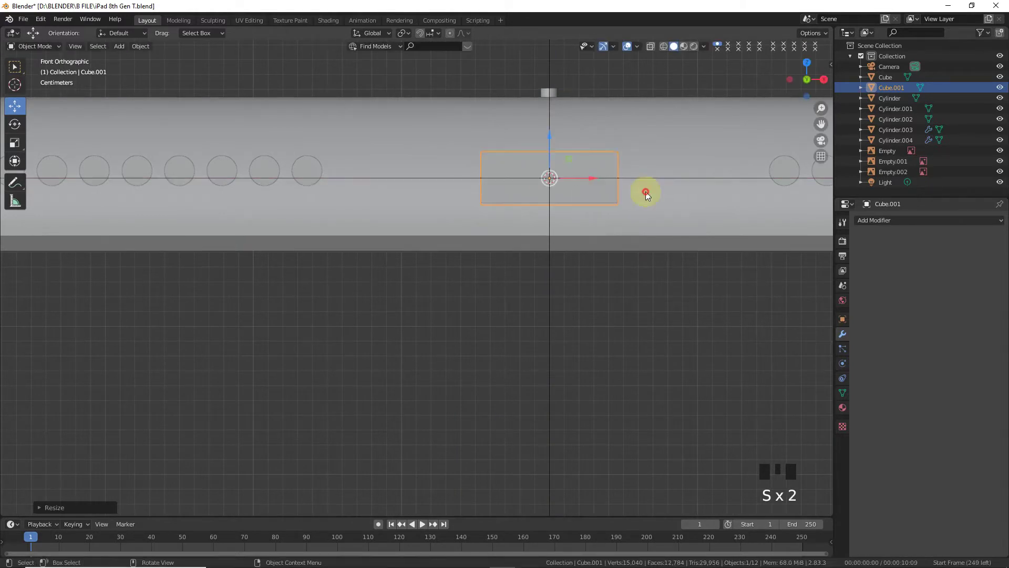
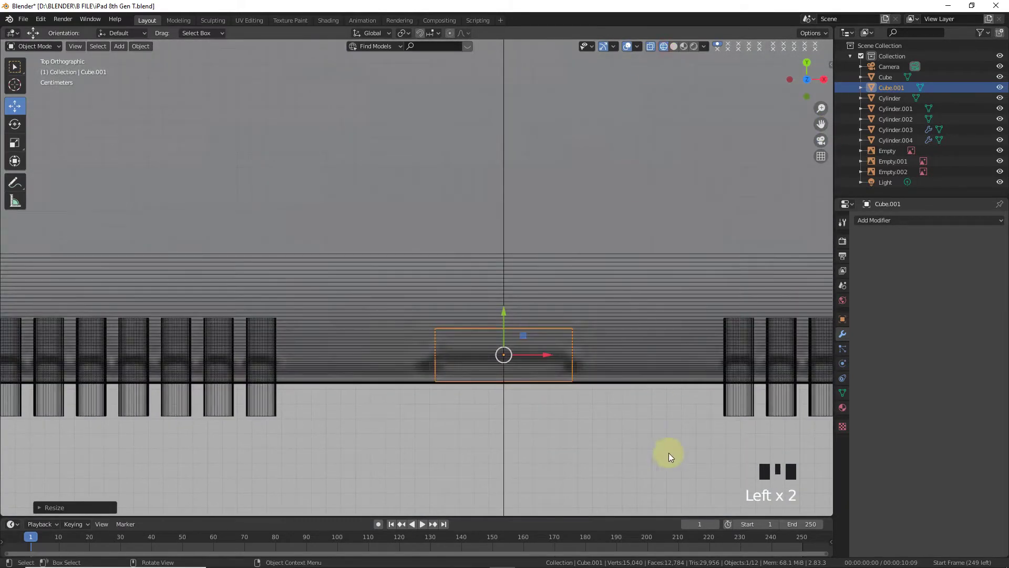
- Resize the box cutter, stretching it along its axes
key(s)
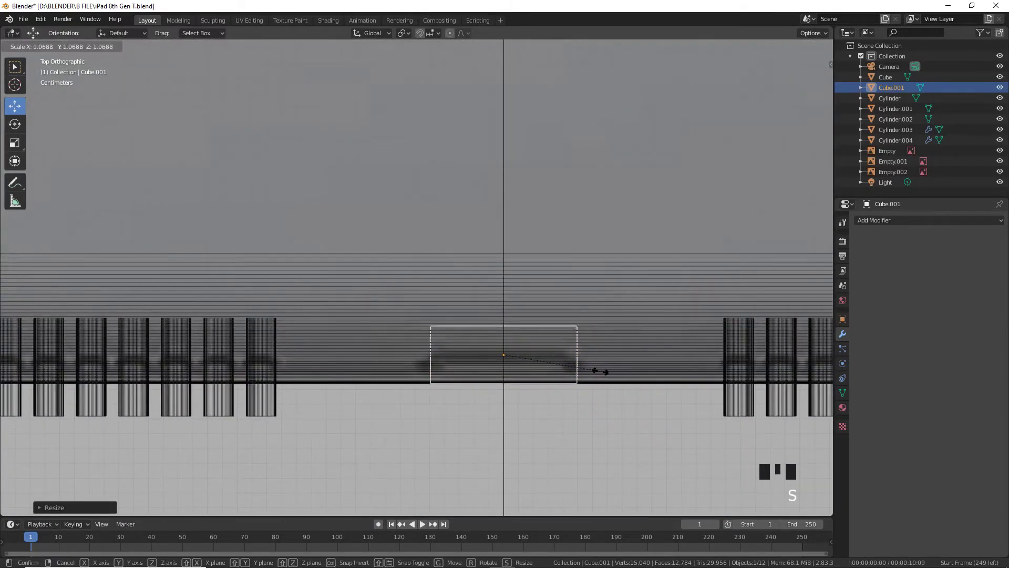
key(s)
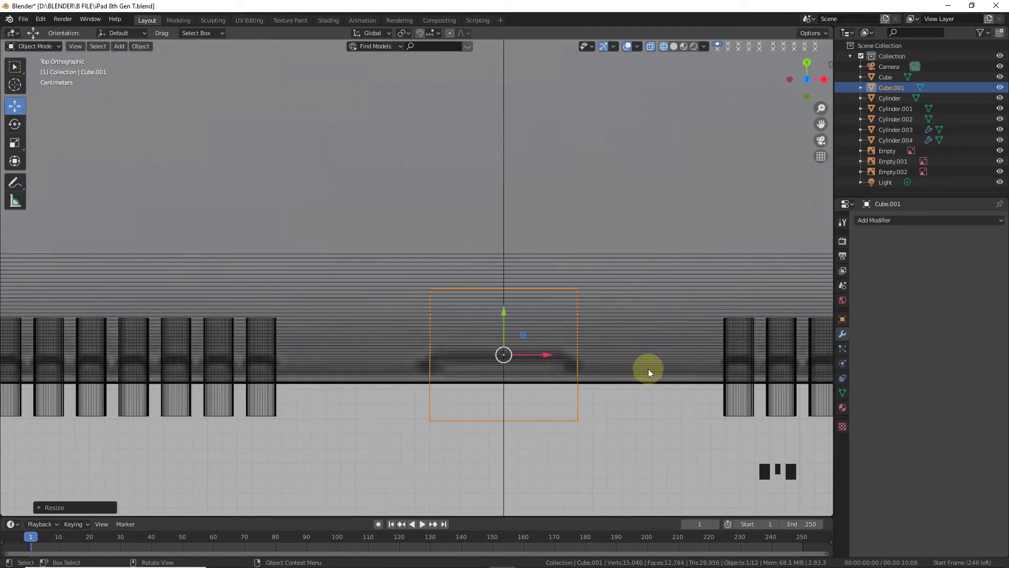
key(s)
key(s)
- In front view, raise the box cutter upward on the tablet body
key(KP_1)
scroll(up, 3)
click(680, 53)
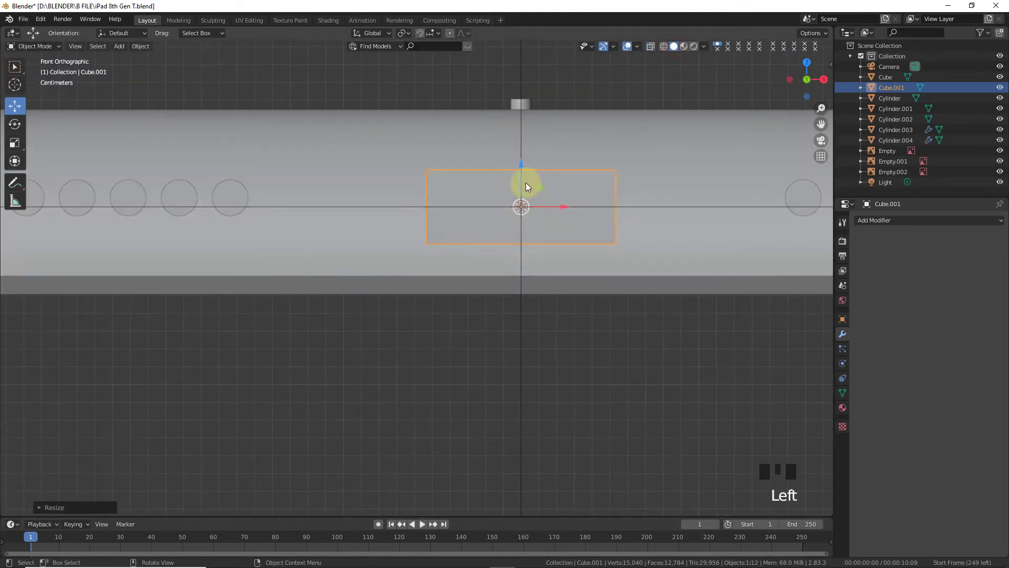
drag(526, 181, 519, 168)
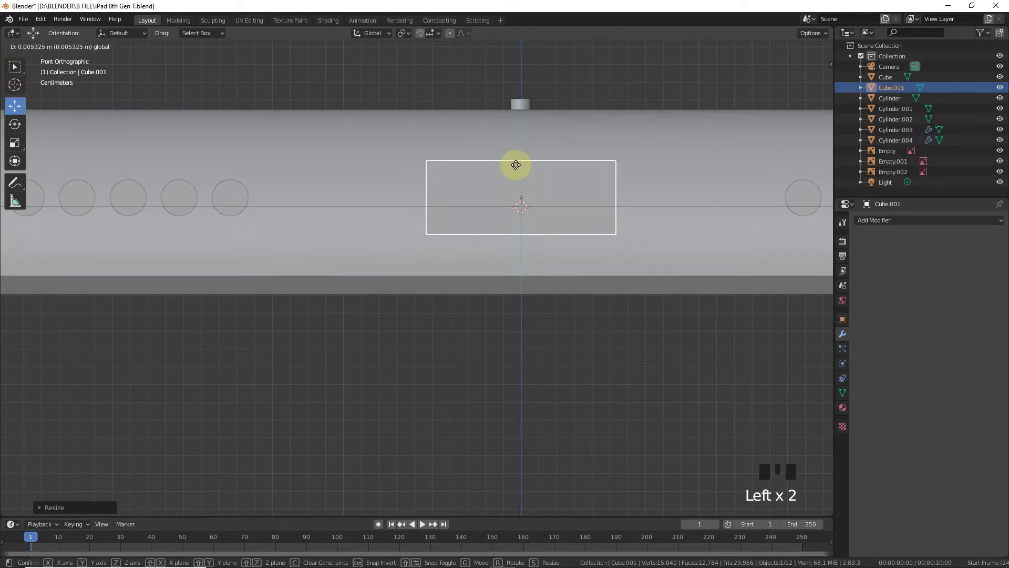
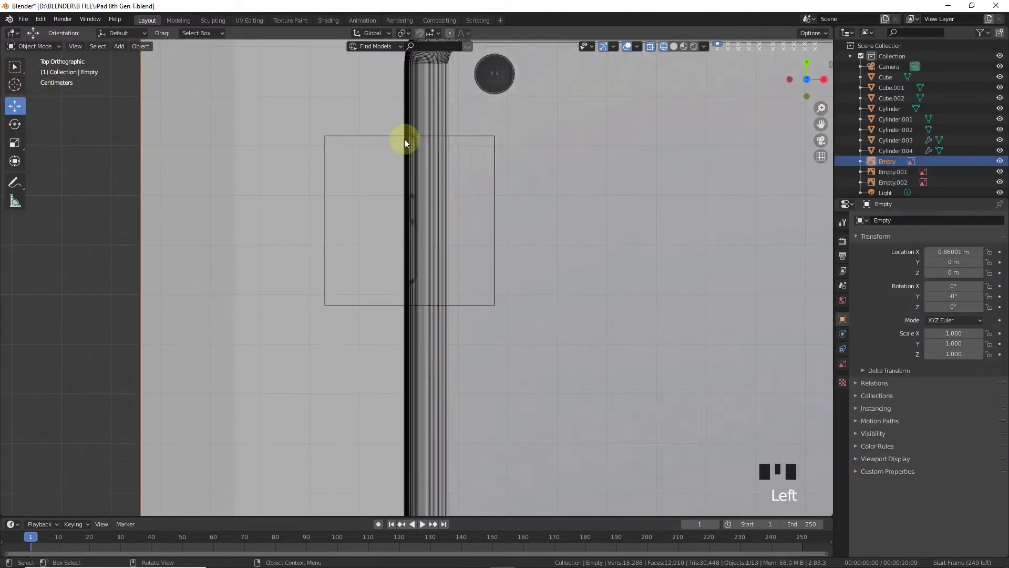
- Place the small box on the edge and move it over the side buttons in side view
click(394, 136)
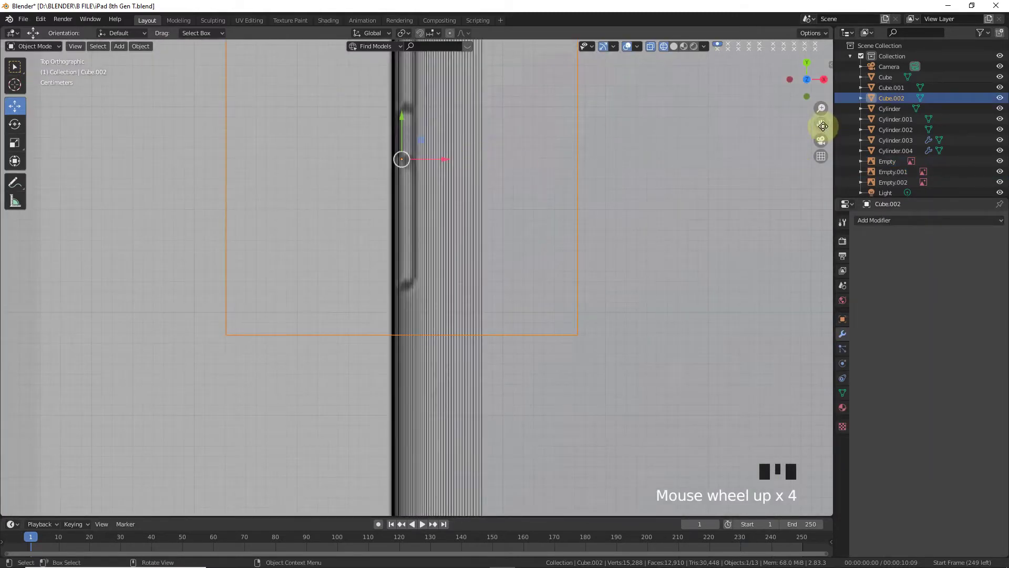
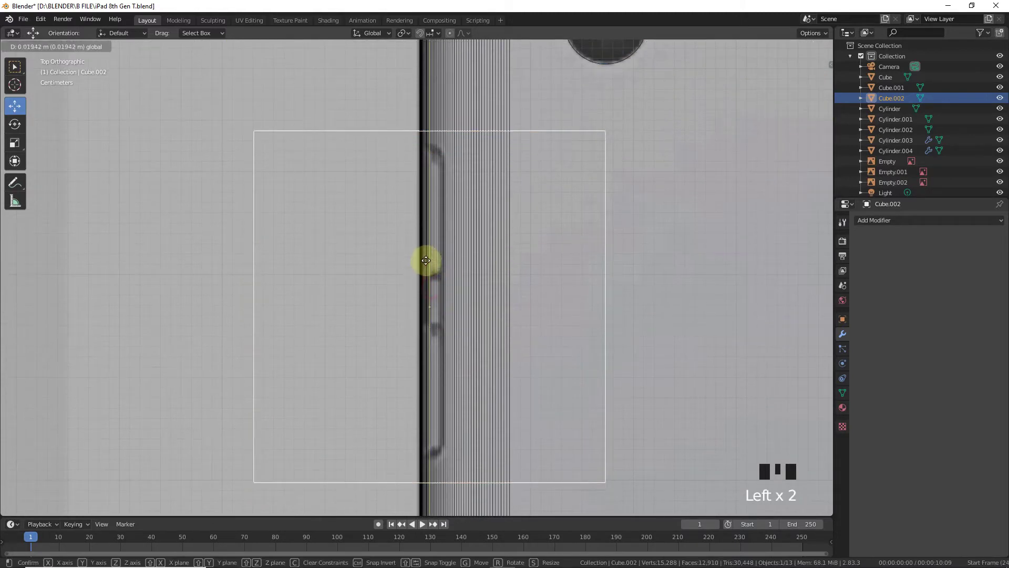
key(s)
click(429, 276)
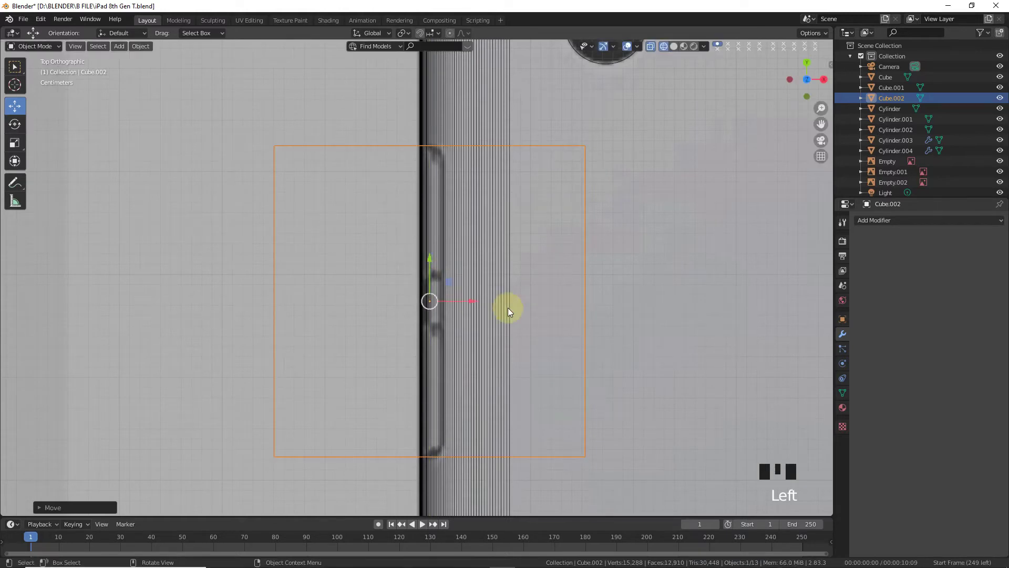
key(ctrl+KP_3)
scroll(up, 3)
click(420, 221)
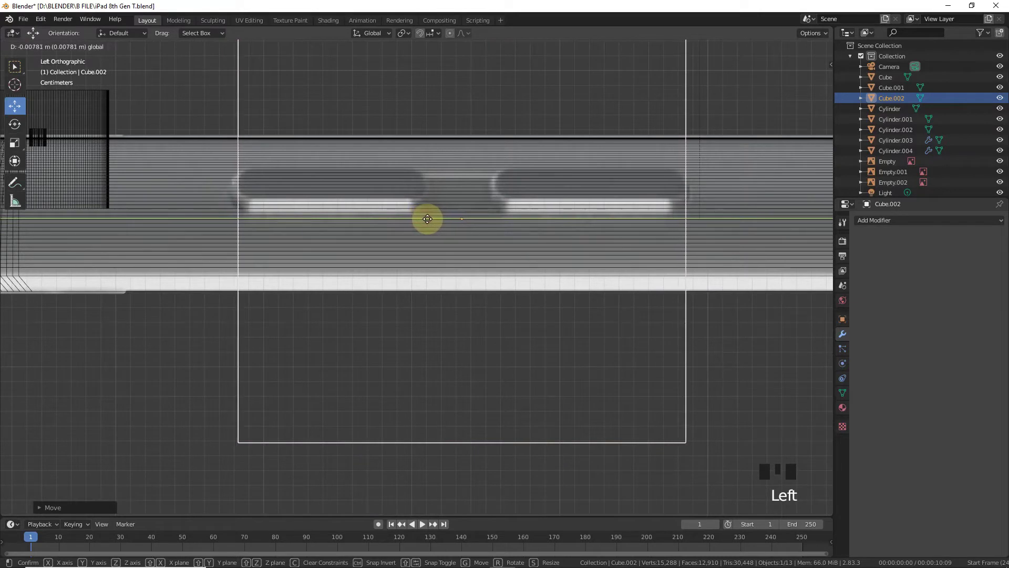
- Lengthen the box so it spans both side buttons
key(s)
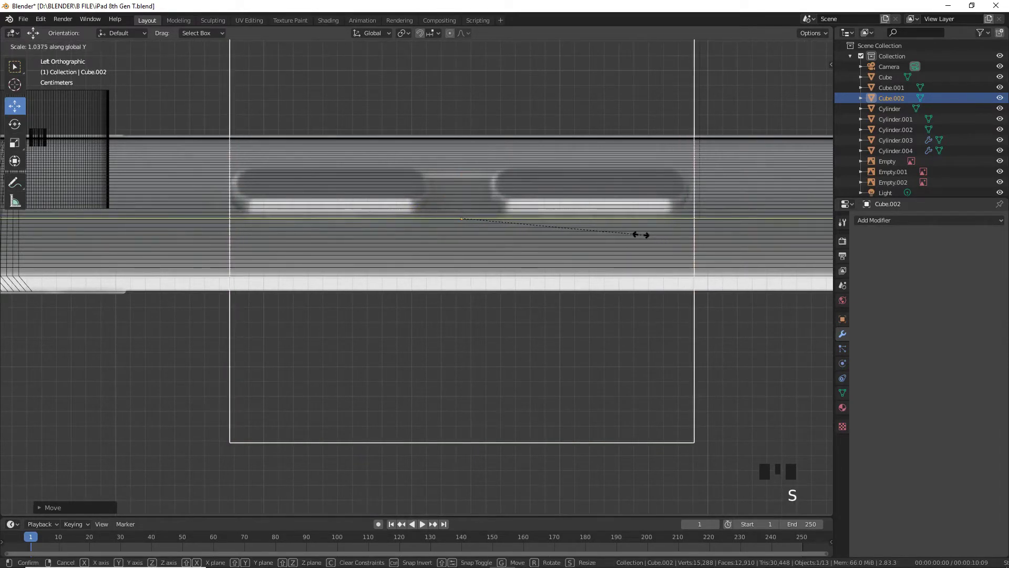
scroll(down, 3)
key(s)
scroll(up, 3)
drag(482, 163, 478, 135)
click(488, 144)
click(487, 145)
click(483, 142)
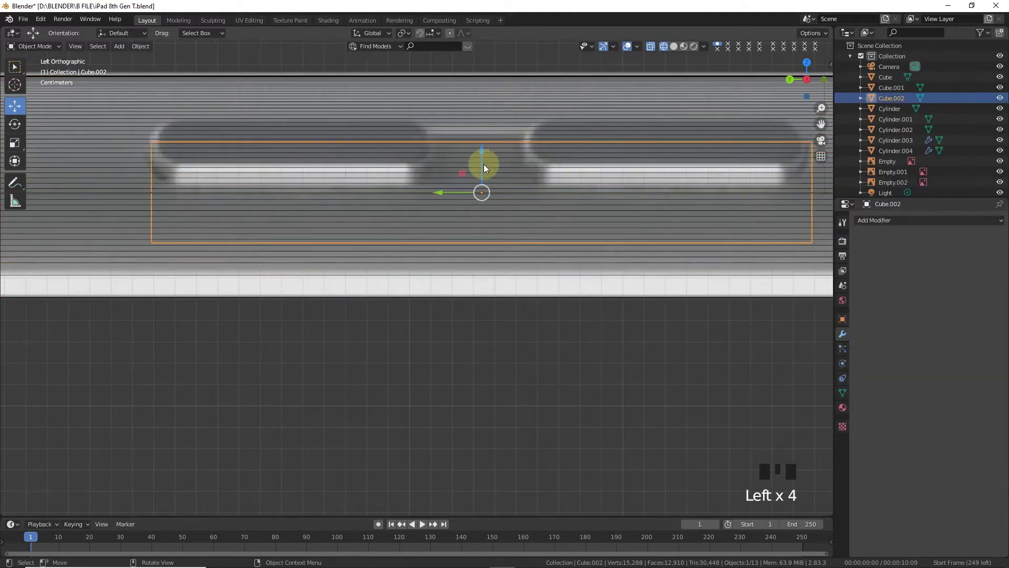
- Flatten the box to the height of the buttons
click(483, 159)
key(s)
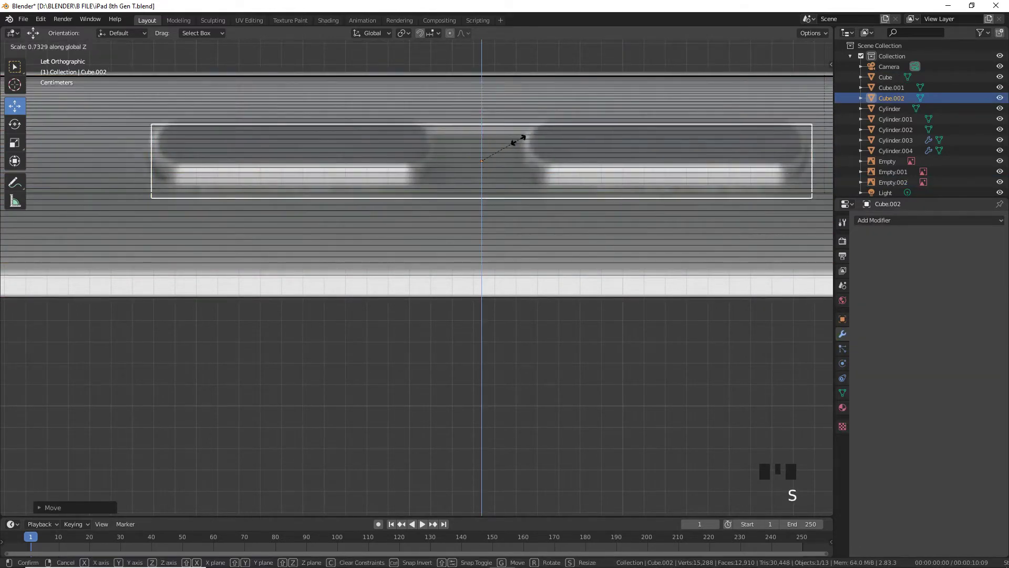
click(482, 136)
key(s)
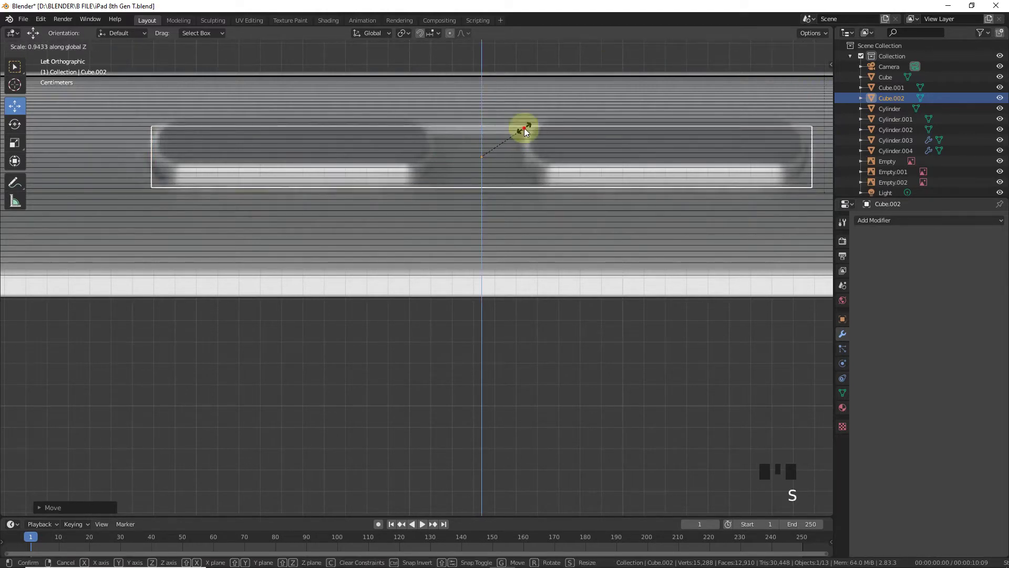
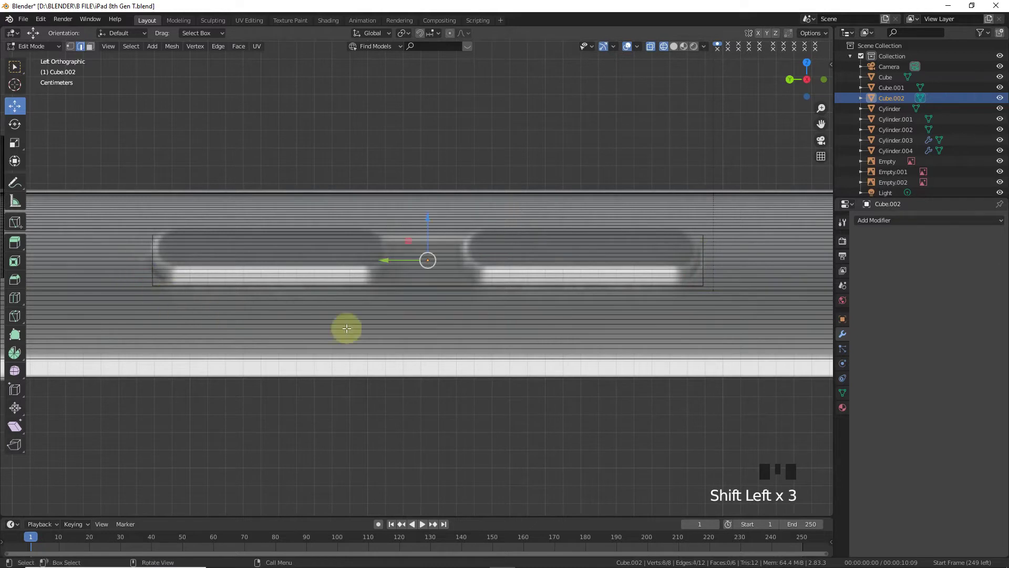
- Bevel the box's vertices into rounded ends and shorten the block's depth
key(ctrl+b)
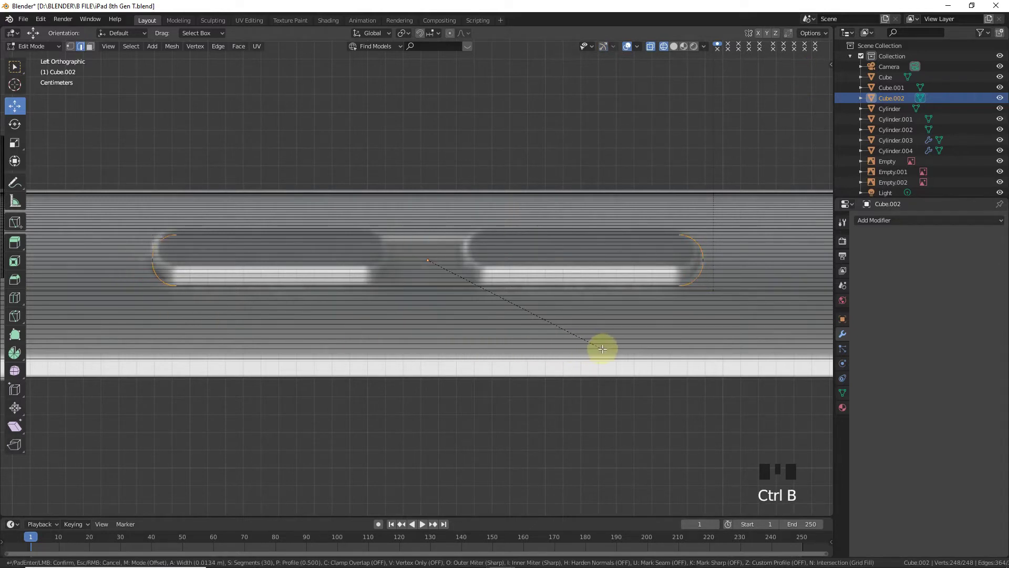
key(Tab)
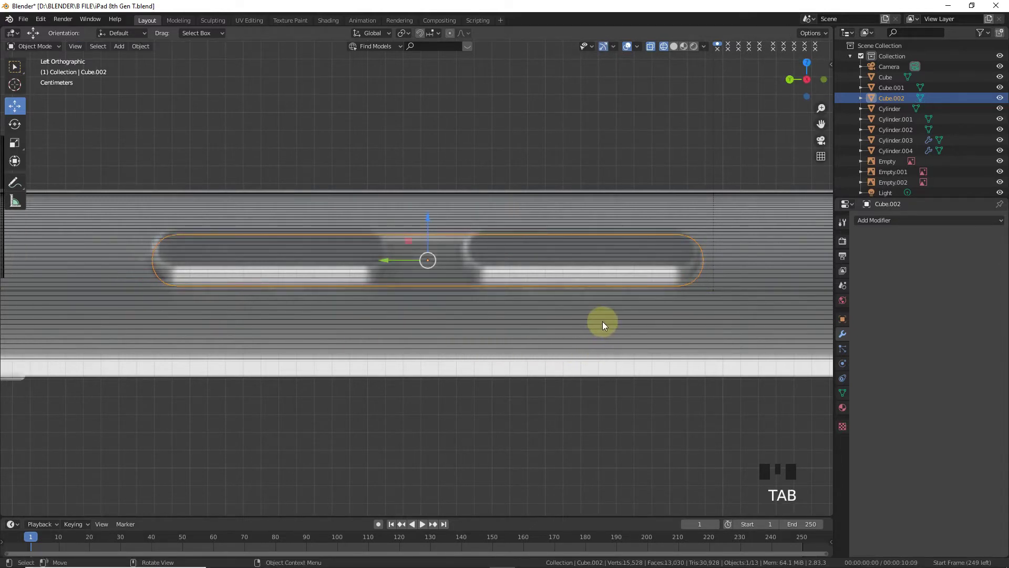
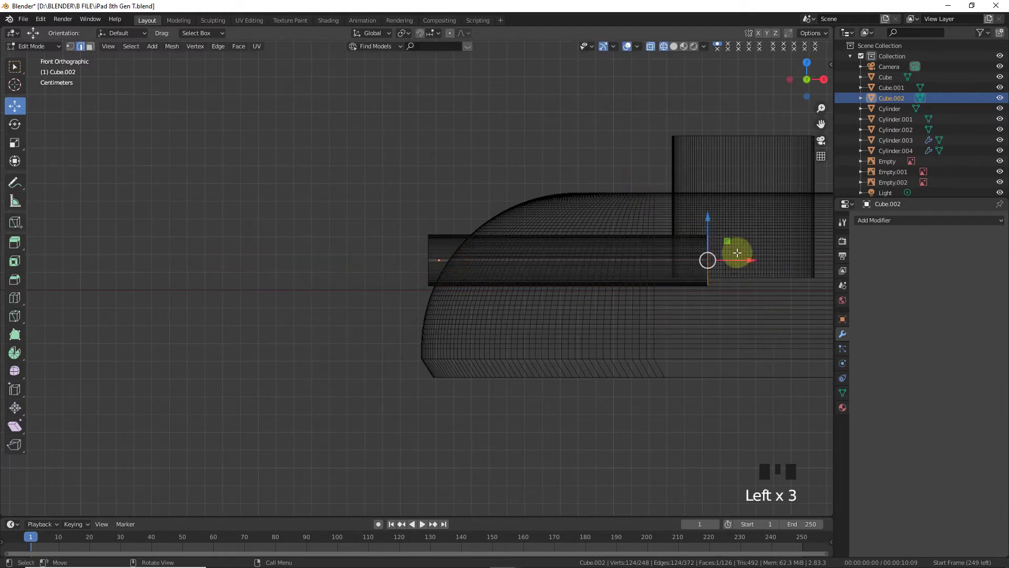
click(738, 262)
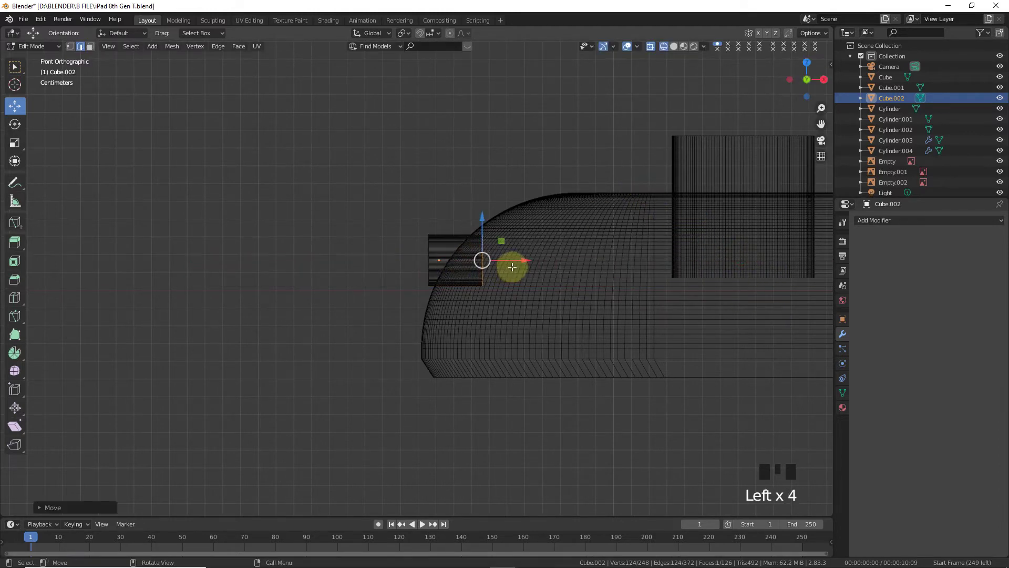
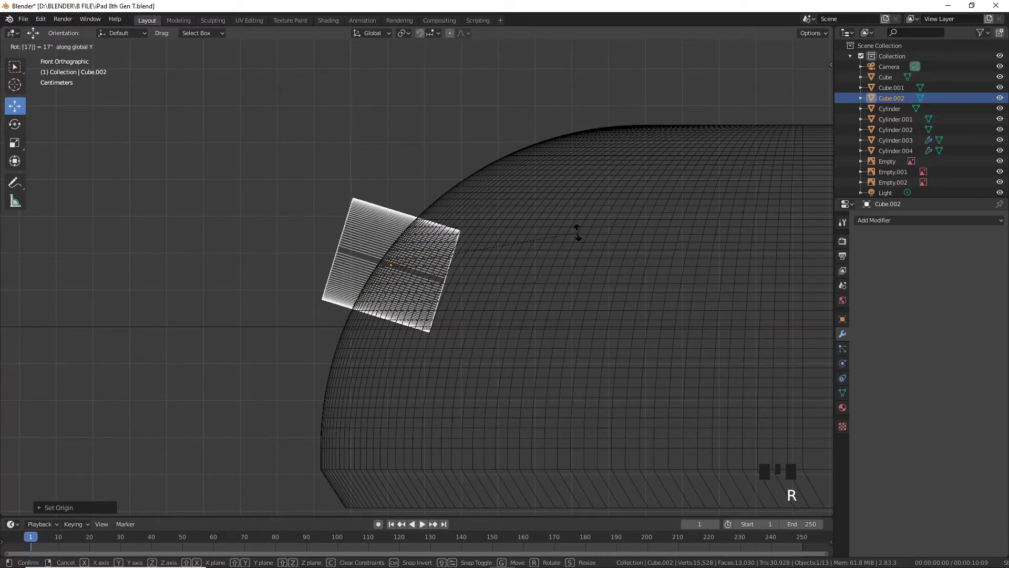
- Tilt the block 17° on Y into the curved edge and duplicate it
click(432, 268)
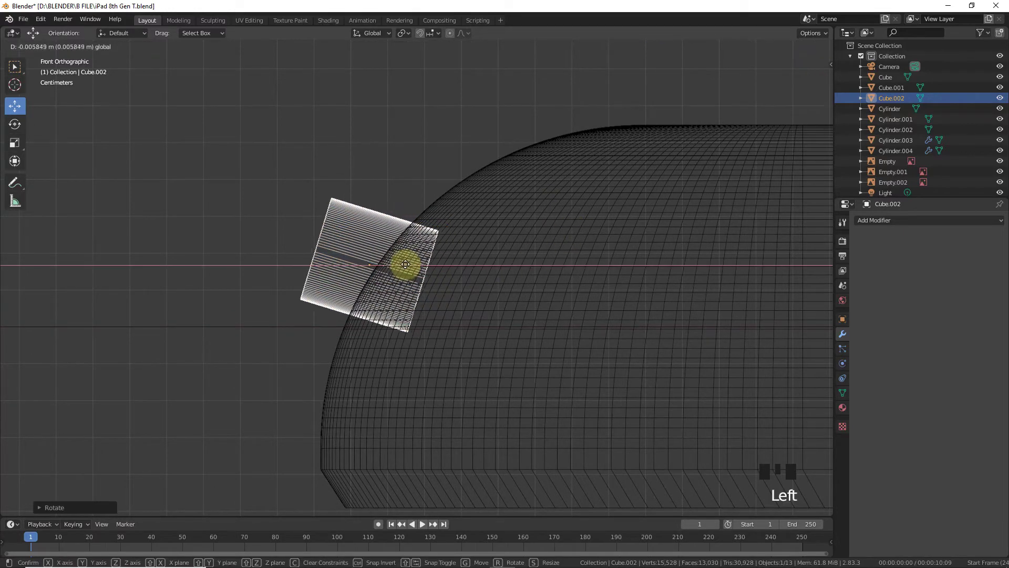
scroll(down, 3)
key(KP_7)
scroll(down, 3)
key(shift+d)
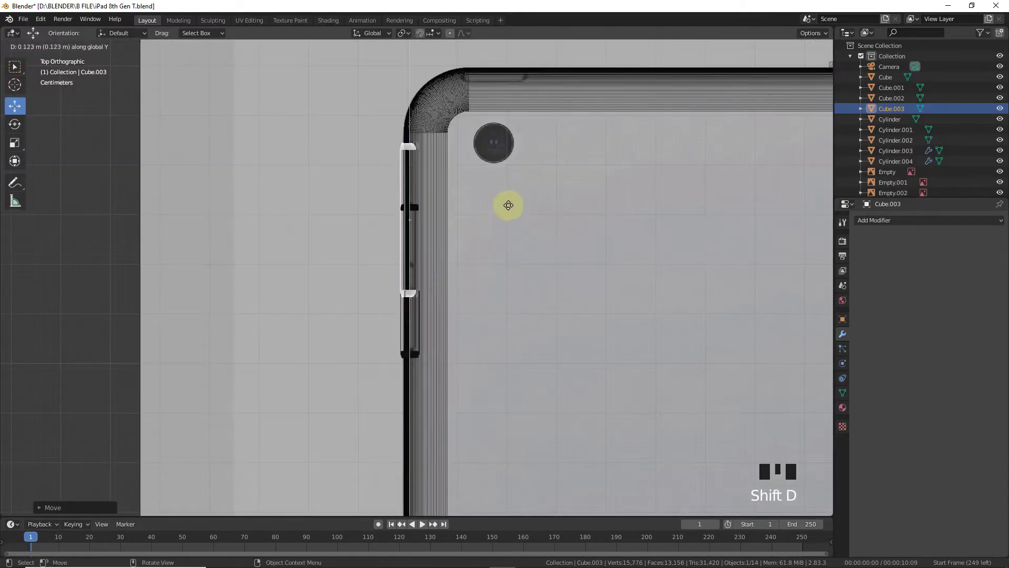
- Rotate the duplicated block about Z roughly 9° to follow the top corner
key(r)
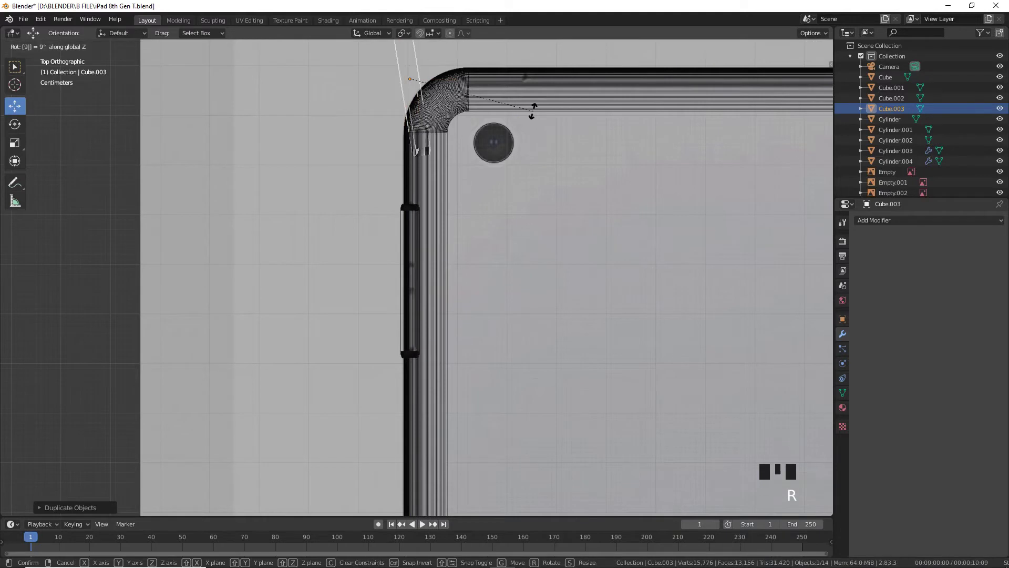
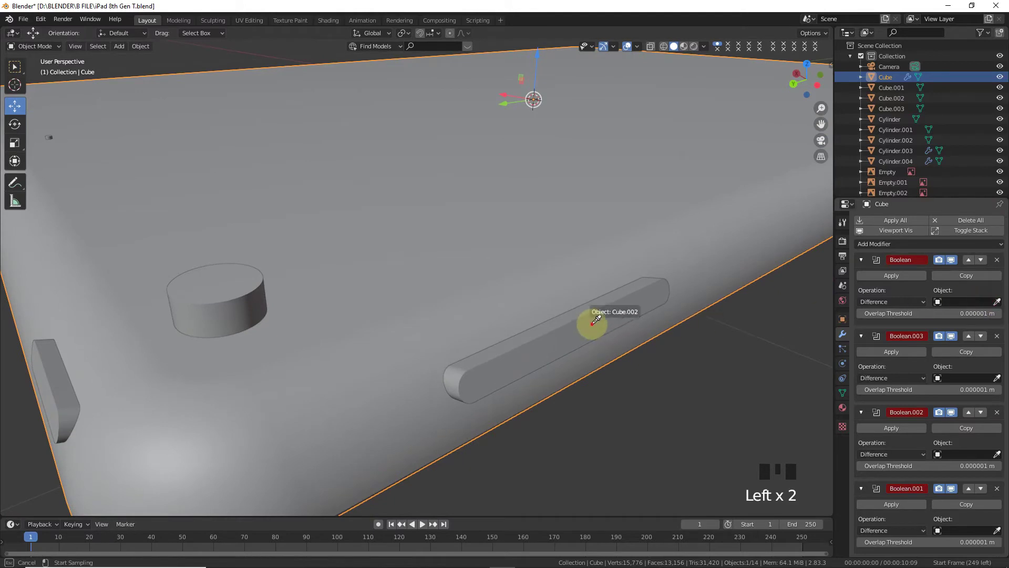
- Pick the first pill block as the Difference cutter, hide it, and assign the second block
drag(875, 274, 654, 292)
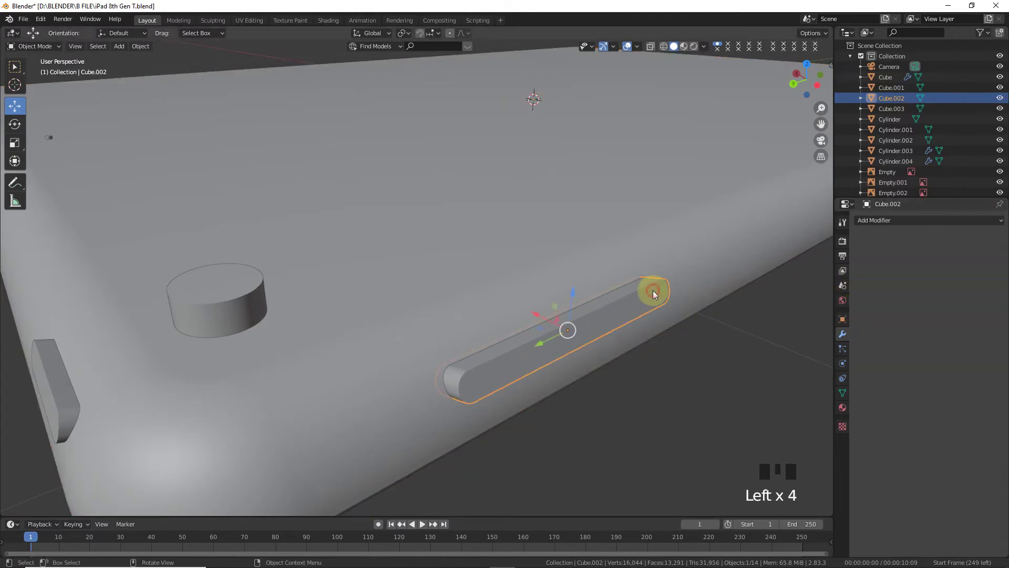
key(h)
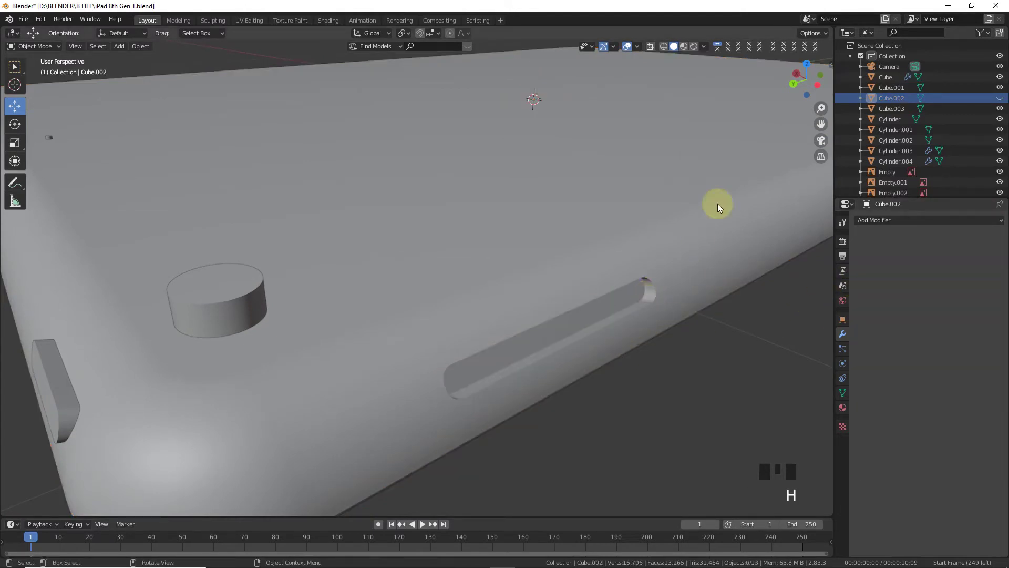
click(798, 89)
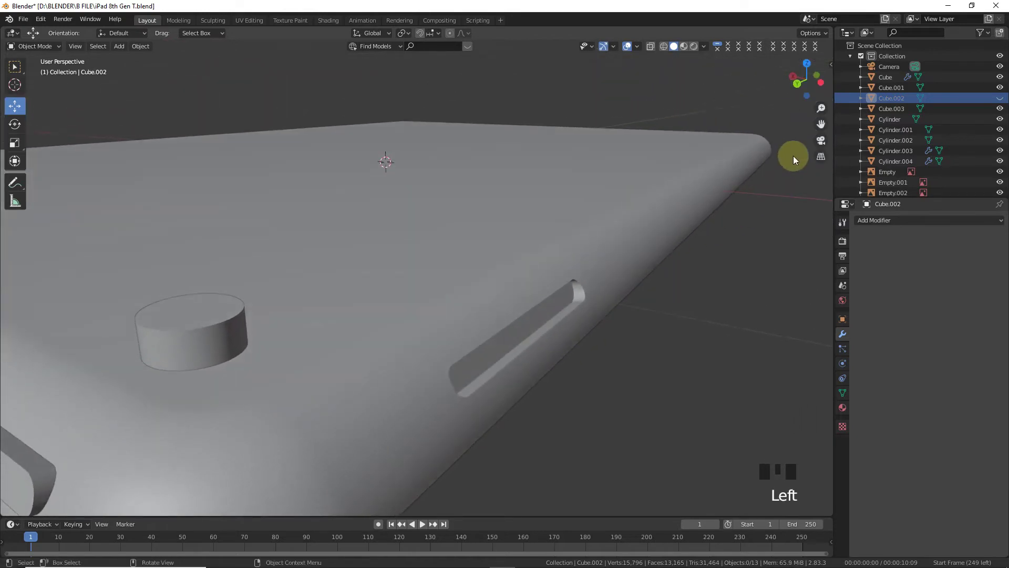
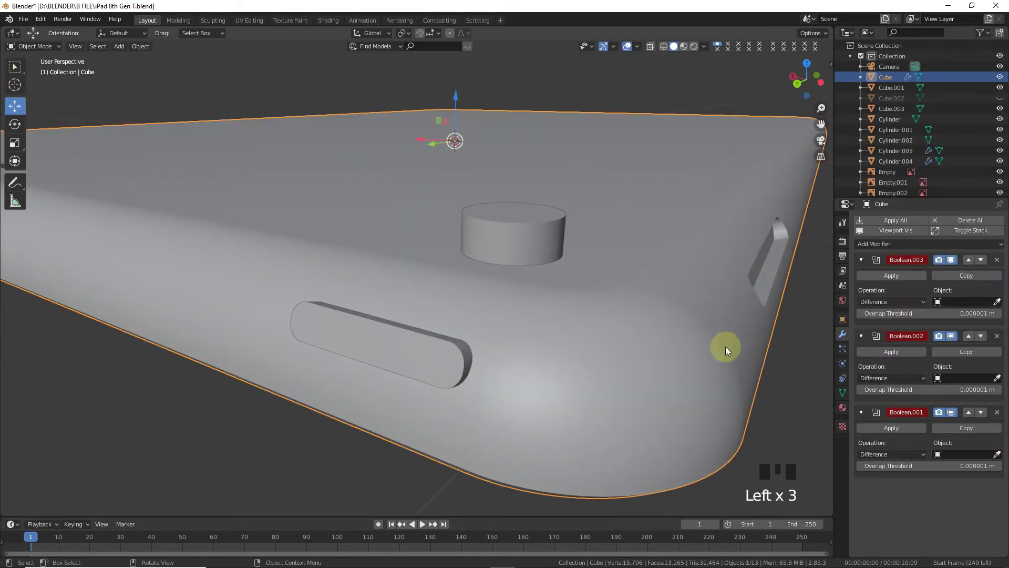
click(1000, 305)
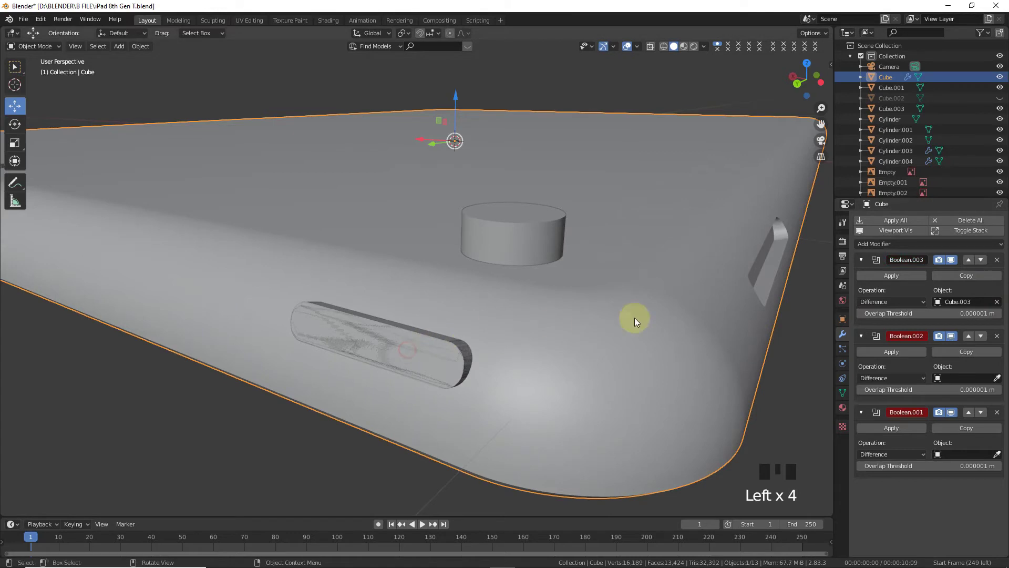
- Reposition the second pill block, hide it, and start picking the cylinder as the next cutter
click(373, 339)
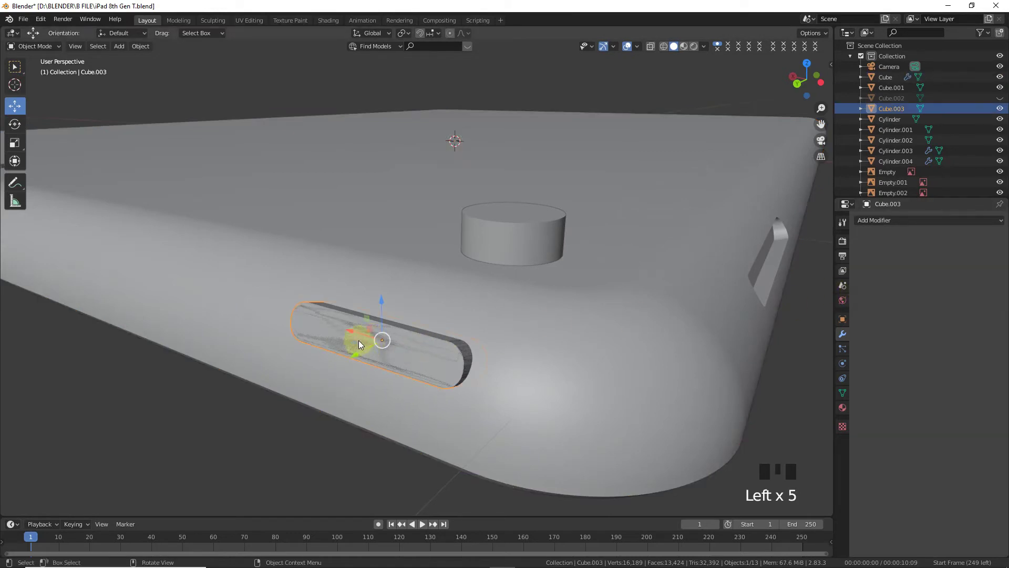
click(351, 330)
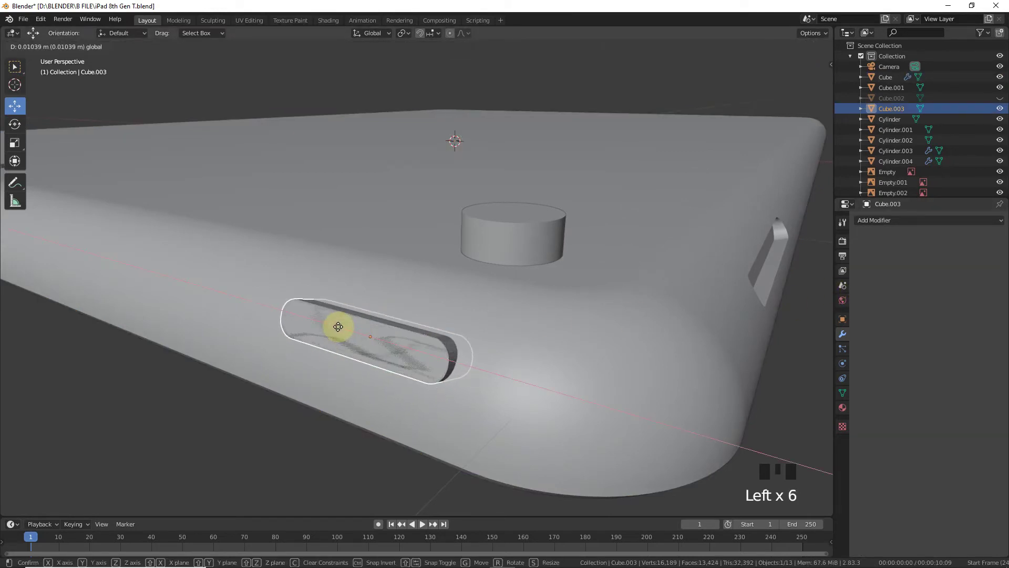
click(380, 309)
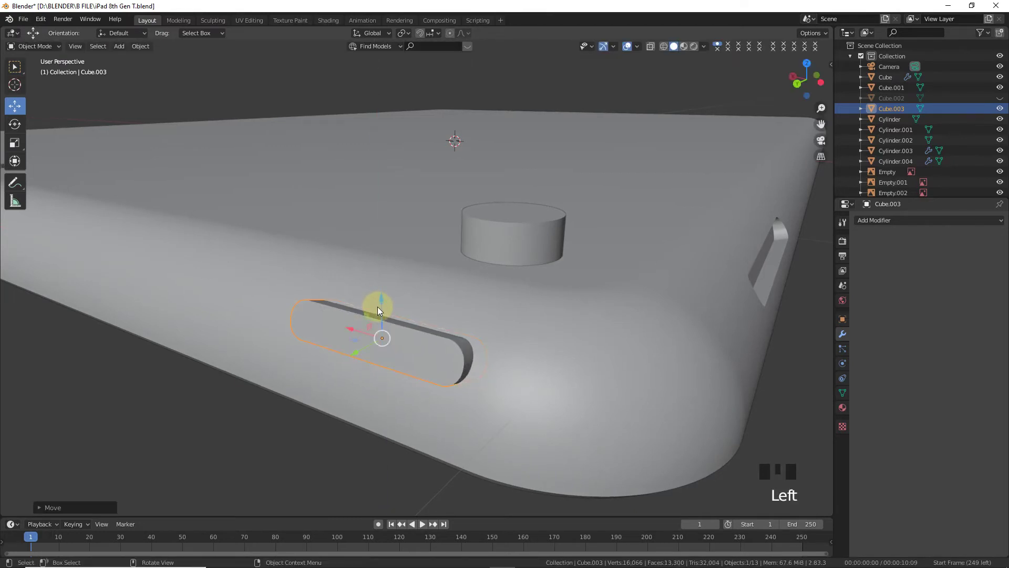
click(509, 348)
click(900, 278)
key(h)
drag(403, 362, 426, 346)
click(1005, 305)
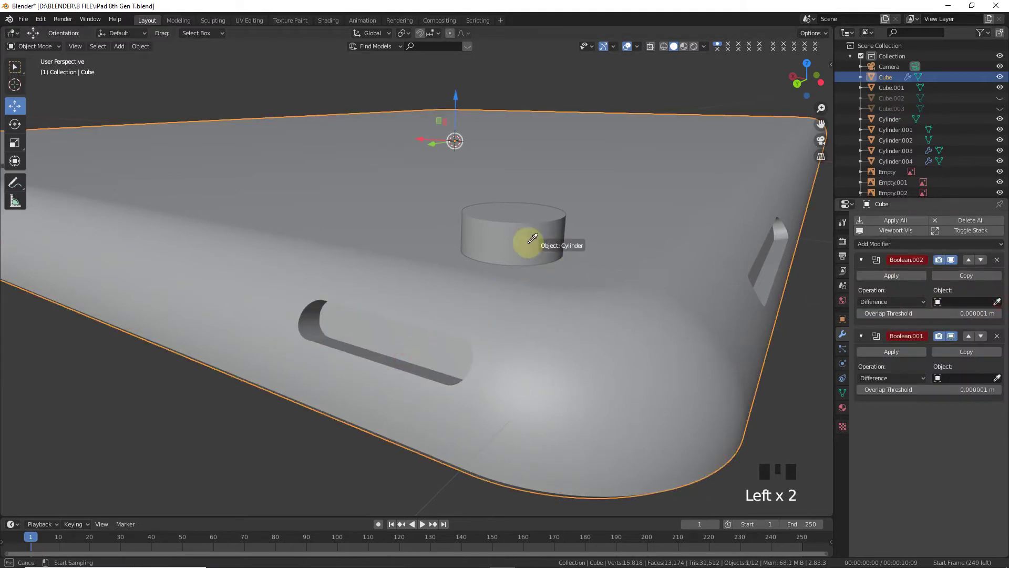
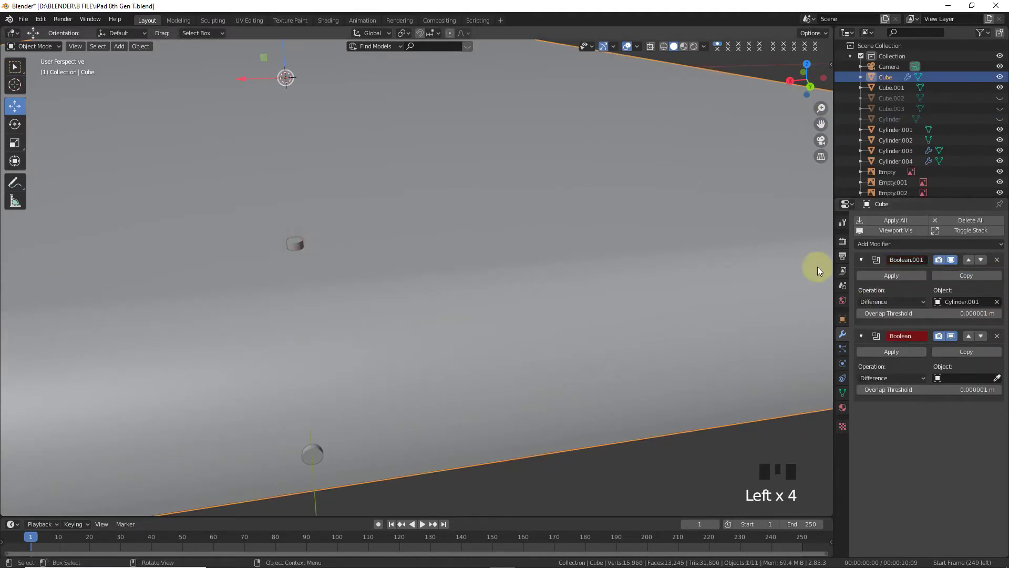
- Apply the small cylinder and slot cuts, then pick the speaker-hole cylinders as the next cutter
click(880, 276)
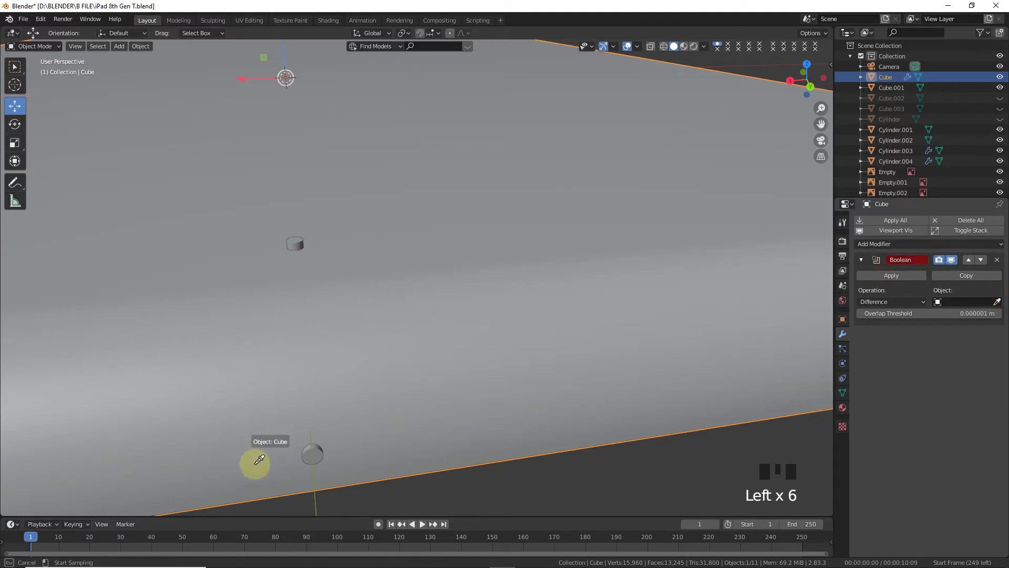
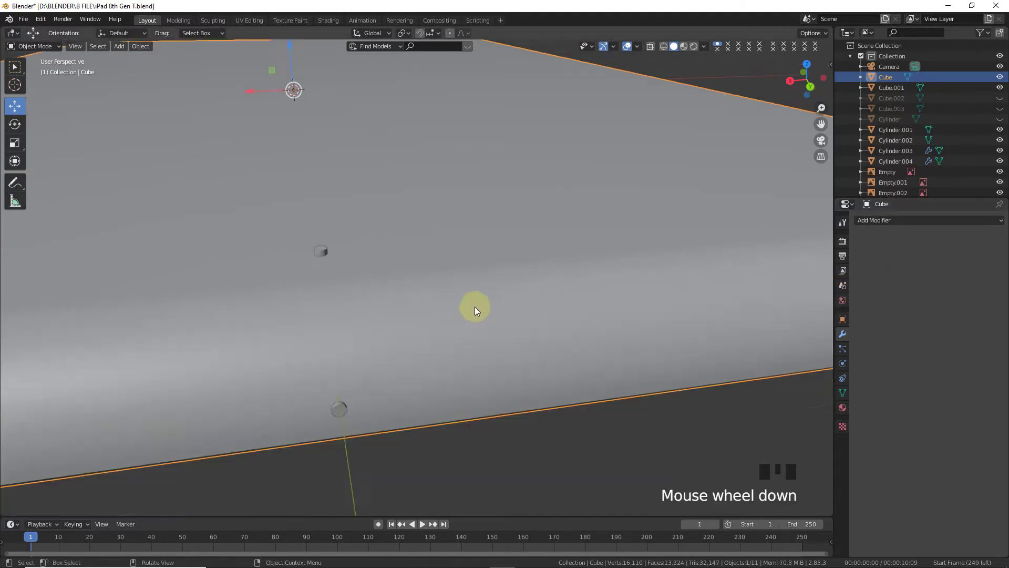
click(808, 82)
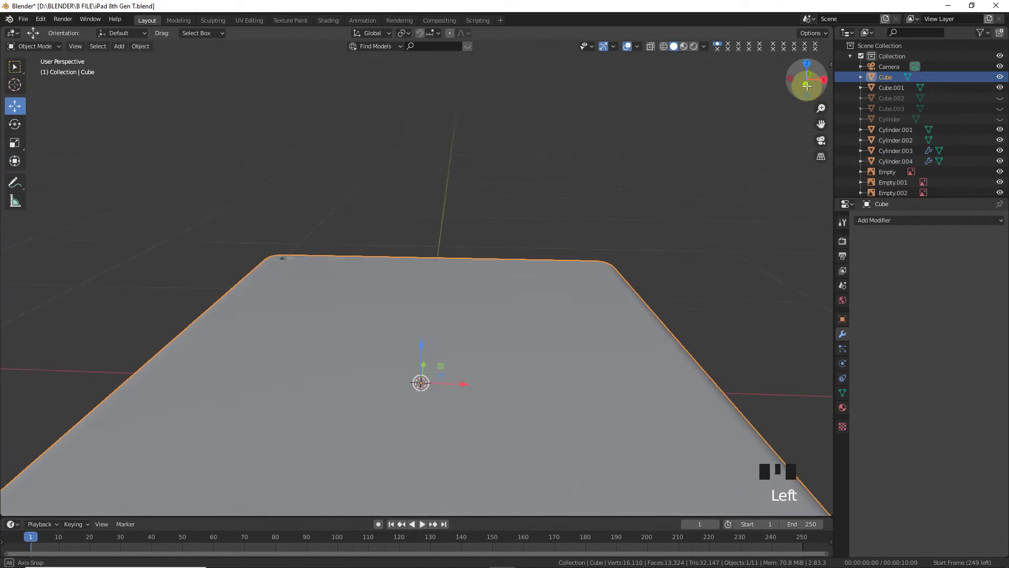
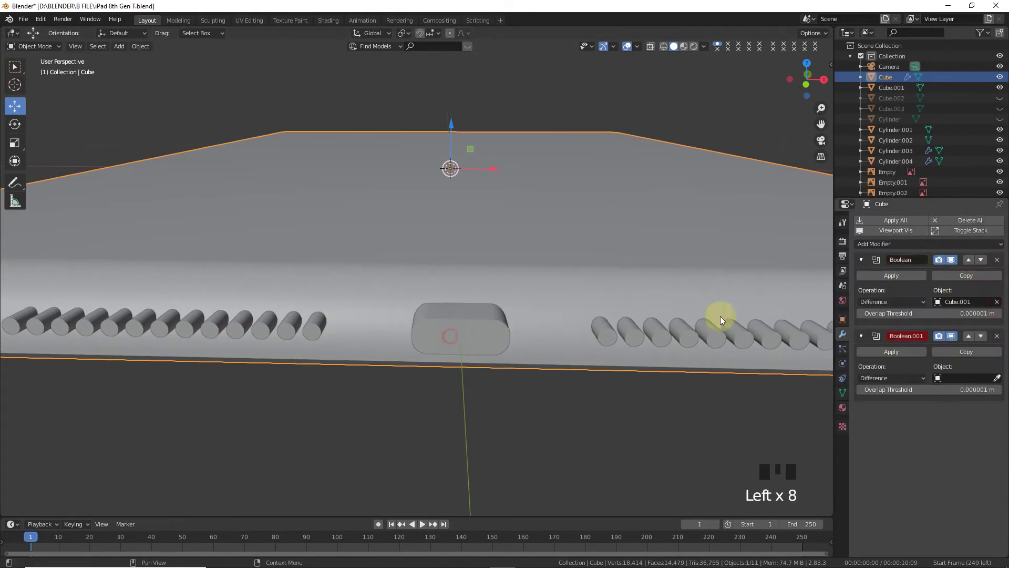
click(912, 281)
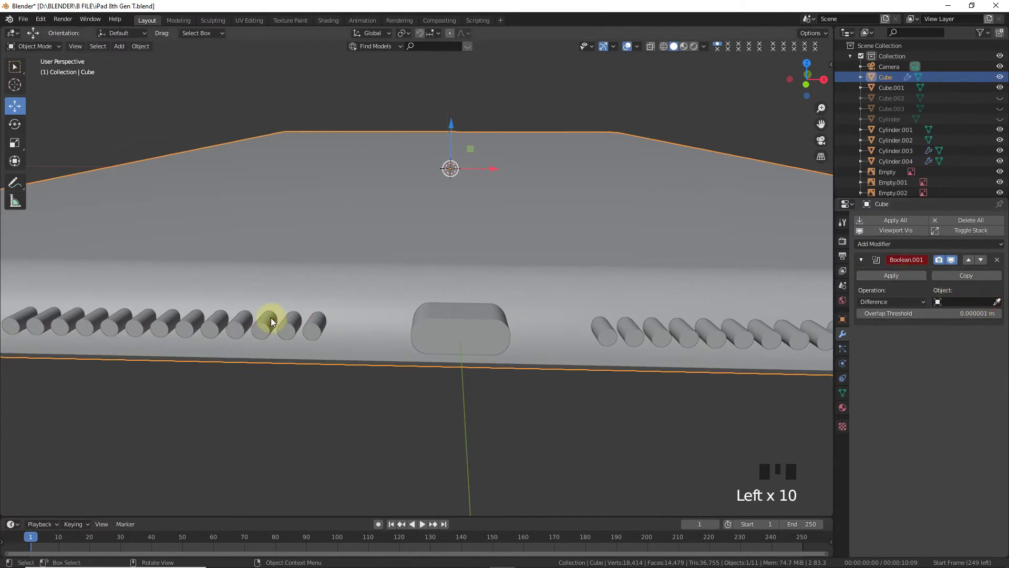
click(1000, 304)
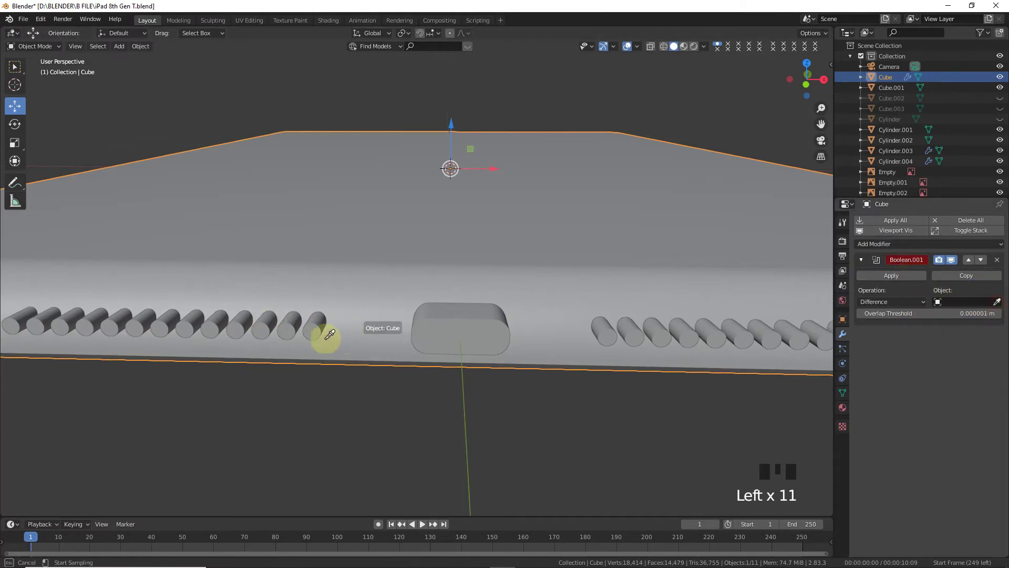
click(886, 278)
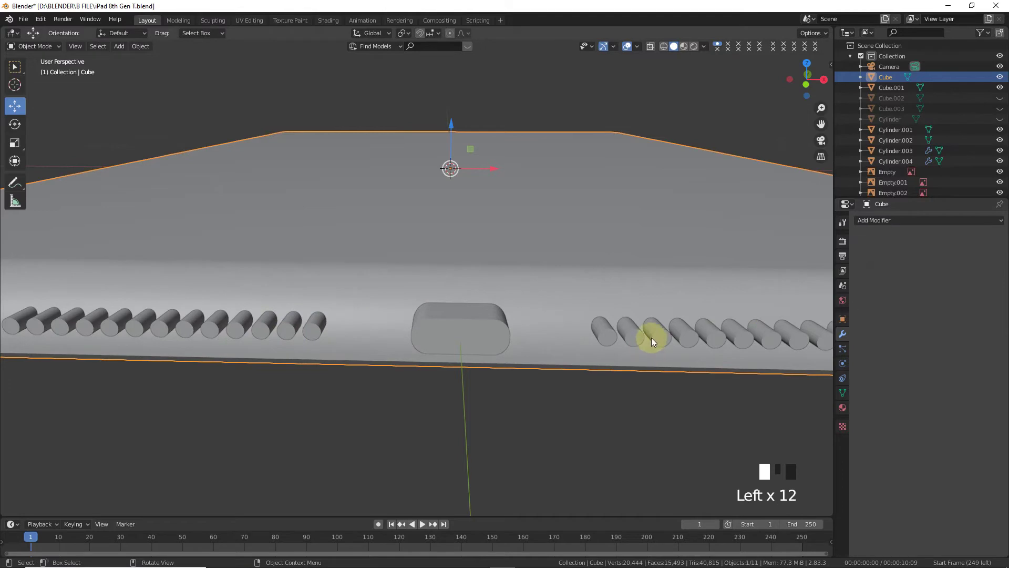
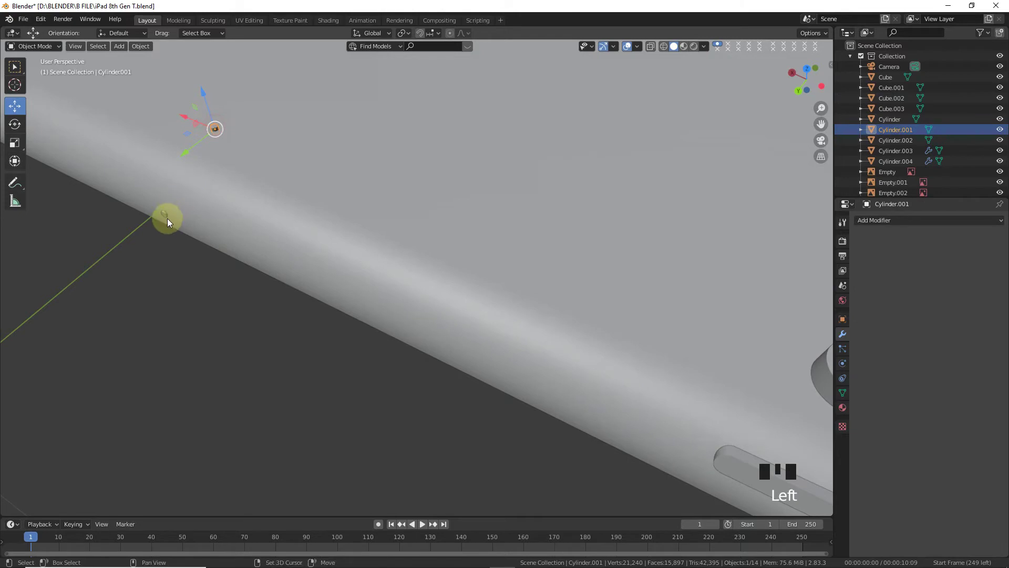
- Select the four cutter cylinders together
click(165, 216)
scroll(down, 3)
click(794, 74)
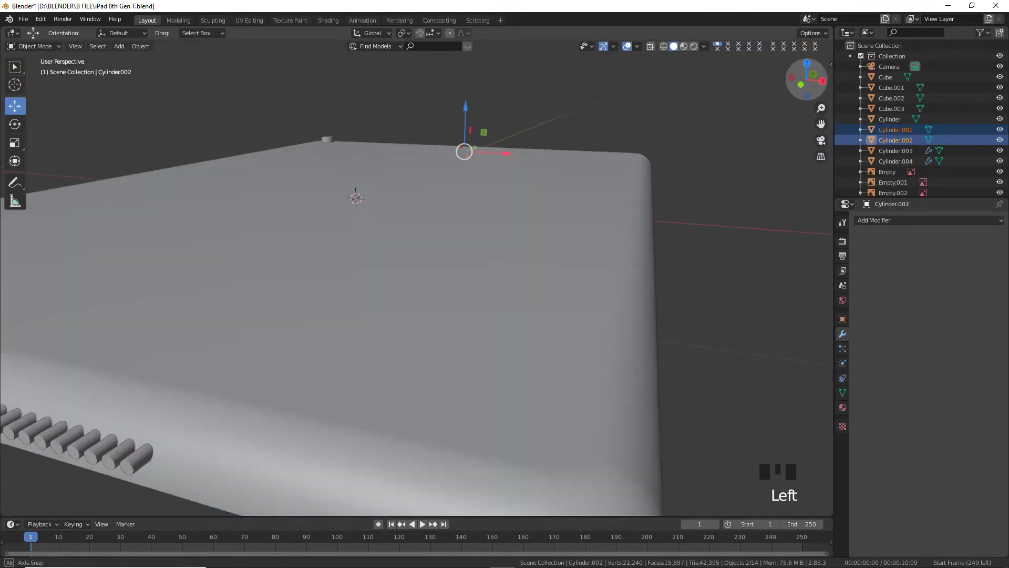
click(602, 275)
click(304, 274)
- Move the cutters into a new Collection 2 and hide it, revealing the speaker holes
drag(146, 52, 205, 248)
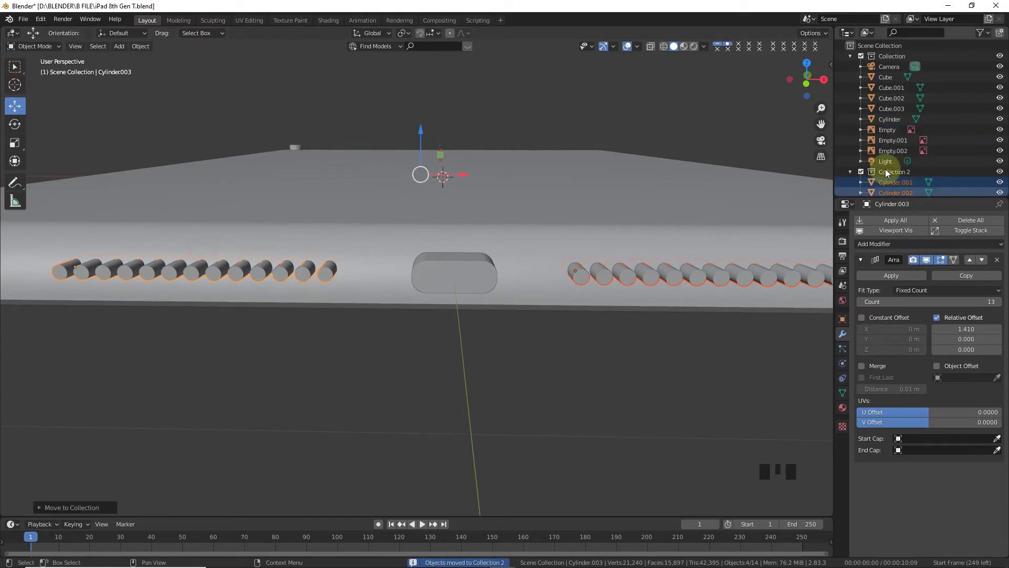
click(863, 175)
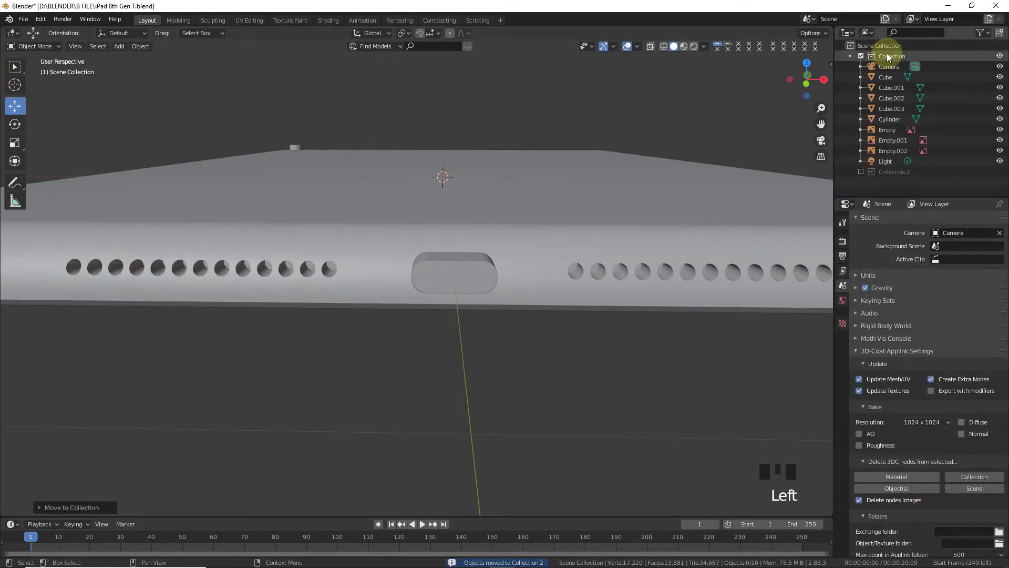
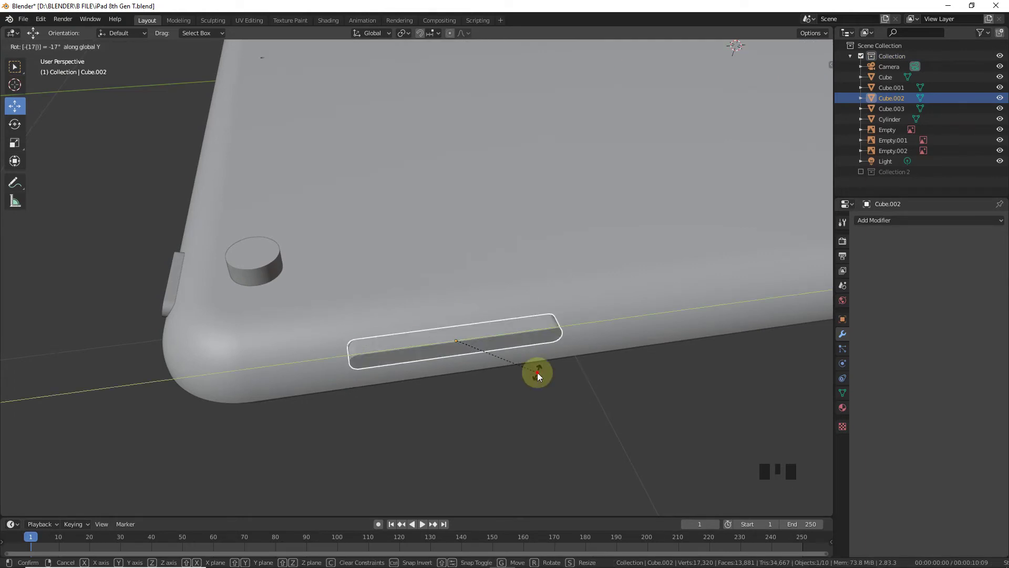
- Check the 17° Y-tilted button block from the front view
key(KP_1)
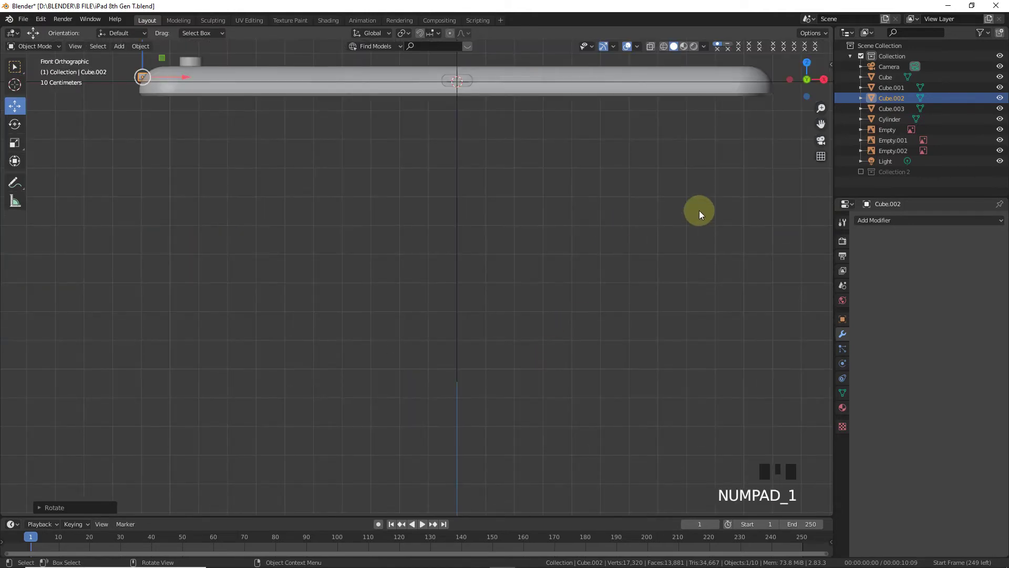
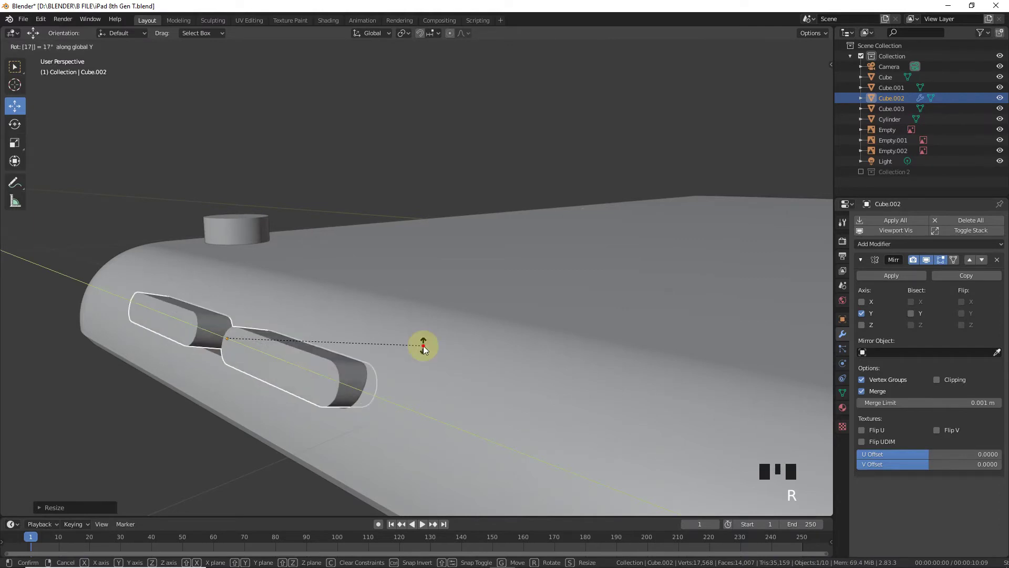
- Undo the tilt, bevel the button mesh's end edges in Edit Mode
key(Tab)
key(ctrl+z)
key(ctrl+z)
key(Tab)
click(181, 322)
click(203, 312)
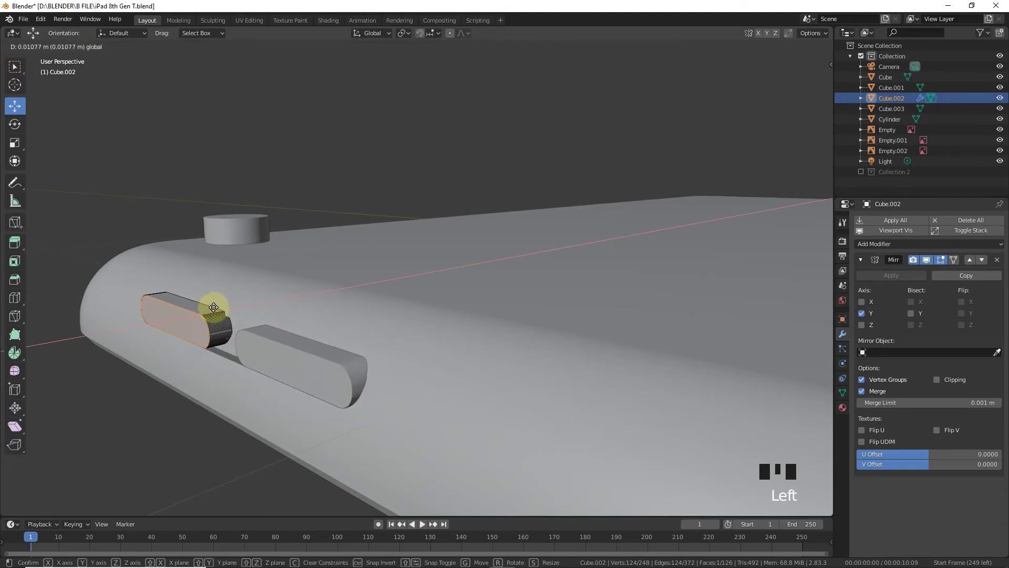
key(ctrl+b)
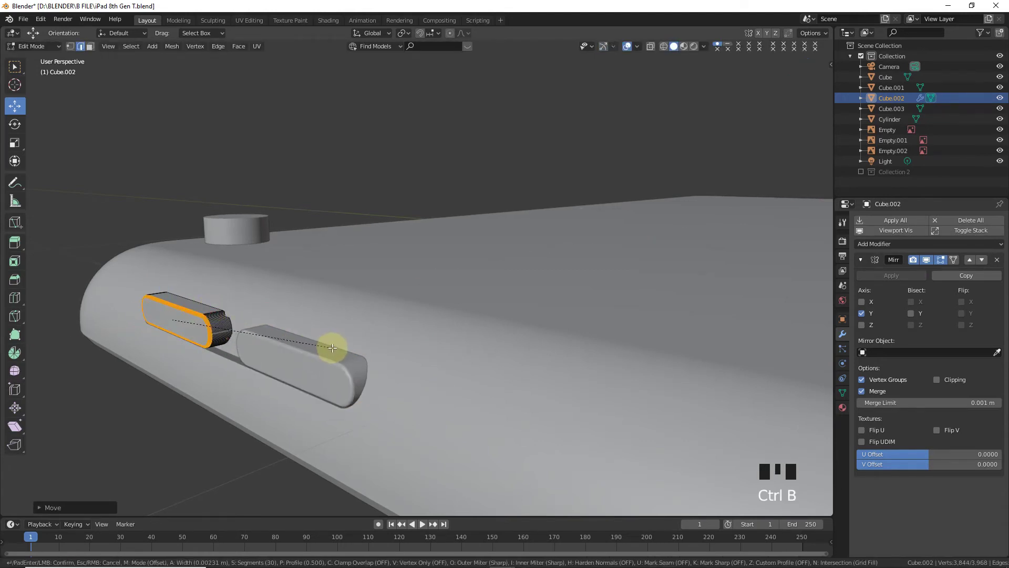
key(Tab)
- Re-tilt the buttons, reposition them on the curved side in front view, and select the power button
key(r)
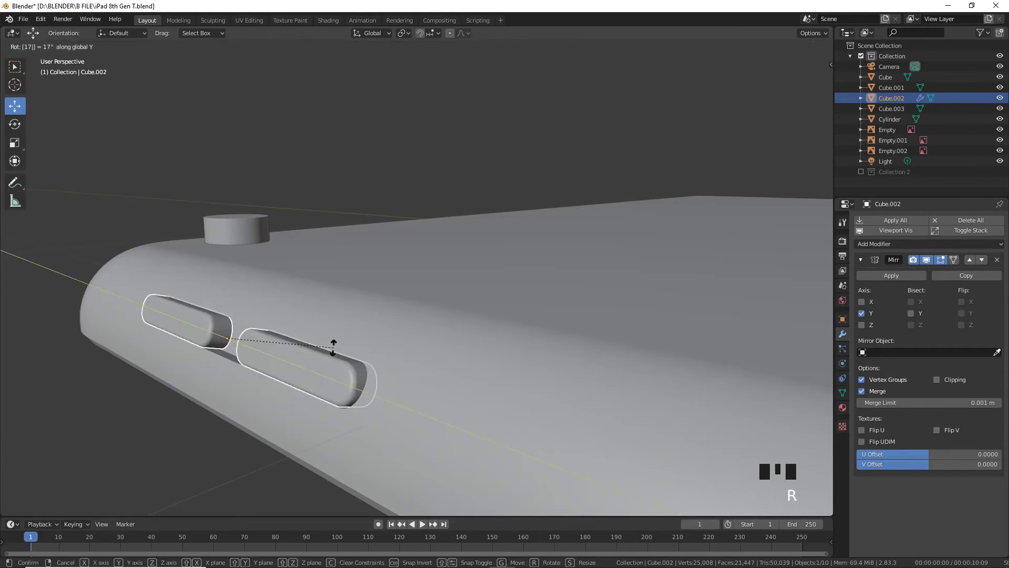
click(386, 166)
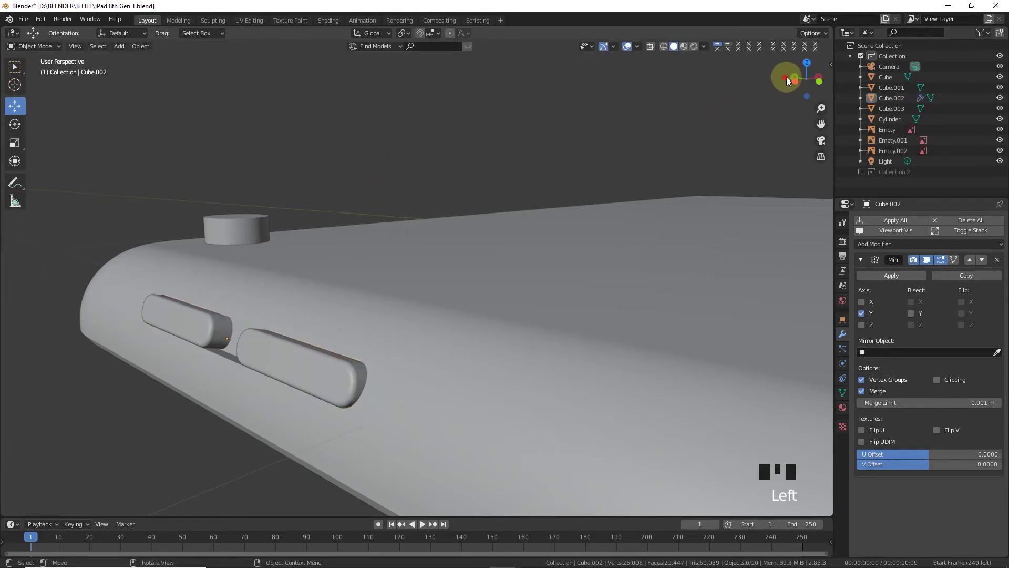
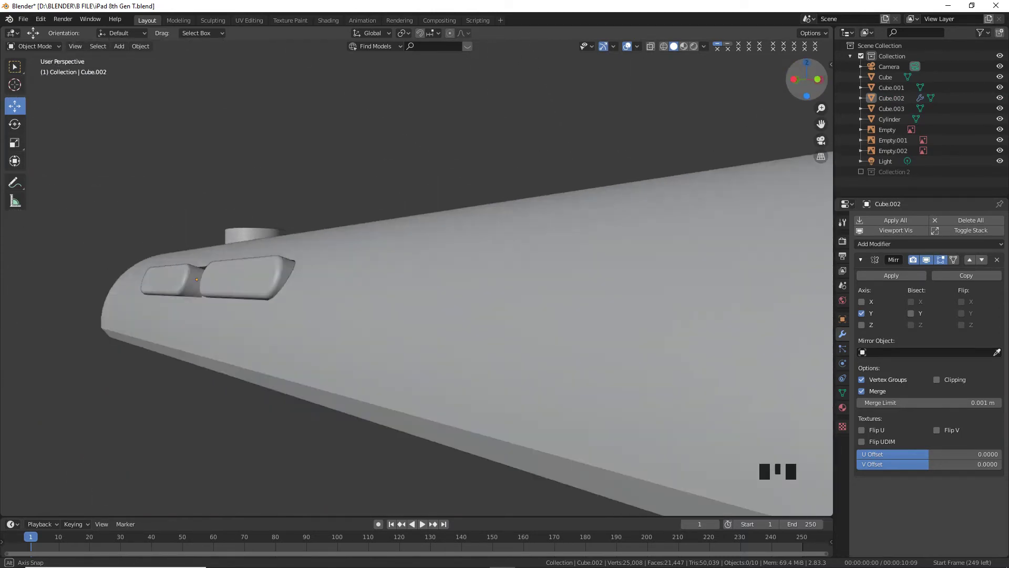
key(KP_1)
scroll(up, 3)
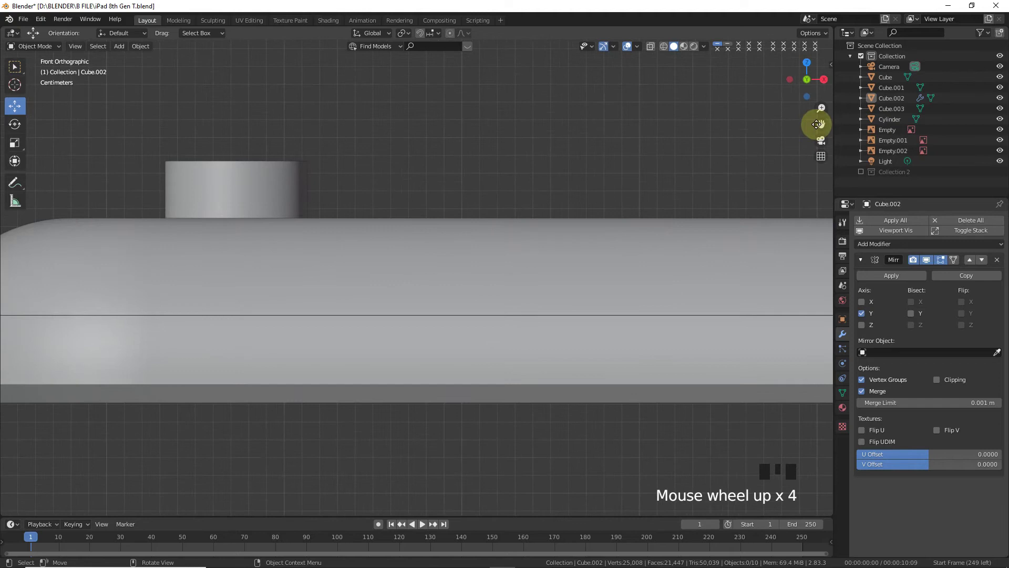
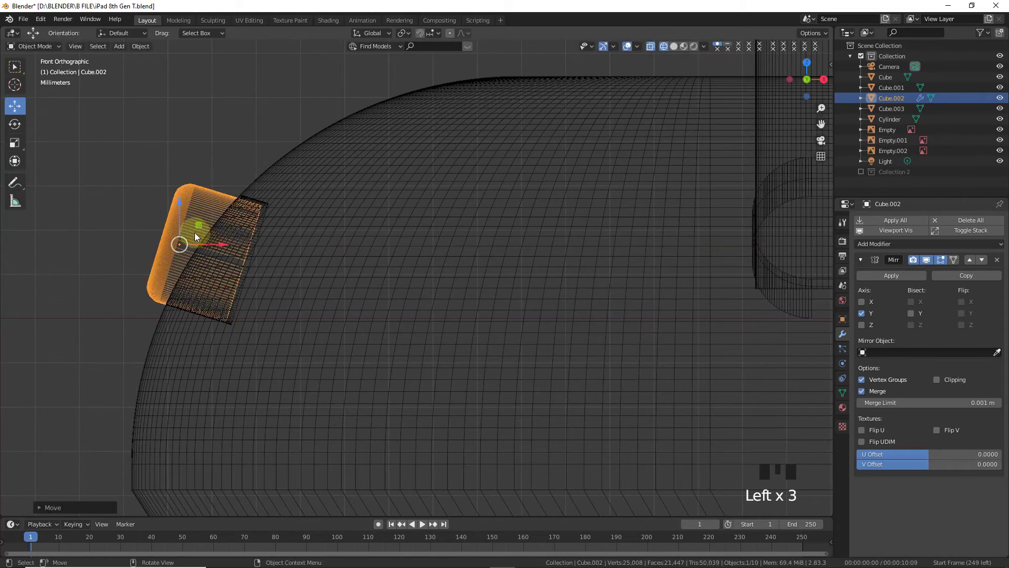
click(182, 221)
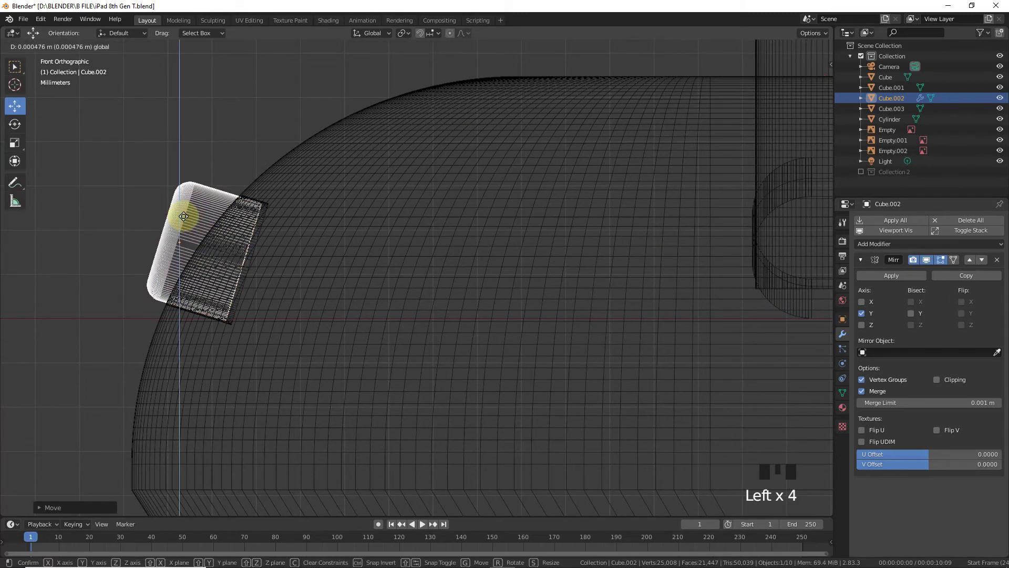
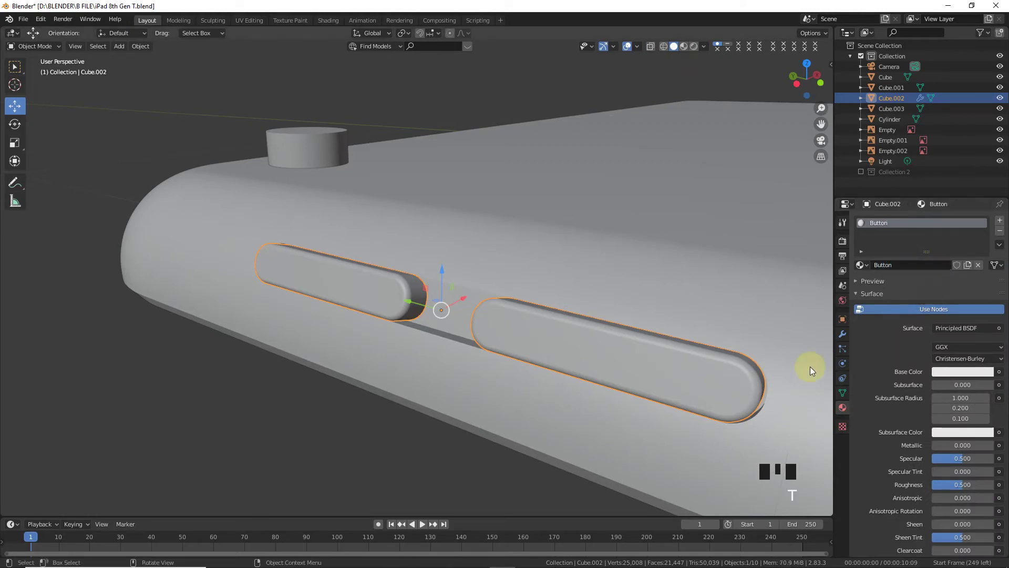
click(806, 73)
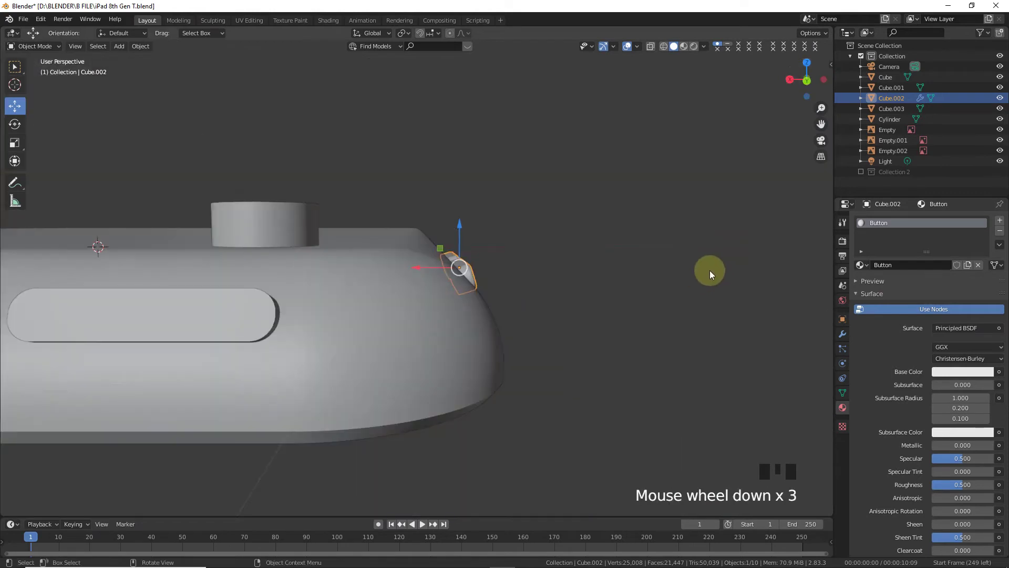
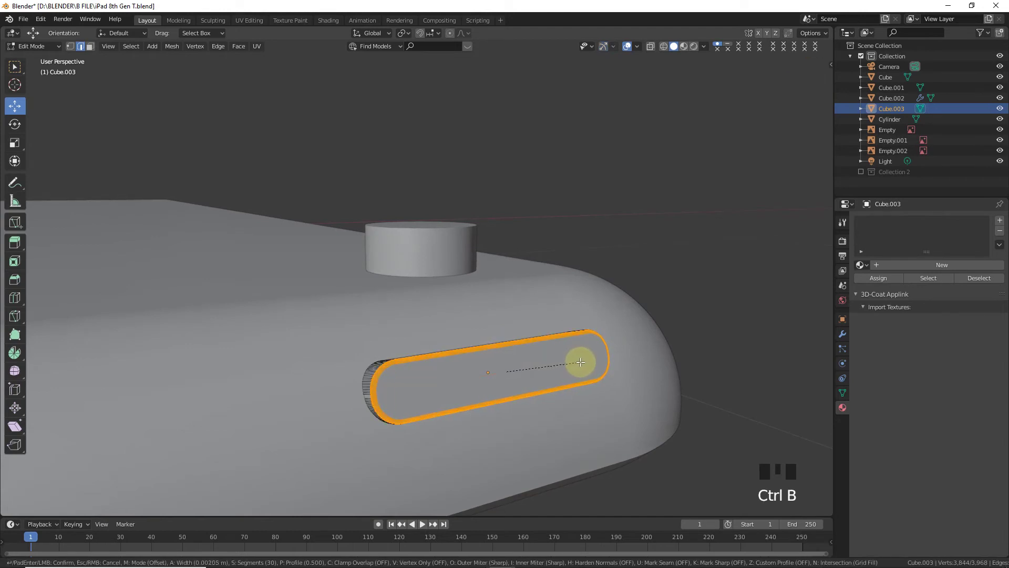
- Round the power button Cube.003's edges and shrink it along Z and X
key(Tab)
key(s)
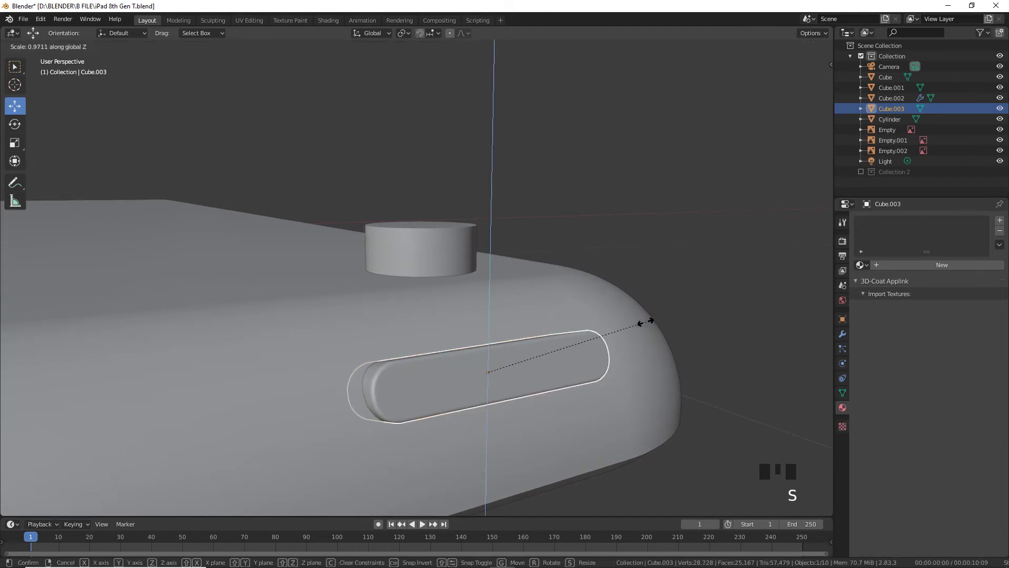
key(s)
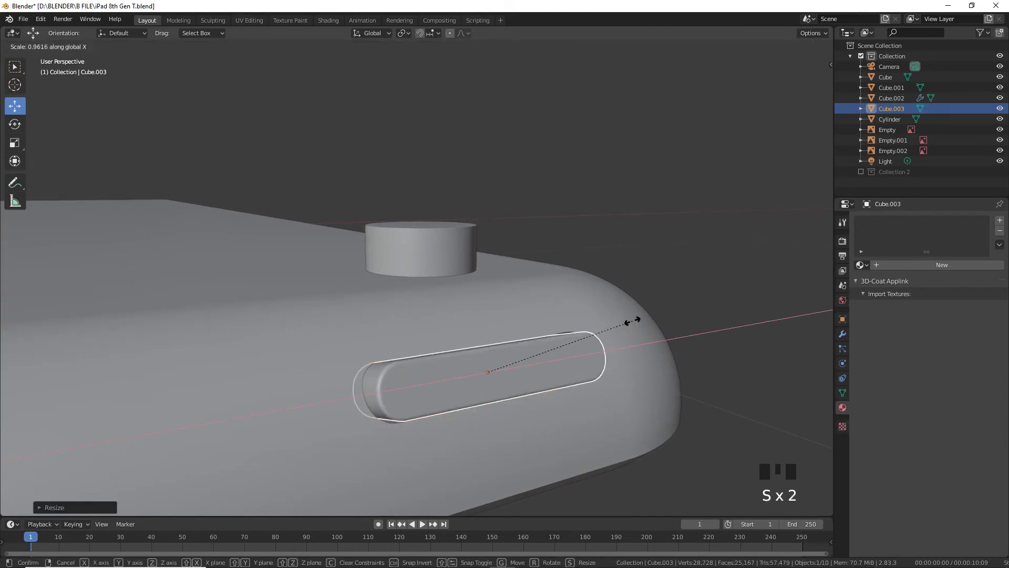
click(683, 290)
scroll(down, 3)
click(814, 80)
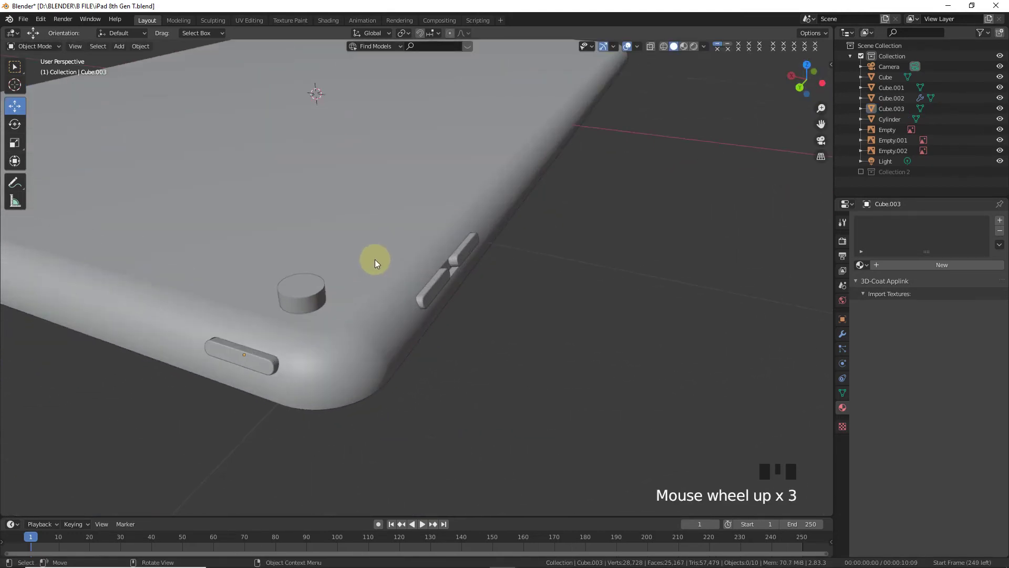
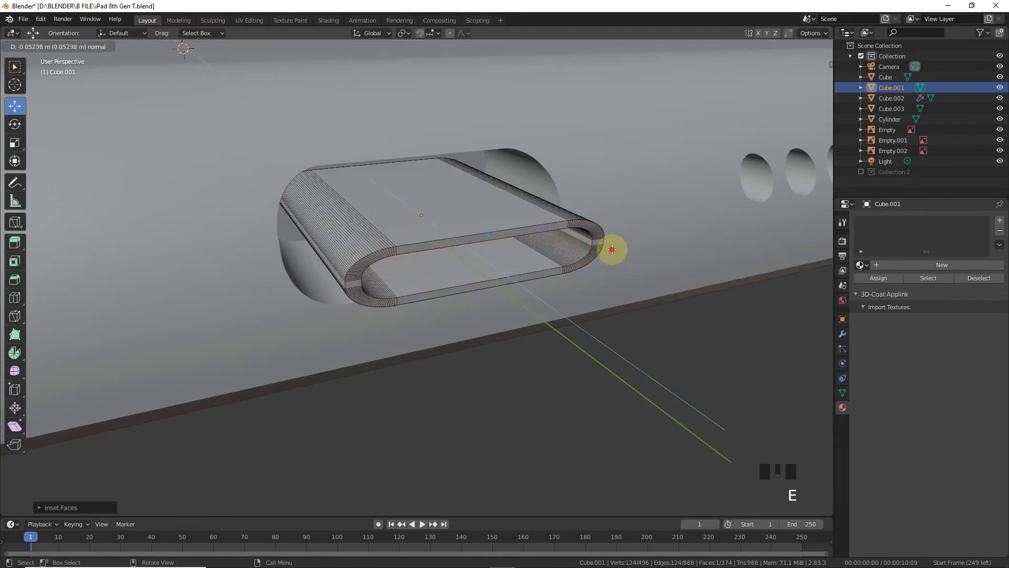
- Leave the slot cutter's mesh and select the side slot piece for editing
key(Tab)
click(399, 193)
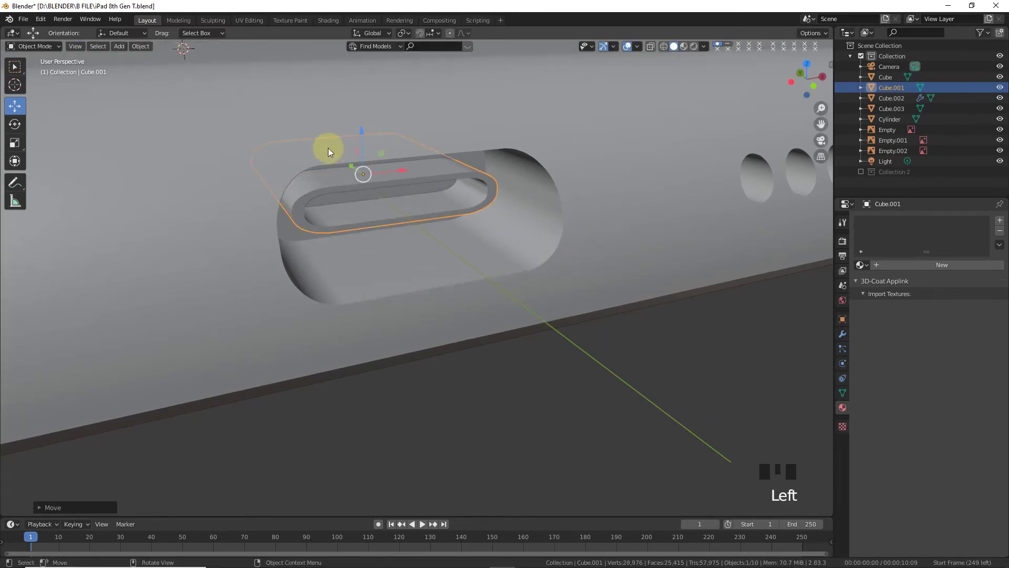
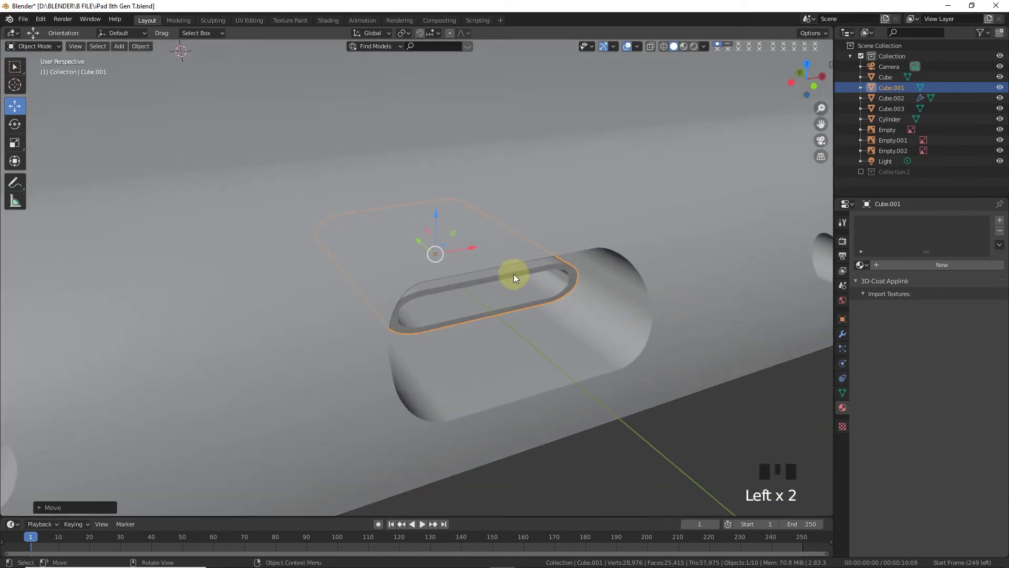
click(422, 241)
key(Tab)
key(Tab)
- Select the slot's inner faces and assign them a new material named Dark
click(667, 253)
key(Tab)
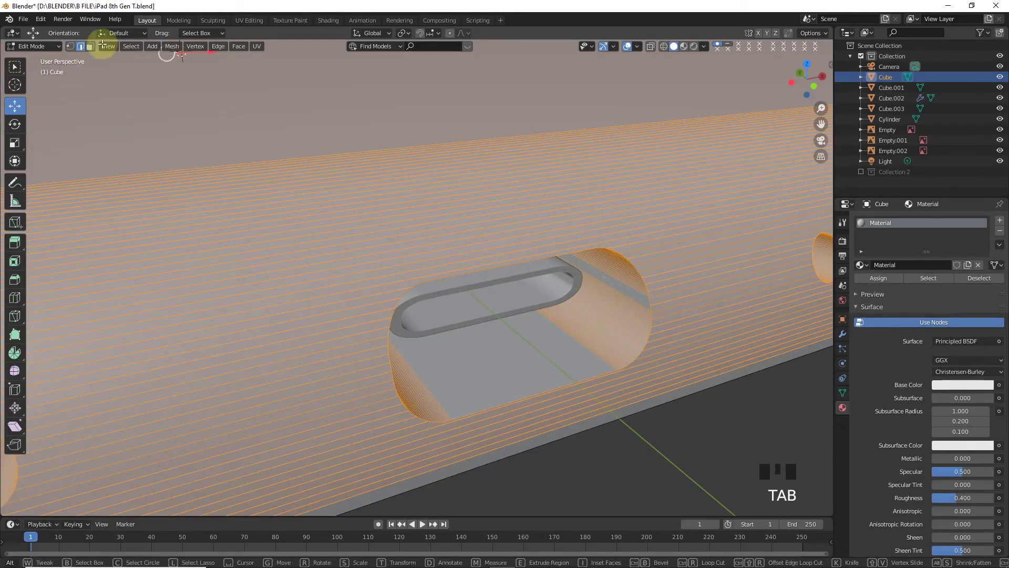
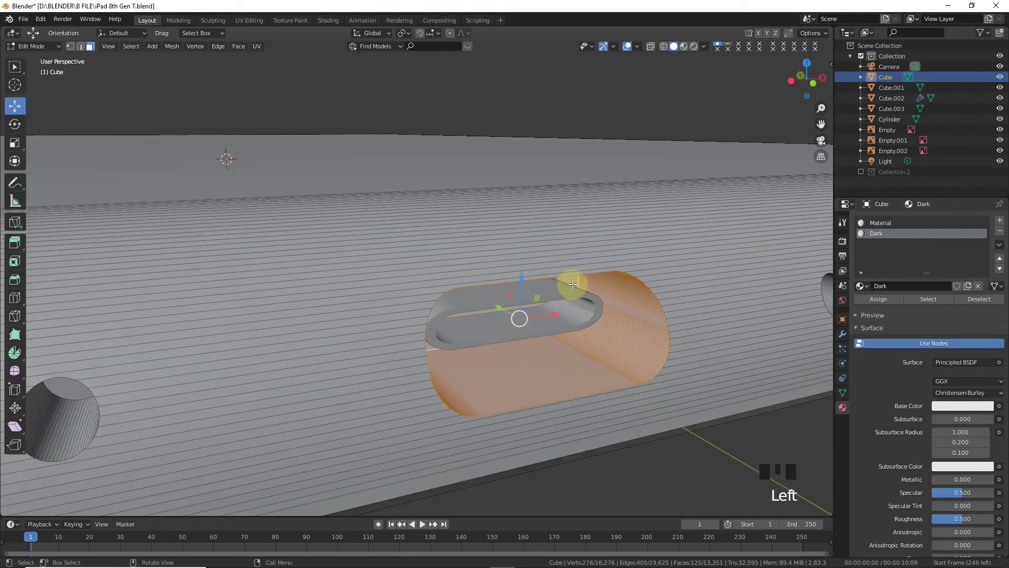
click(574, 278)
click(469, 290)
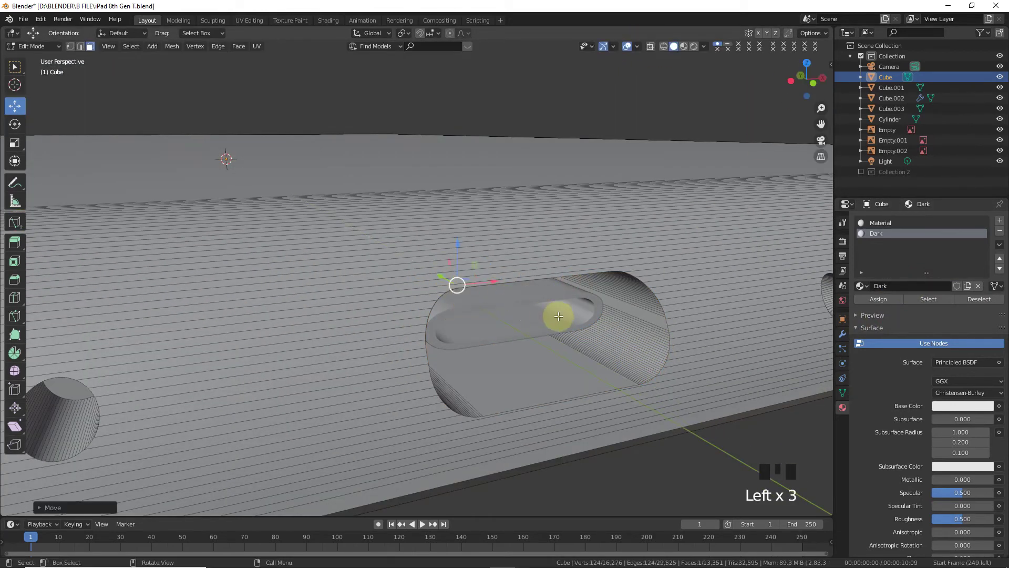
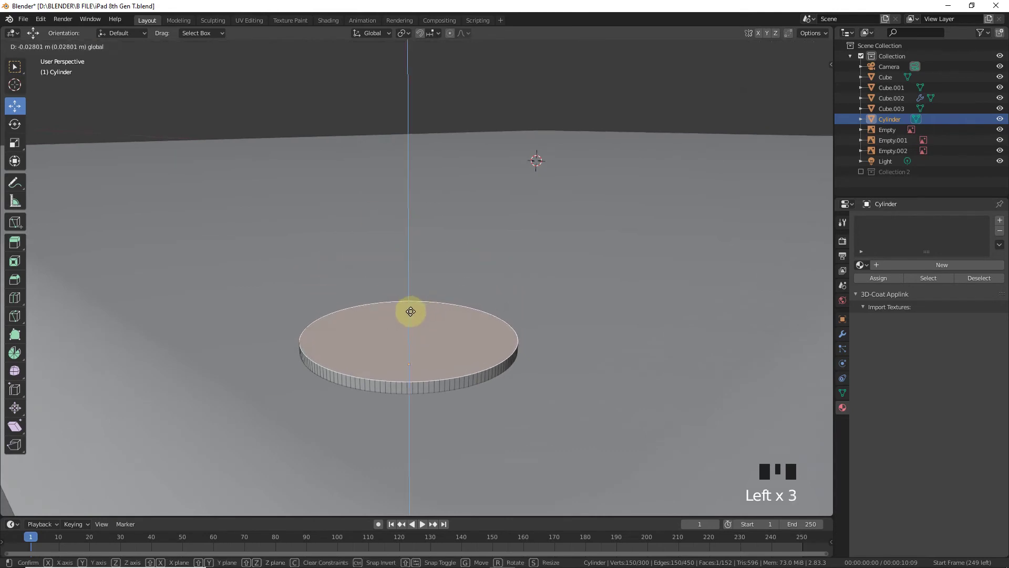
- Inset the top face of the camera bump cylinder
key(i)
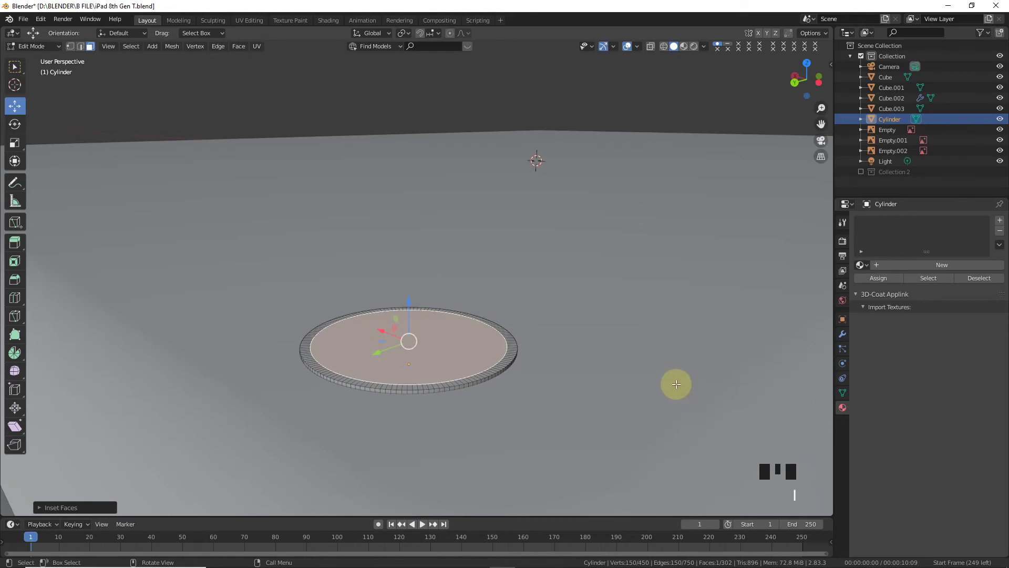
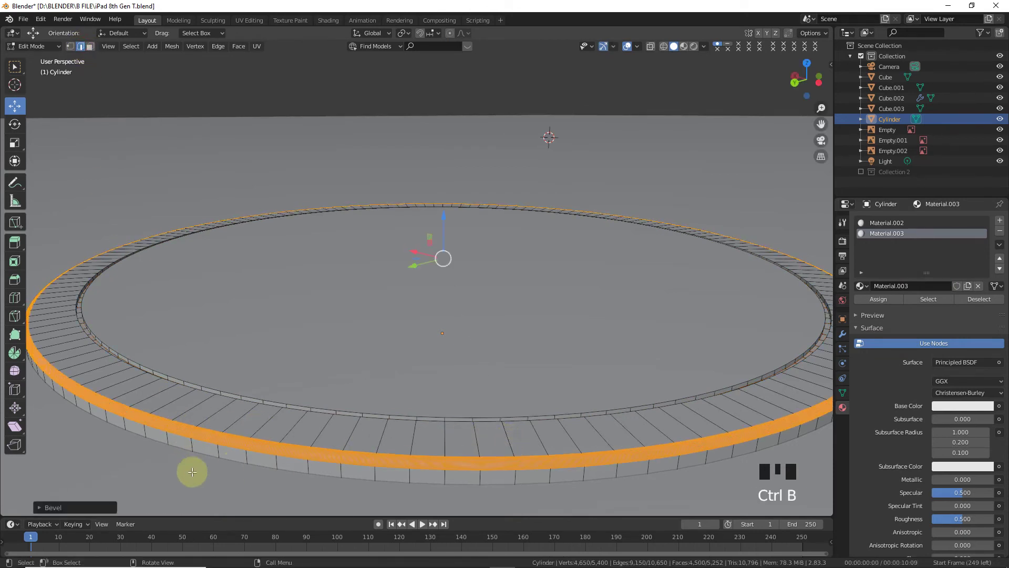
key(Tab)
key(Tab)
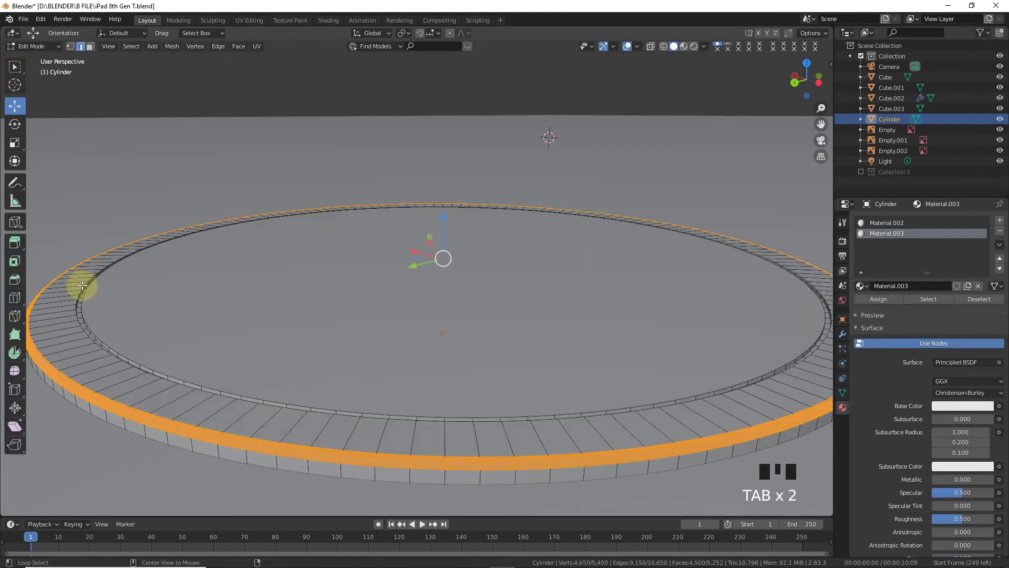
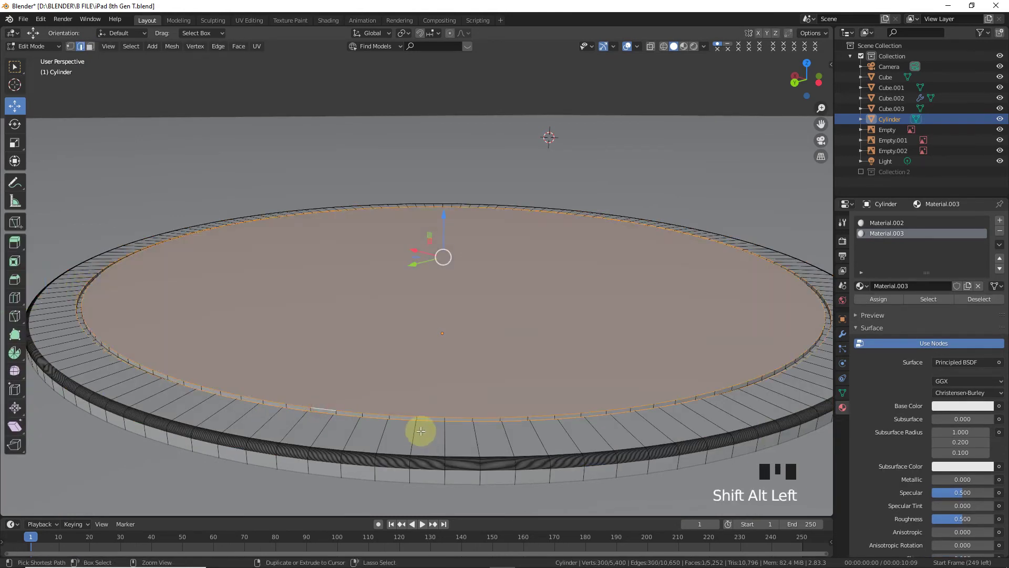
- Bevel the edge ring around the bump's top face into a rounded rim
key(ctrl+b)
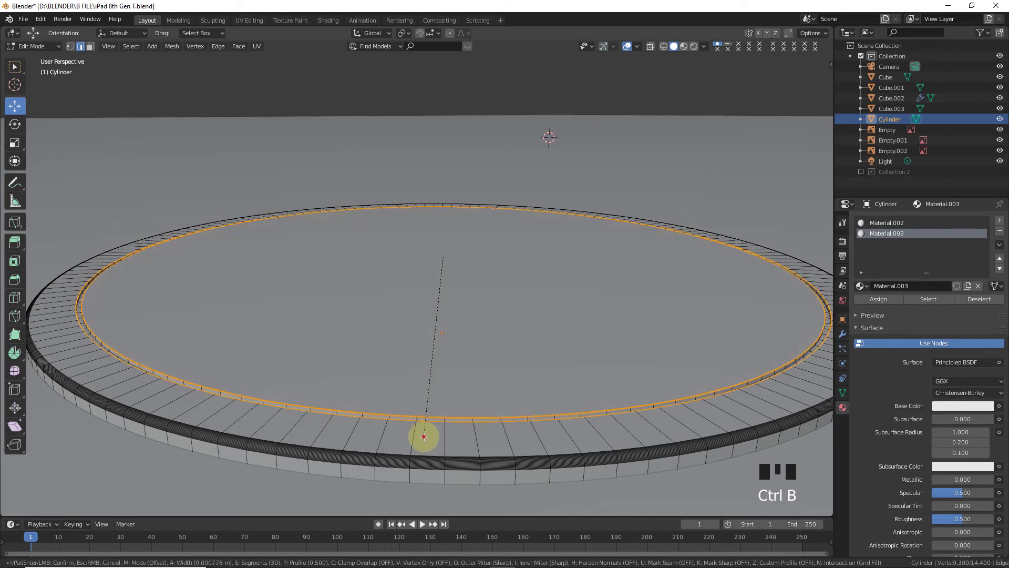
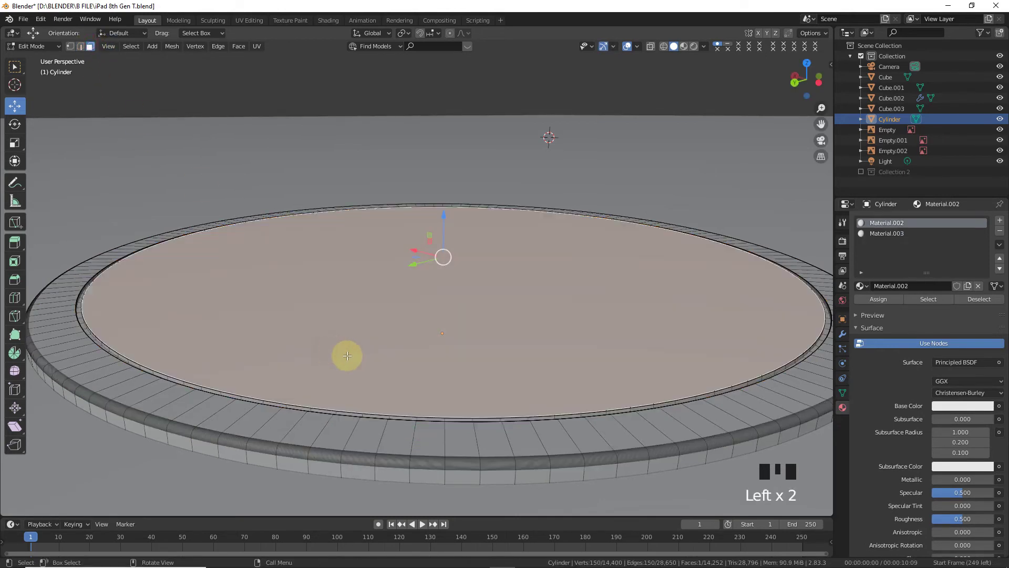
drag(1005, 223, 590, 291)
key(Tab)
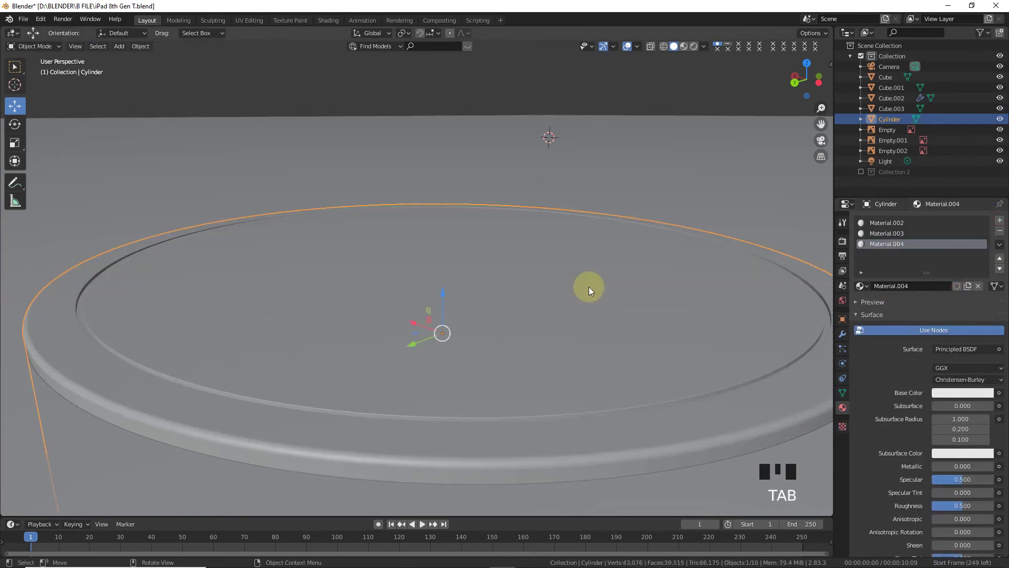
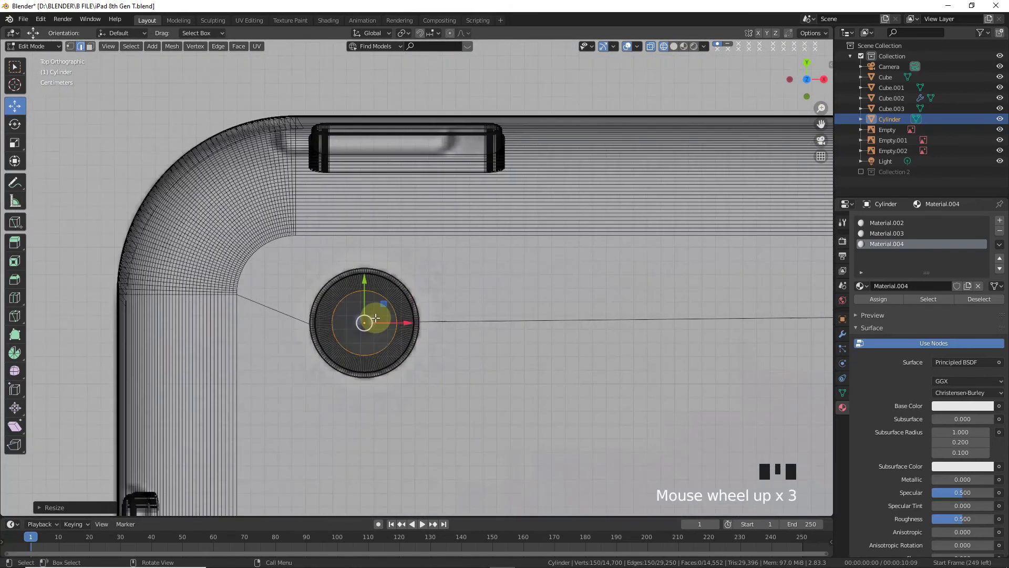
- Shrink the inner lens ring, add a loop cut and bevel it into a rounded band
key(s)
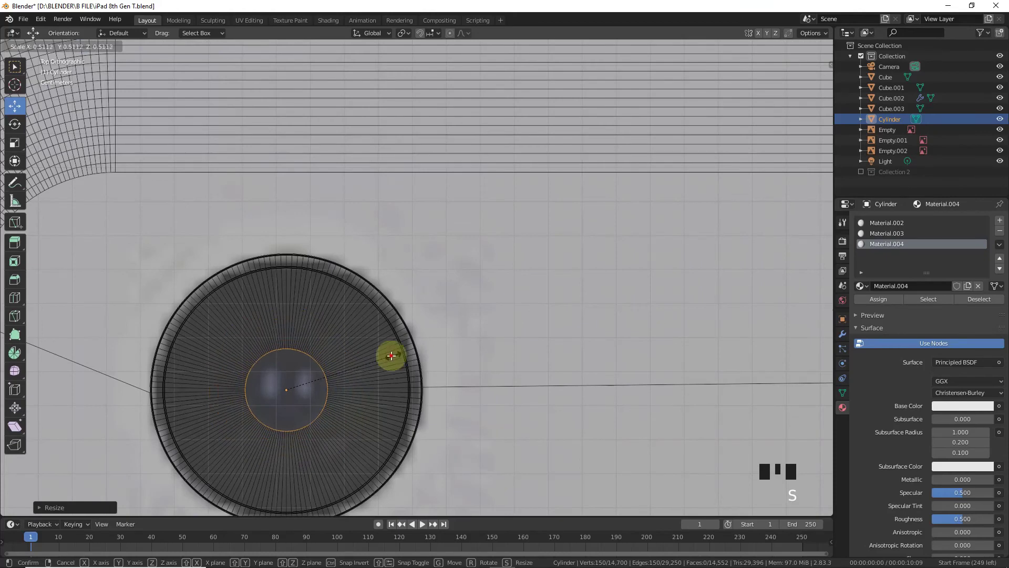
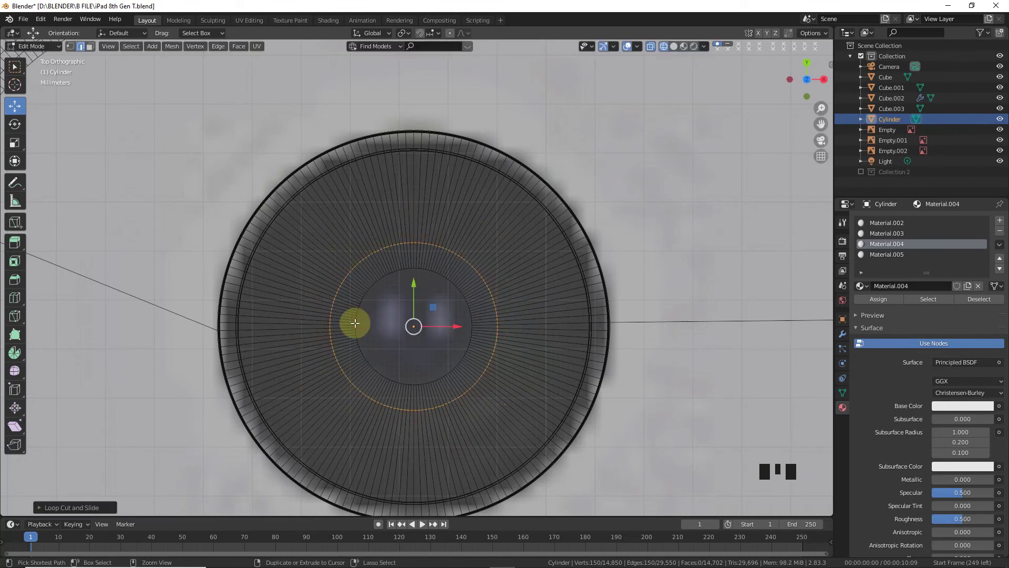
key(ctrl+r)
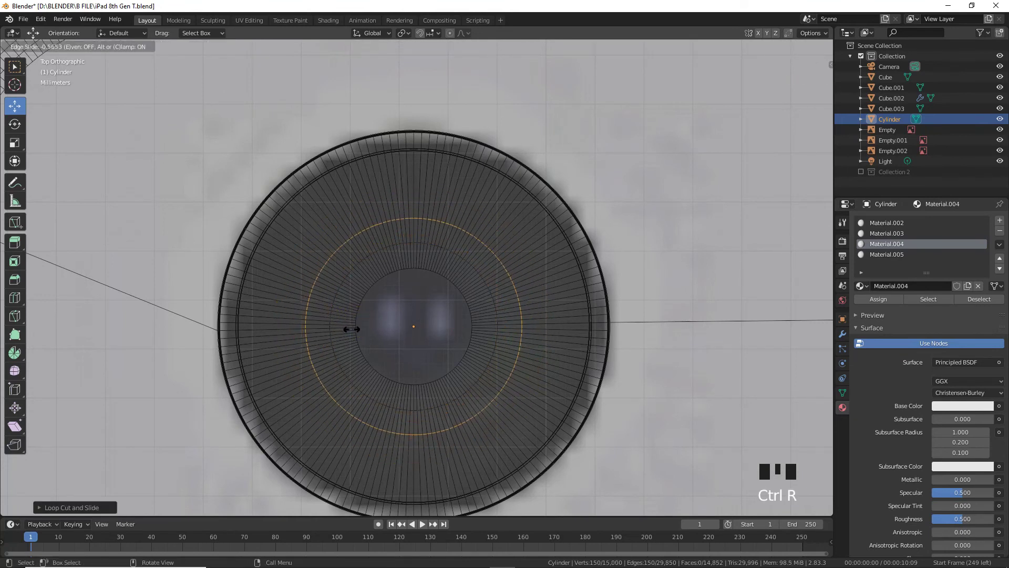
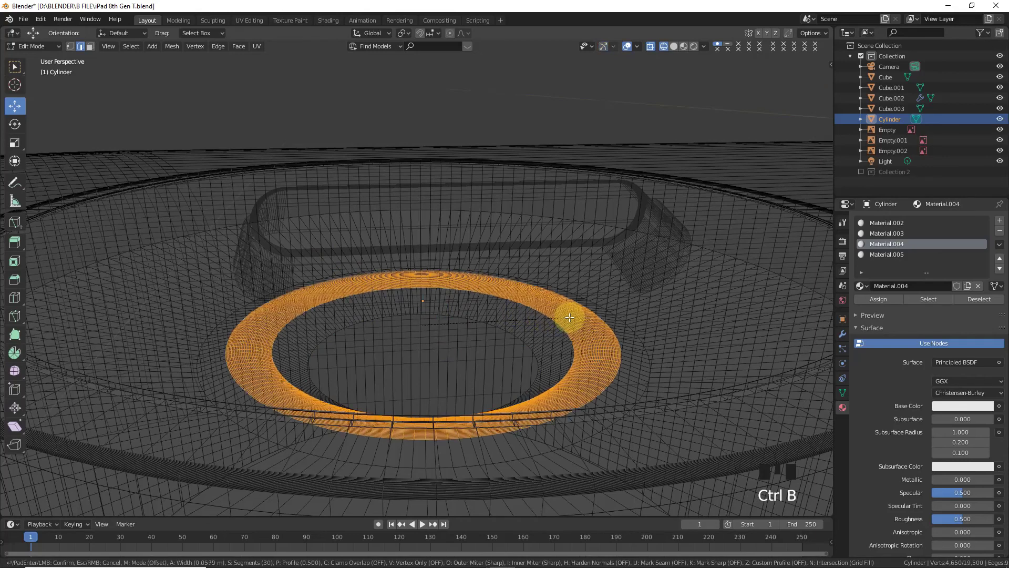
drag(70, 495, 445, 353)
key(Tab)
- Review the recessed lens area in solid shading
scroll(down, 3)
click(475, 114)
click(679, 52)
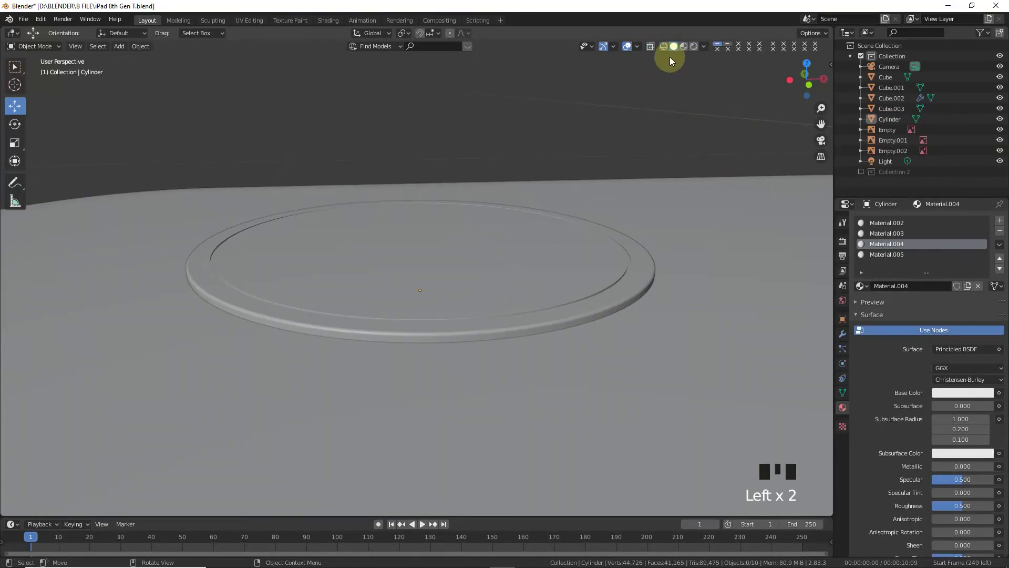
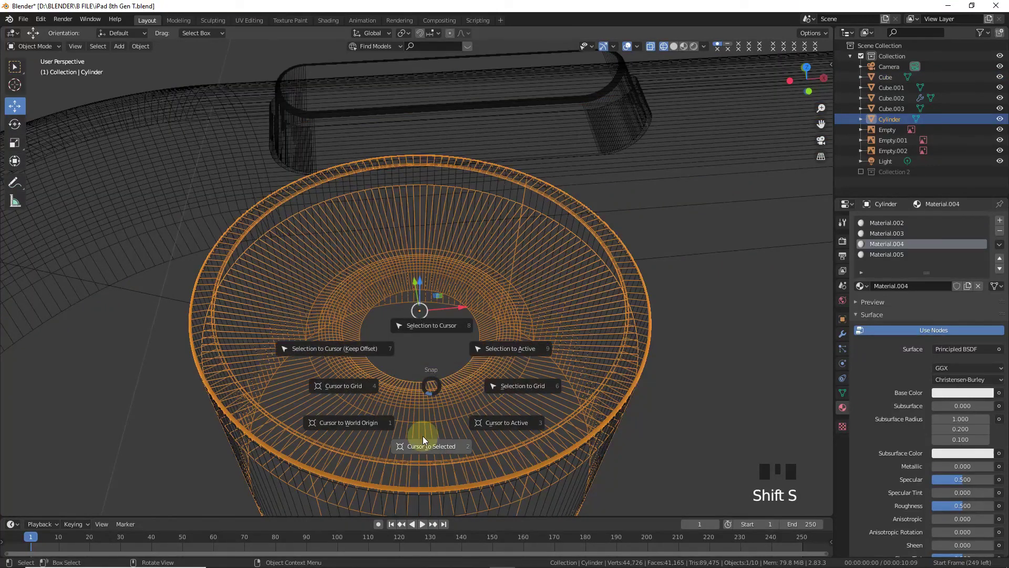
- Add a UV sphere at the bump's centre and shrink it to lens size
key(shift+a)
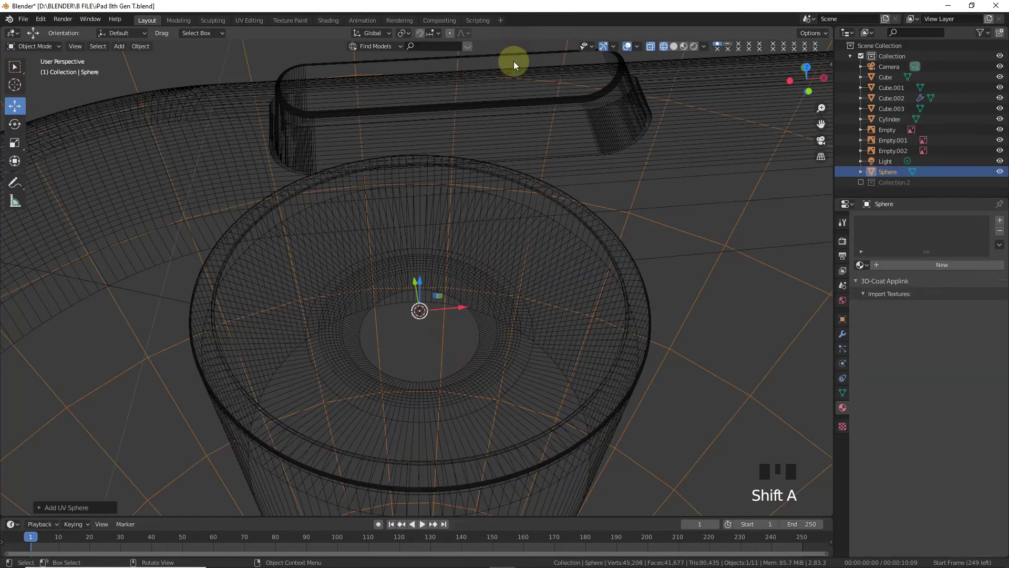
key(s)
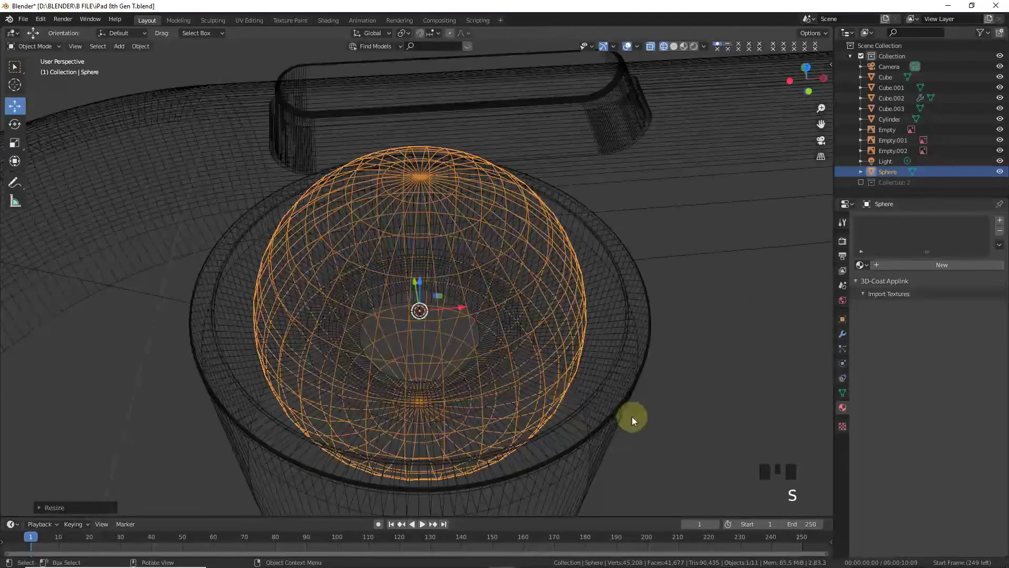
key(s)
drag(144, 47, 575, 132)
drag(423, 258, 427, 228)
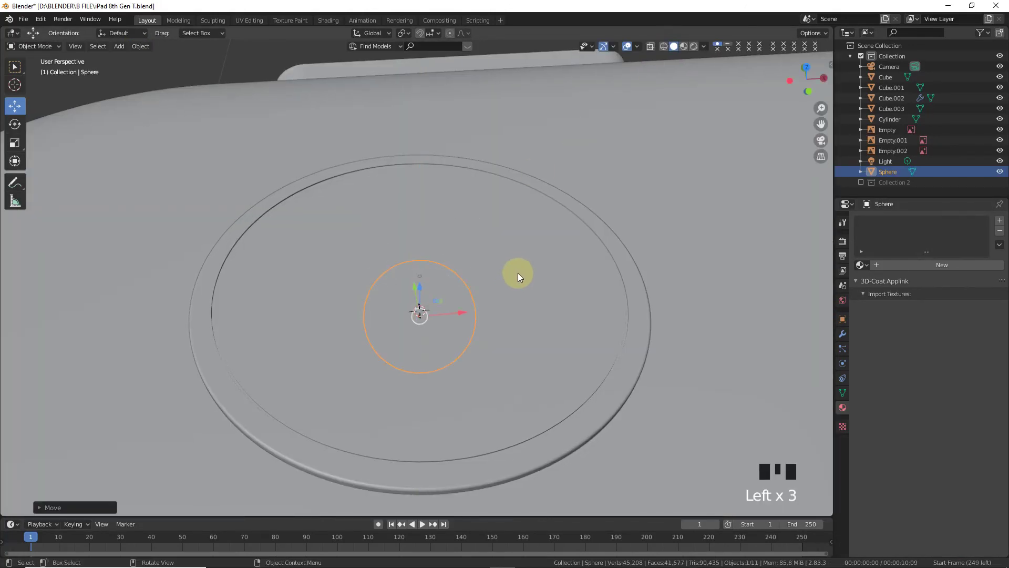
- In front wireframe view, move the sphere down into the bump's recess
key(KP_7)
key(KP_1)
drag(664, 48, 608, 102)
scroll(up, 3)
drag(413, 257, 411, 281)
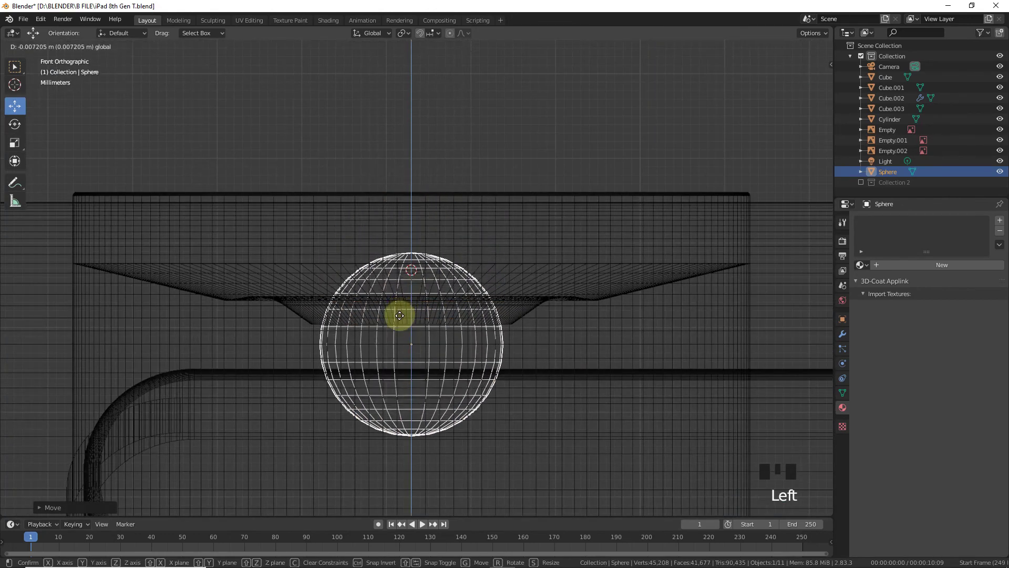
- Flatten the sphere vertically into an oval lens and give it the material Cam
key(s)
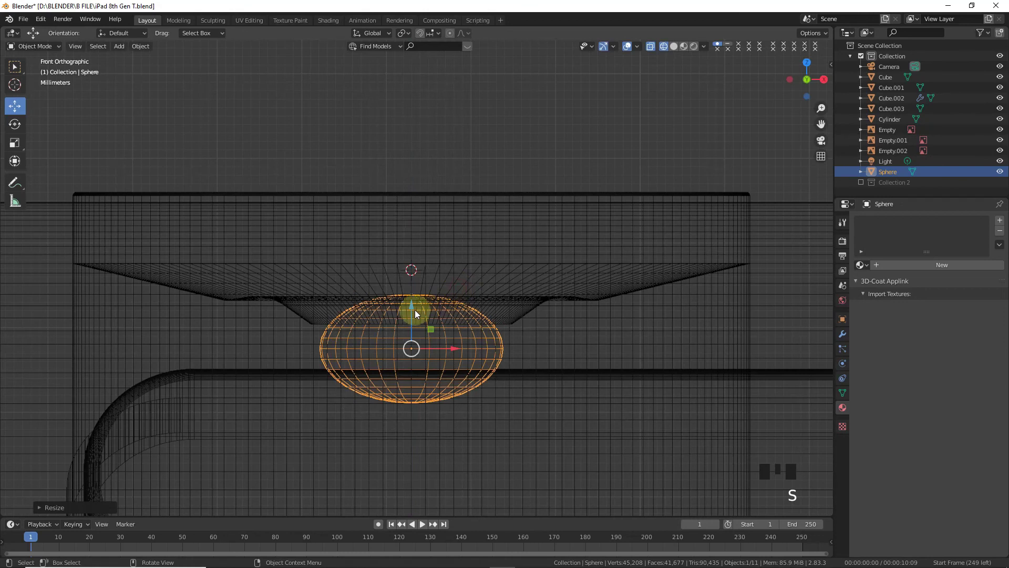
click(413, 302)
key(s)
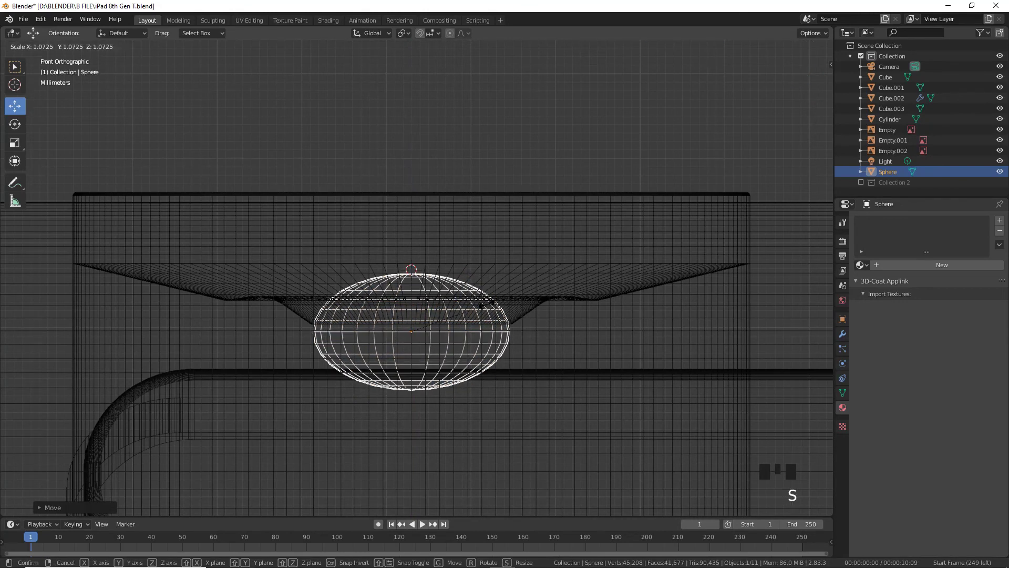
click(415, 300)
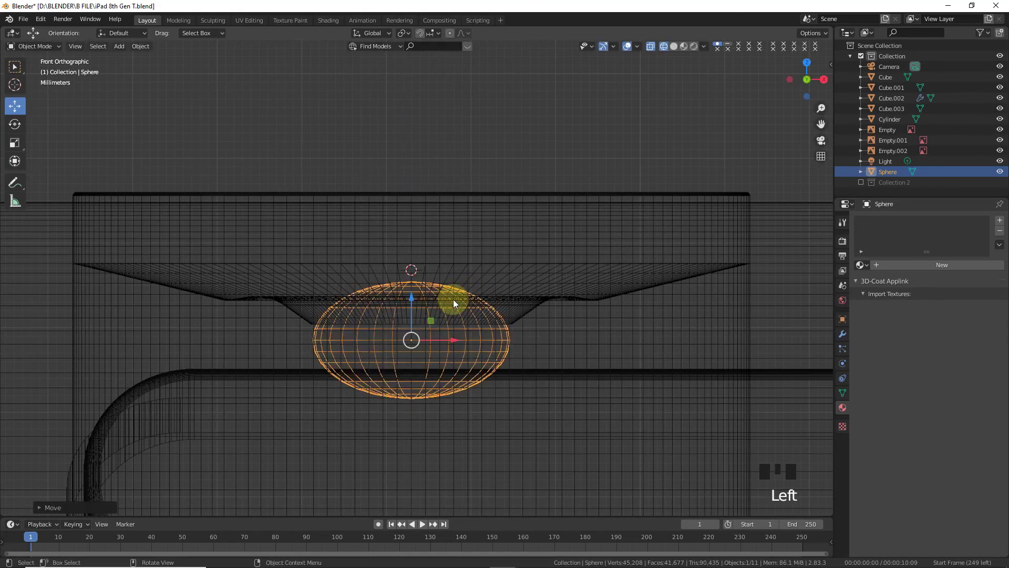
key(s)
drag(908, 264, 911, 292)
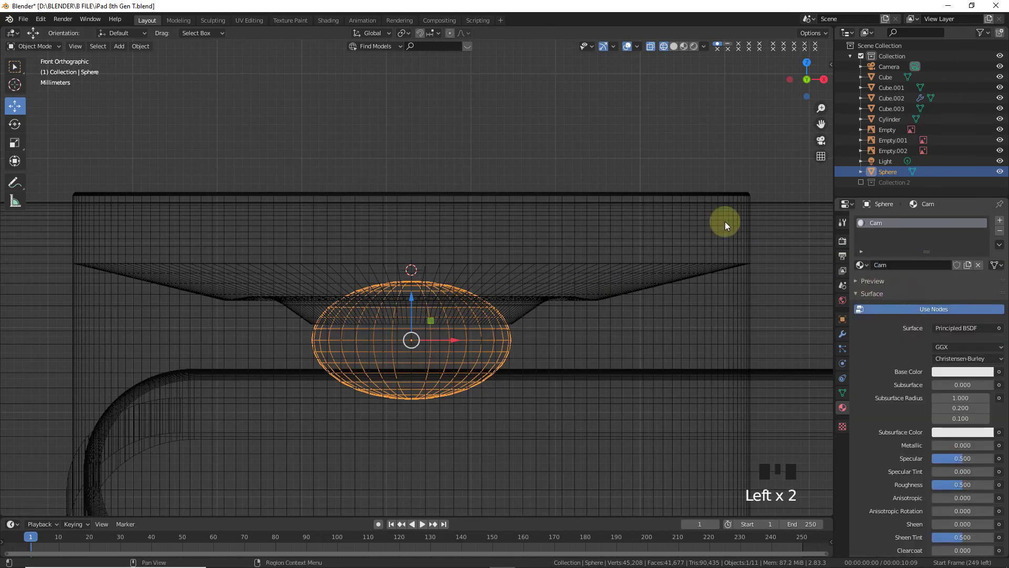
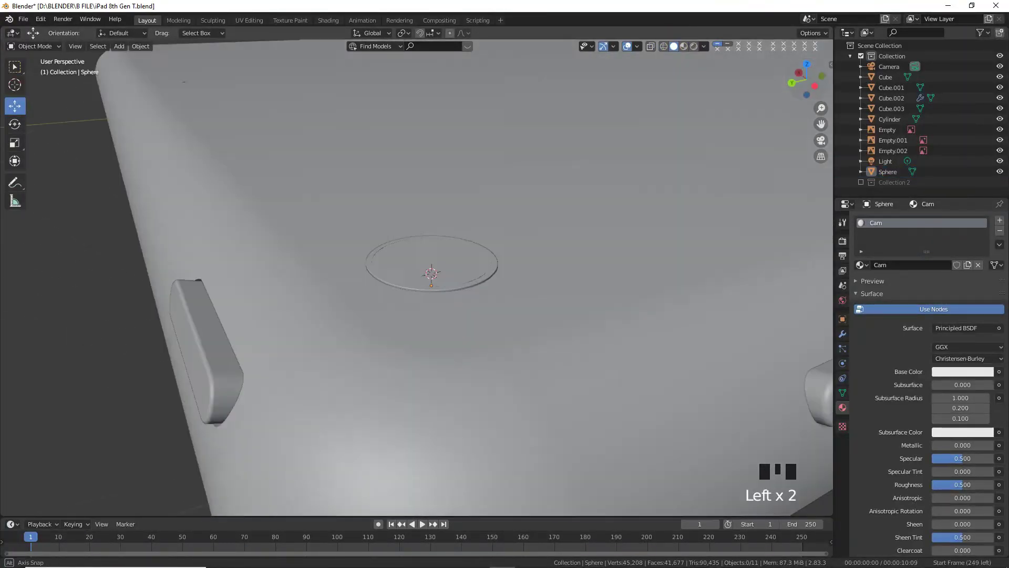
- Zoom out to view the whole shaded iPad body with the lens in the bump
scroll(down, 3)
click(695, 382)
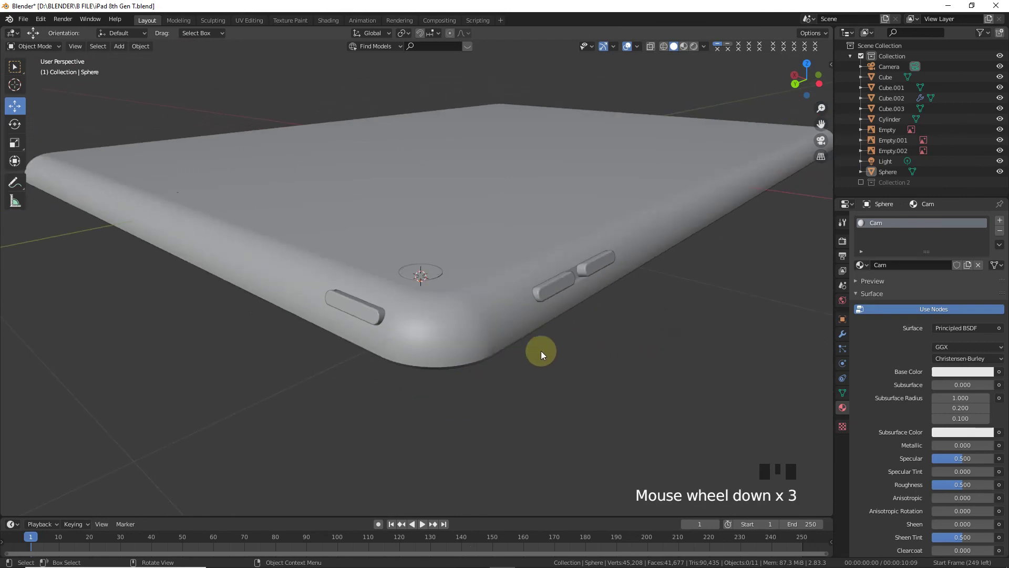